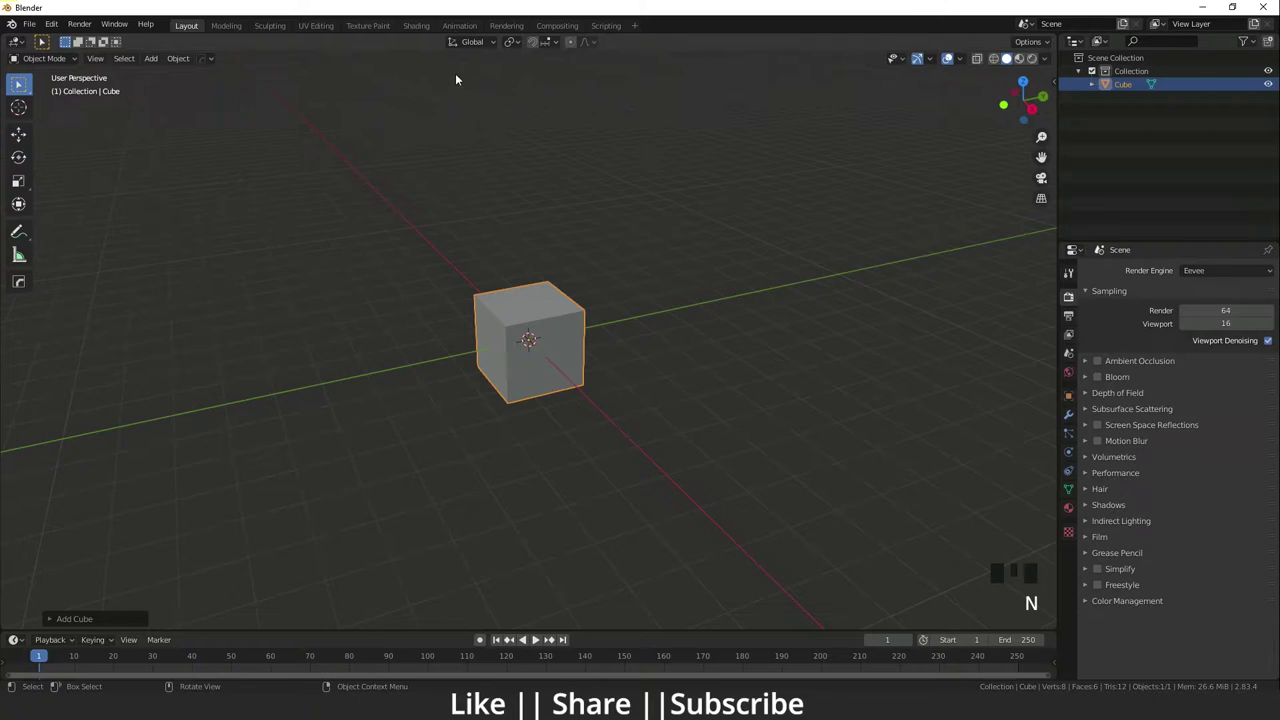
Step: Place the 3D cursor away from the cube and orbit around to check it
drag(516, 46, 569, 297)
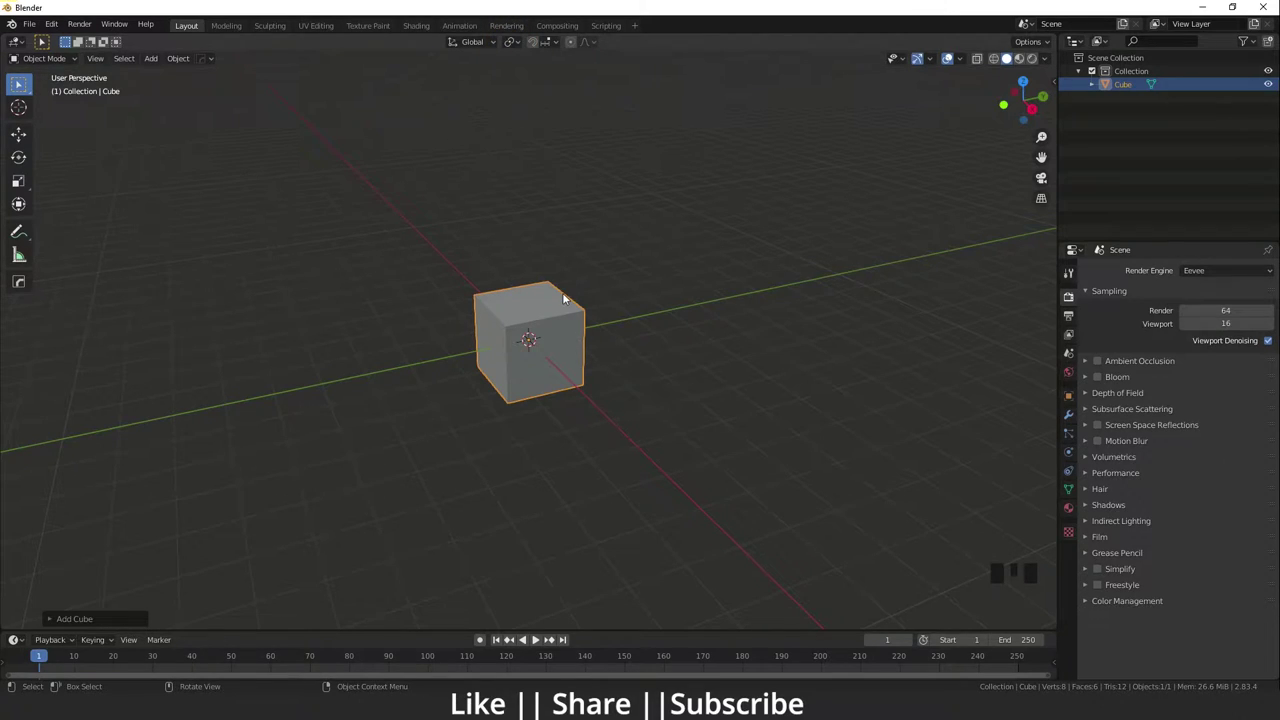
scroll(up, 3)
drag(532, 403, 996, 139)
drag(996, 139, 520, 362)
click(520, 362)
scroll(down, 3)
key(s)
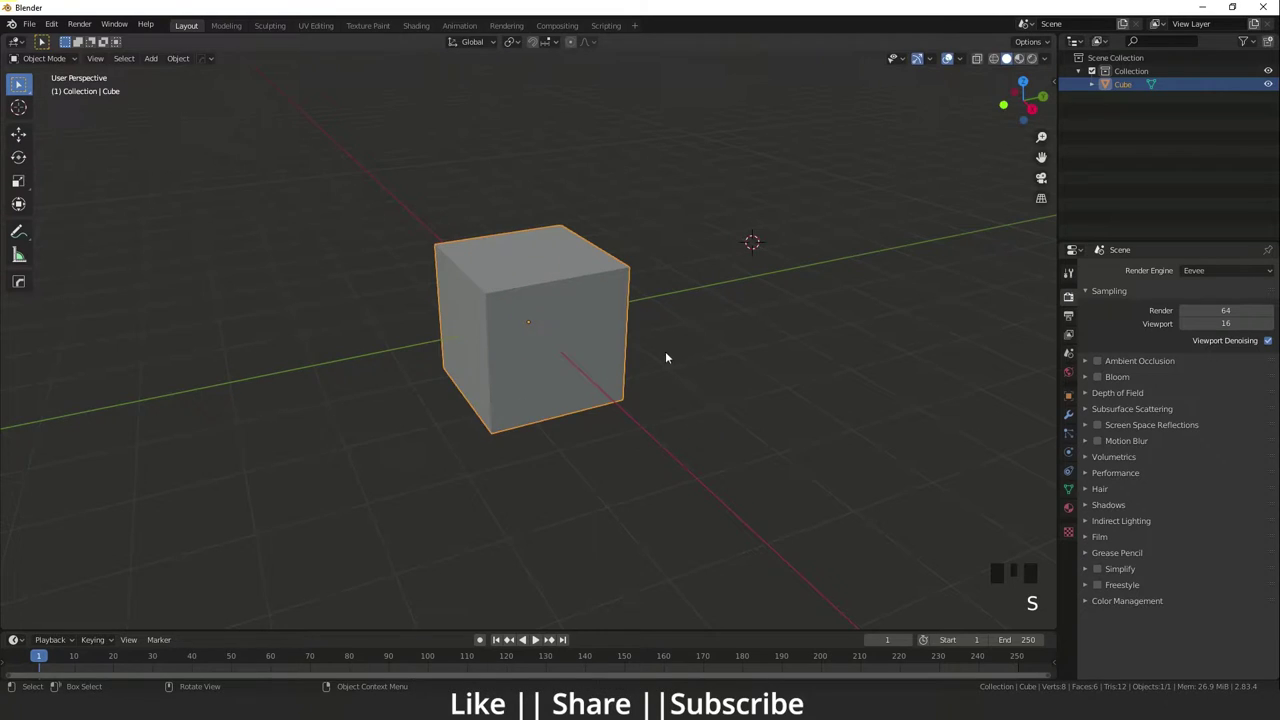
key(r)
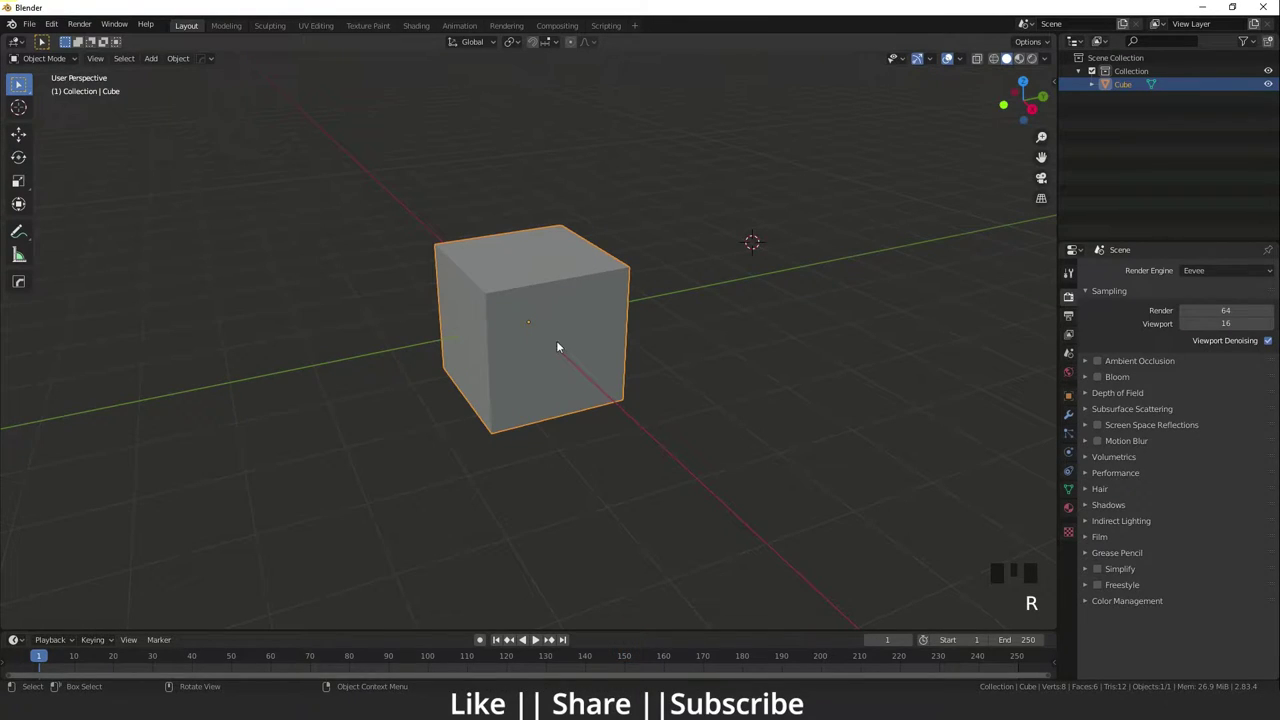
drag(550, 187, 517, 47)
drag(517, 47, 549, 404)
scroll(down, 3)
Step: From top view, copy the cube and paste a second one, Cube.001, at the origin
key(`)
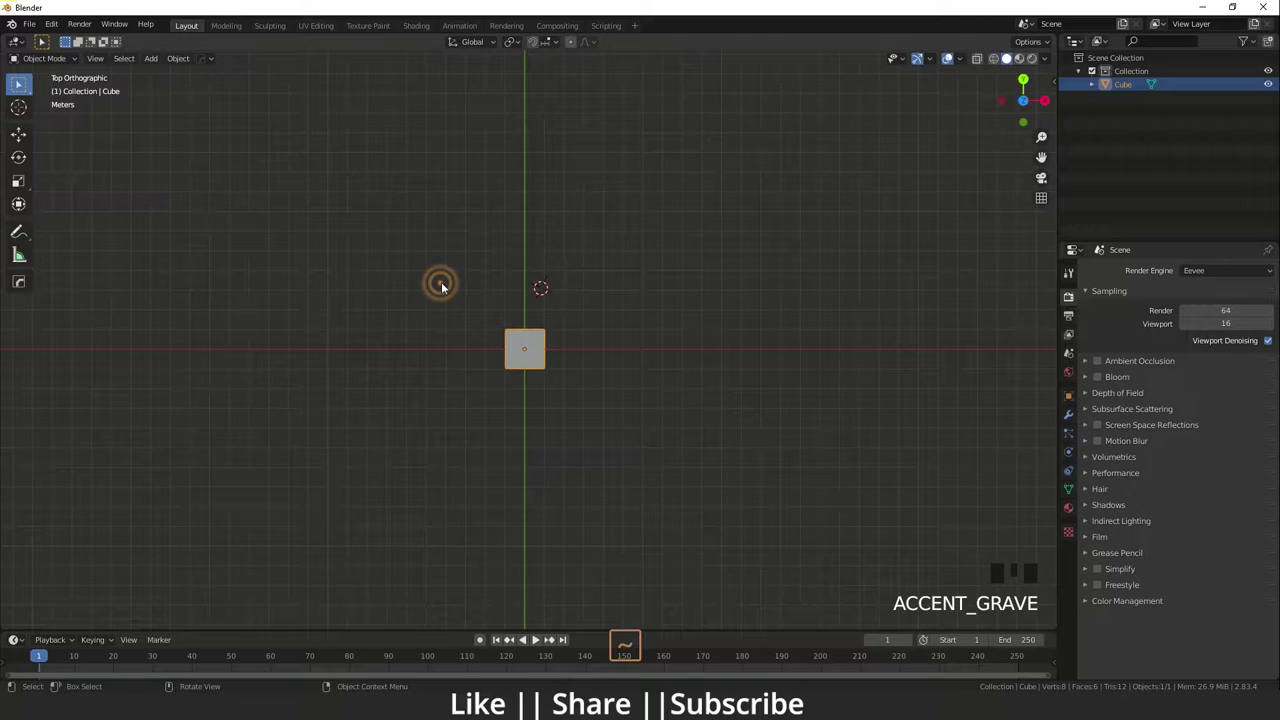
drag(547, 375, 525, 372)
click(525, 372)
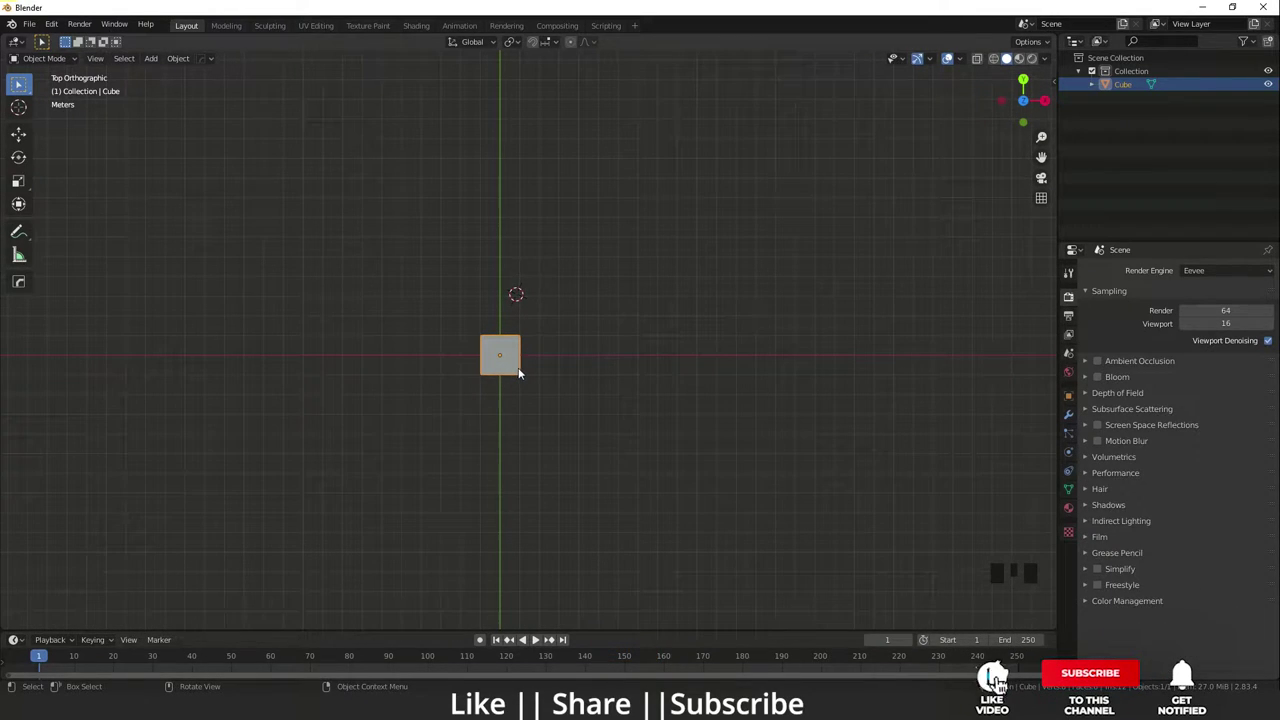
scroll(up, 3)
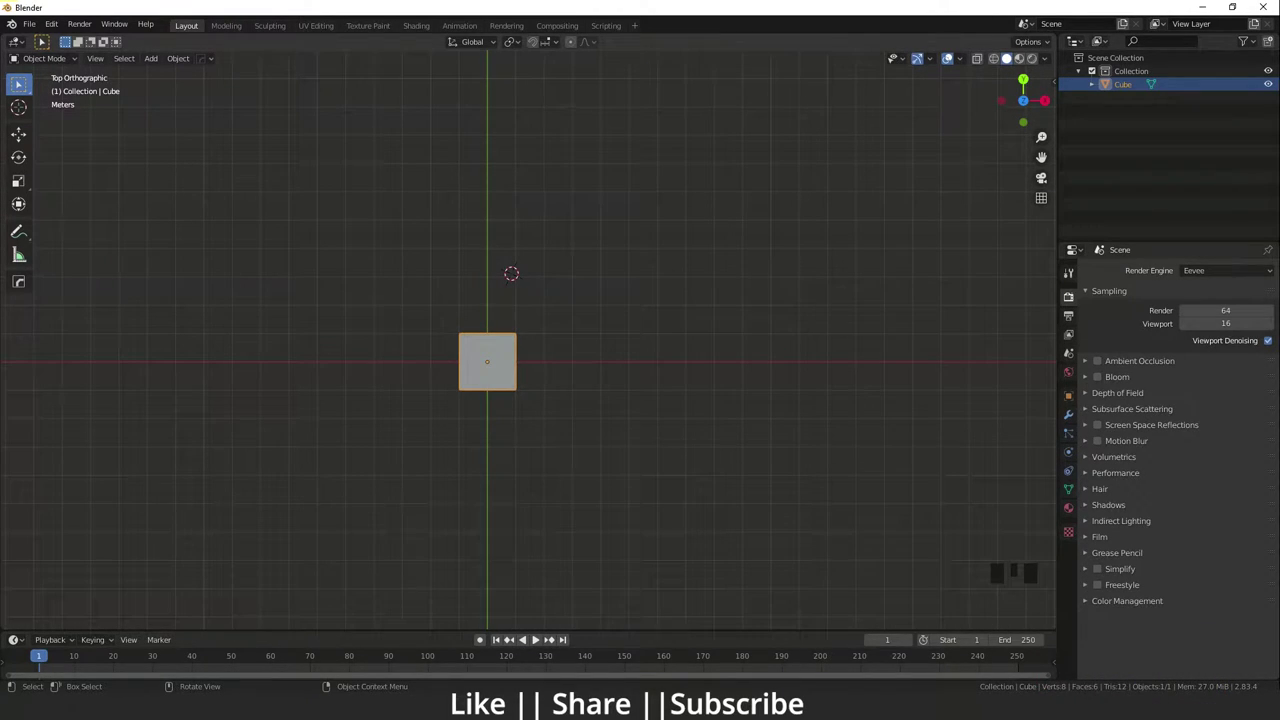
key(ctrl+c)
key(ctrl+v)
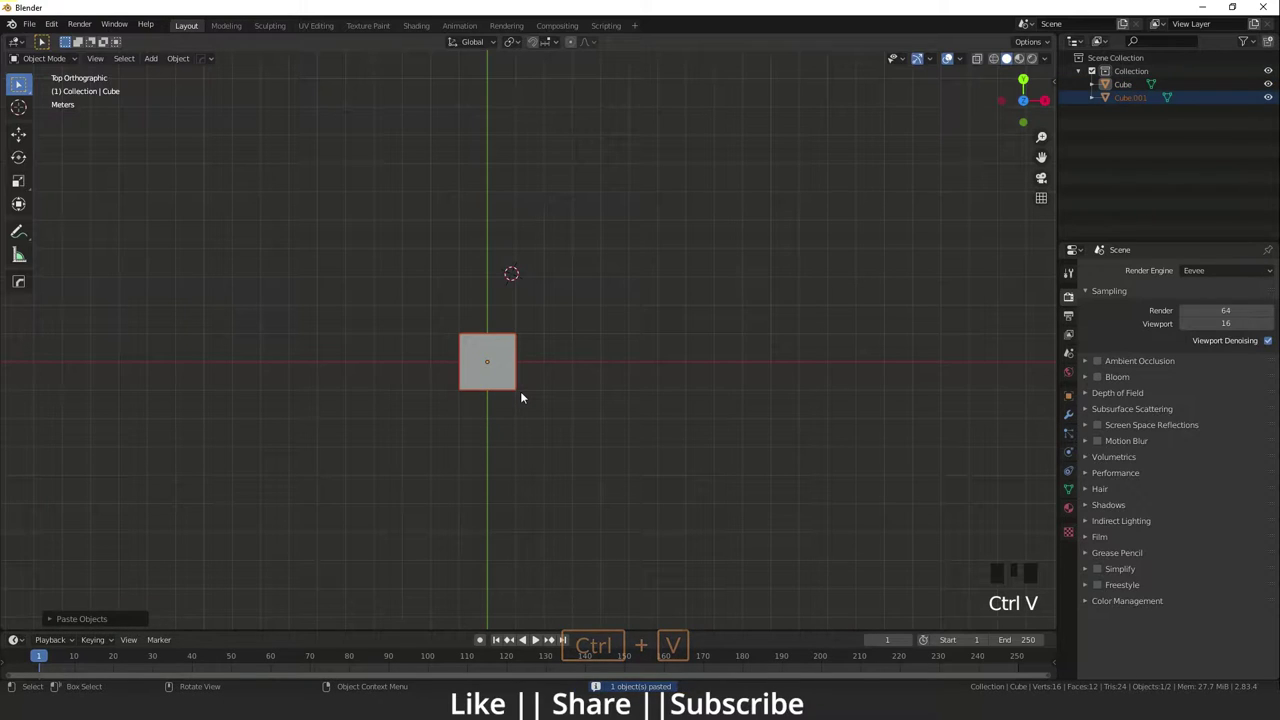
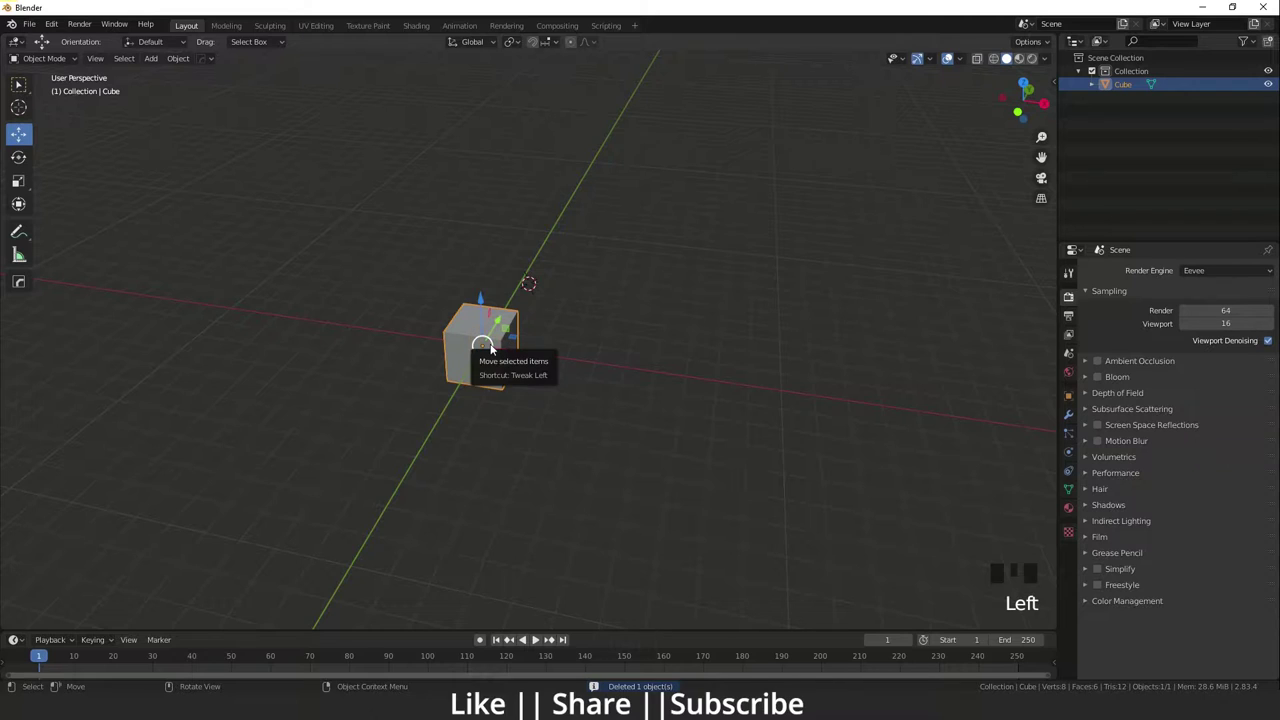
Step: Slide the copied cube off the original along Y and return to top view
key(shift+d)
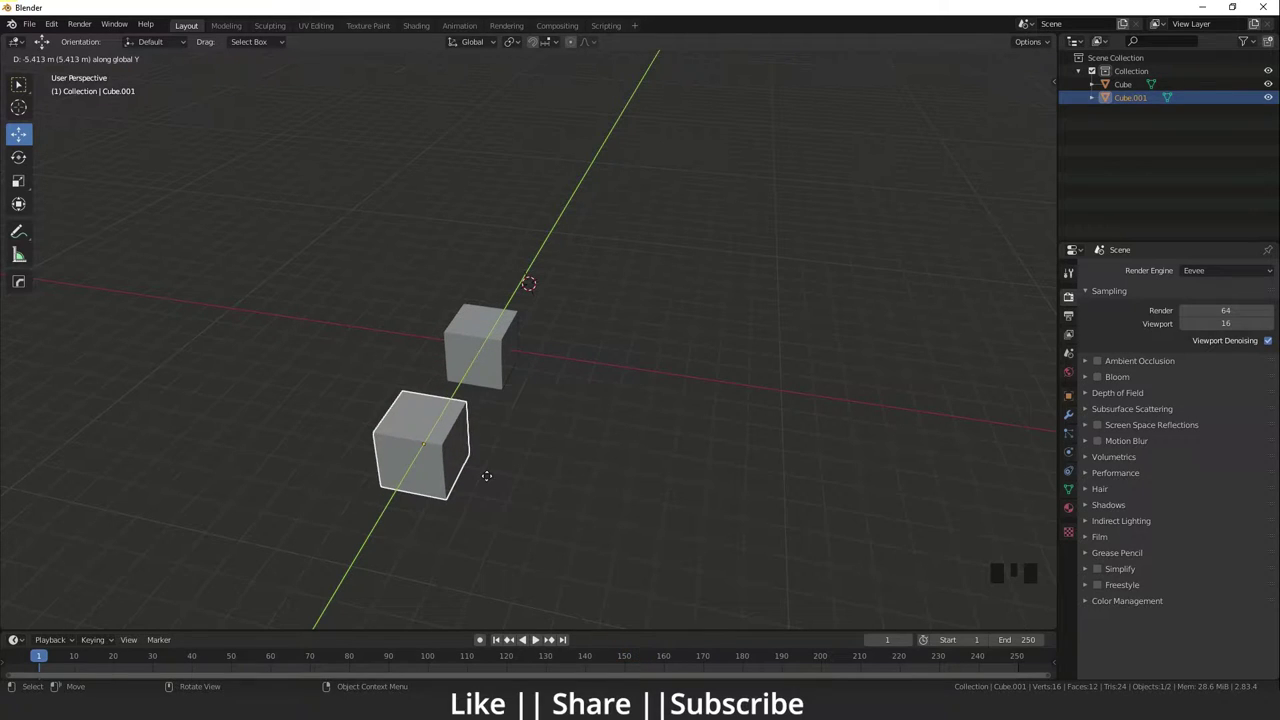
drag(388, 417, 529, 379)
scroll(up, 3)
drag(511, 404, 461, 377)
scroll(down, 3)
key(`)
Step: Reposition the copy about 5.4 m along X from the original cube
scroll(down, 3)
key(Delete)
click(501, 229)
middle_click(529, 243)
key(shift+d)
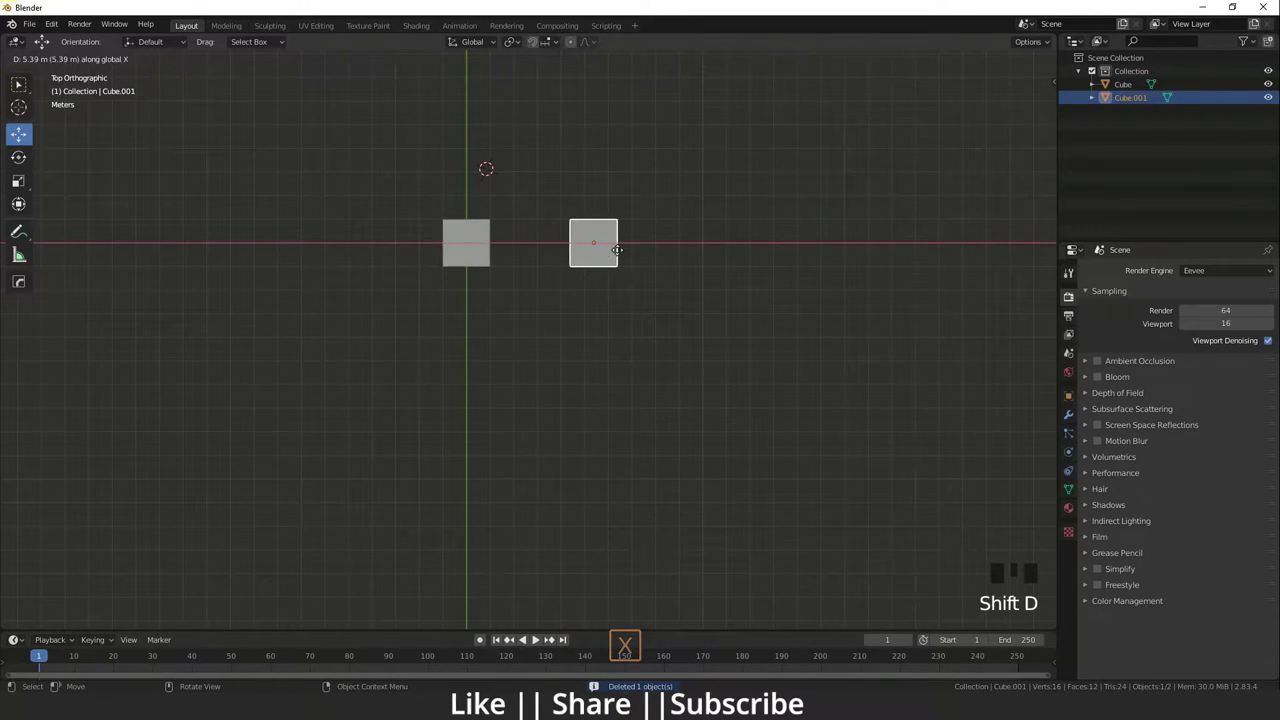
drag(625, 261, 565, 262)
Step: Duplicate two more cubes further along X, making an evenly spaced row of four
key(shift+r)
key(shift+r)
scroll(down, 3)
drag(645, 309, 583, 388)
click(583, 388)
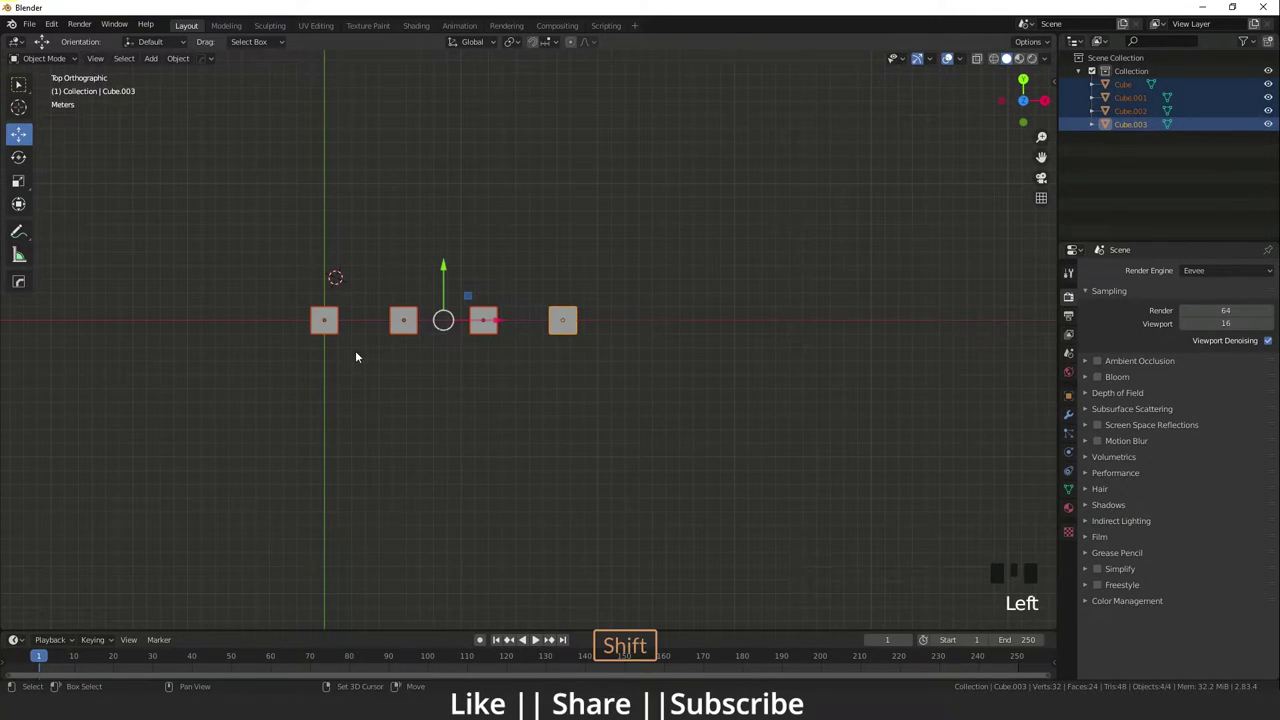
Step: Duplicate the row of four cubes and set the copy parallel along Y
key(shift+d)
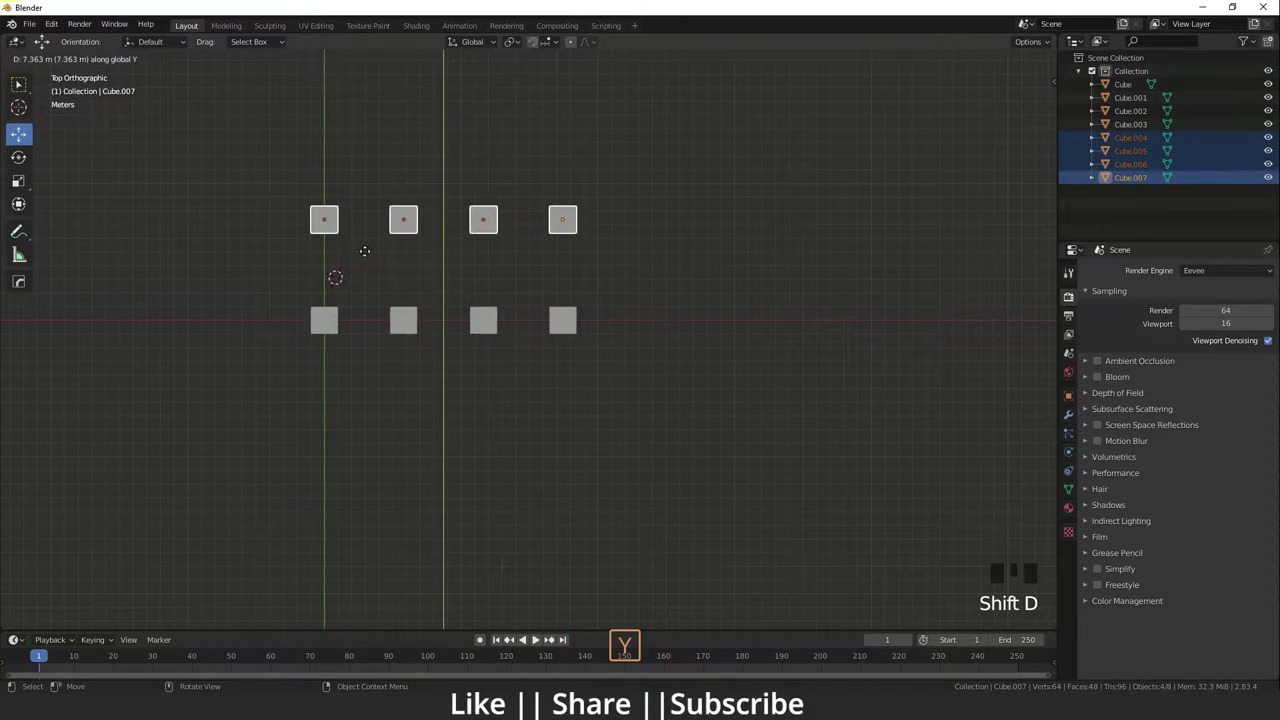
scroll(down, 3)
scroll(up, 3)
drag(426, 281, 661, 195)
click(661, 195)
Step: Select all eight cubes in the two rows and scale them up together
drag(523, 40, 314, 356)
click(243, 241)
click(220, 374)
click(341, 354)
click(355, 259)
click(481, 249)
click(468, 310)
click(474, 359)
click(582, 370)
click(585, 246)
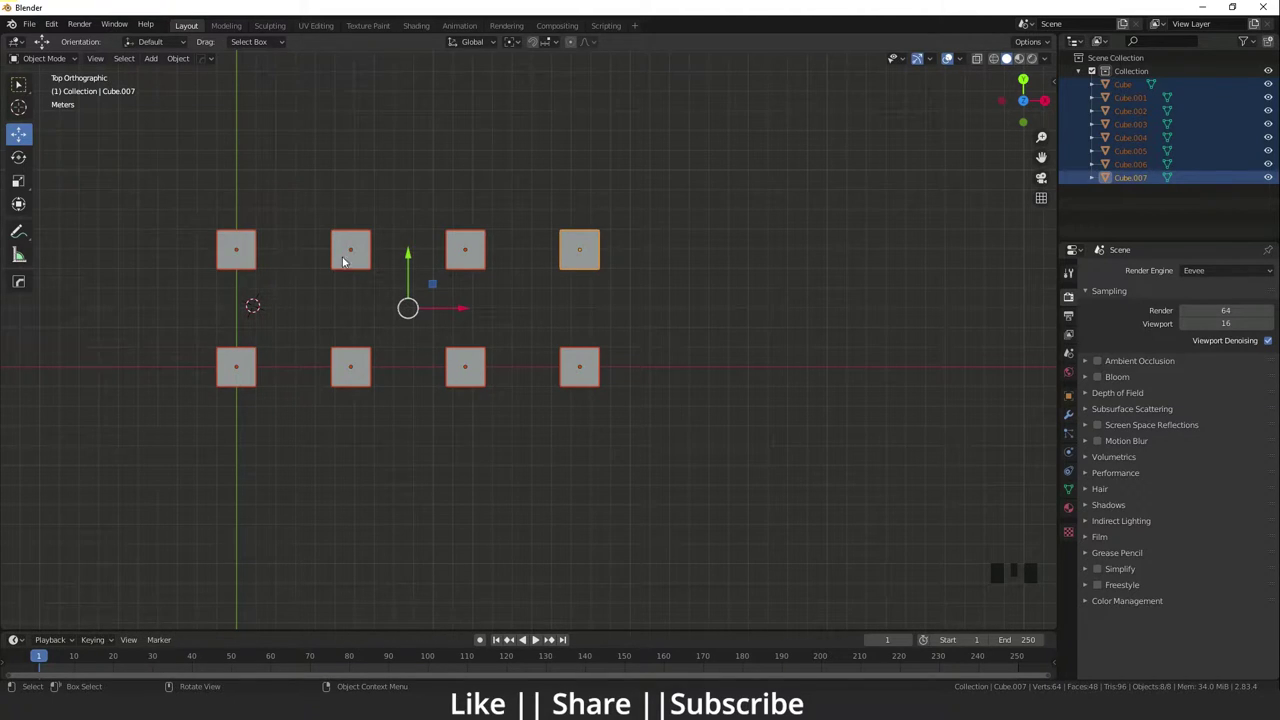
click(577, 259)
click(590, 371)
click(477, 363)
click(472, 272)
click(366, 371)
click(366, 270)
click(239, 244)
click(231, 356)
Step: Duplicate the eight cubes and place the copies further along Y, giving four rows of four
key(s)
scroll(down, 3)
key(shift+d)
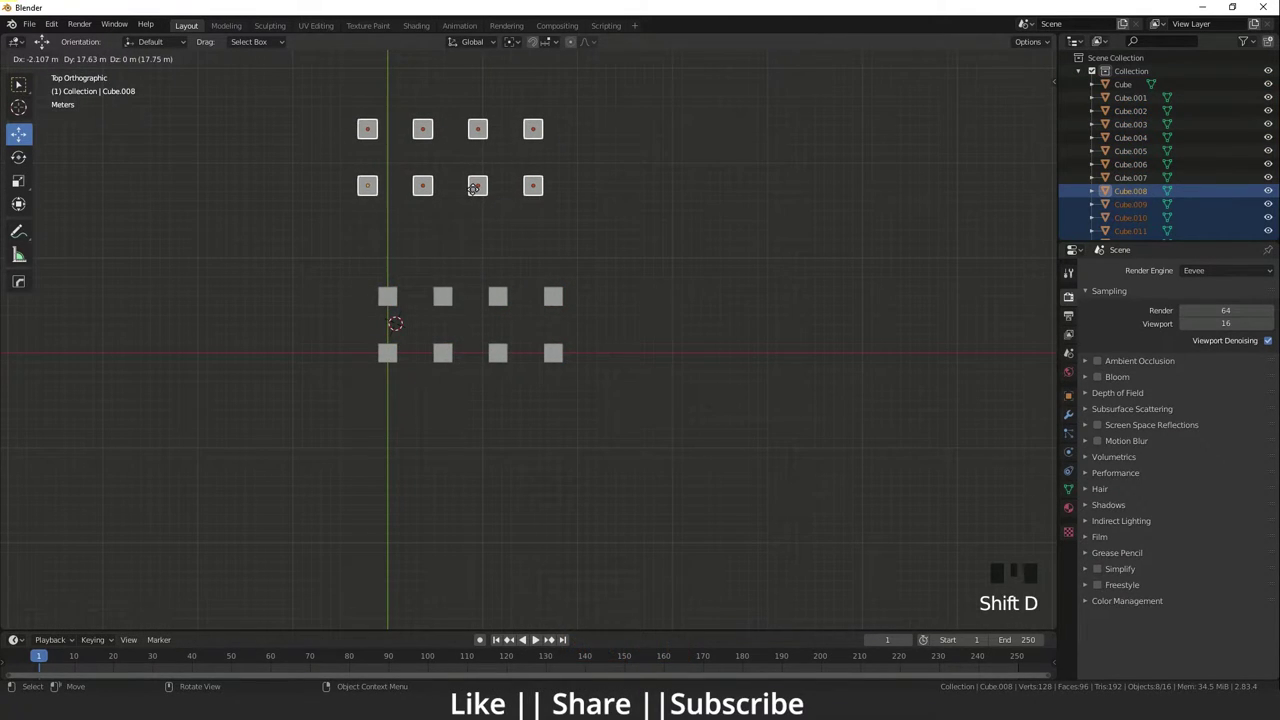
scroll(down, 3)
middle_click(487, 254)
click(685, 466)
scroll(up, 3)
drag(447, 252, 419, 329)
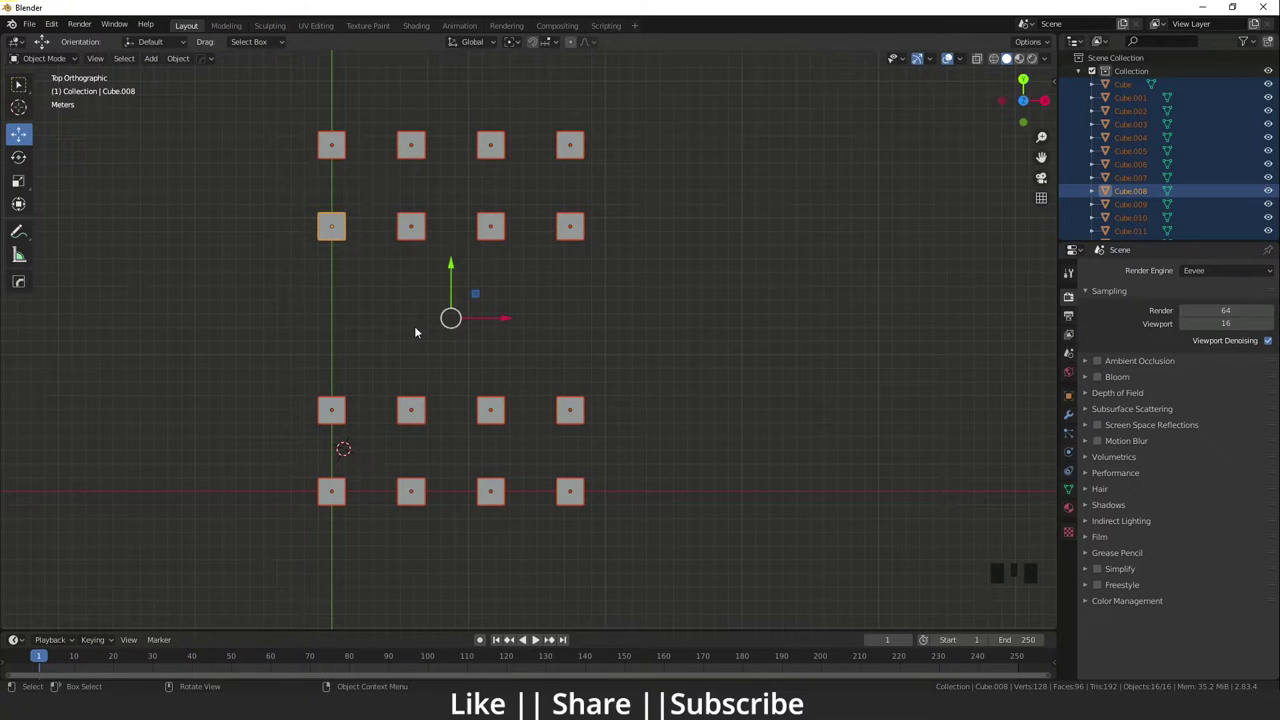
key(s)
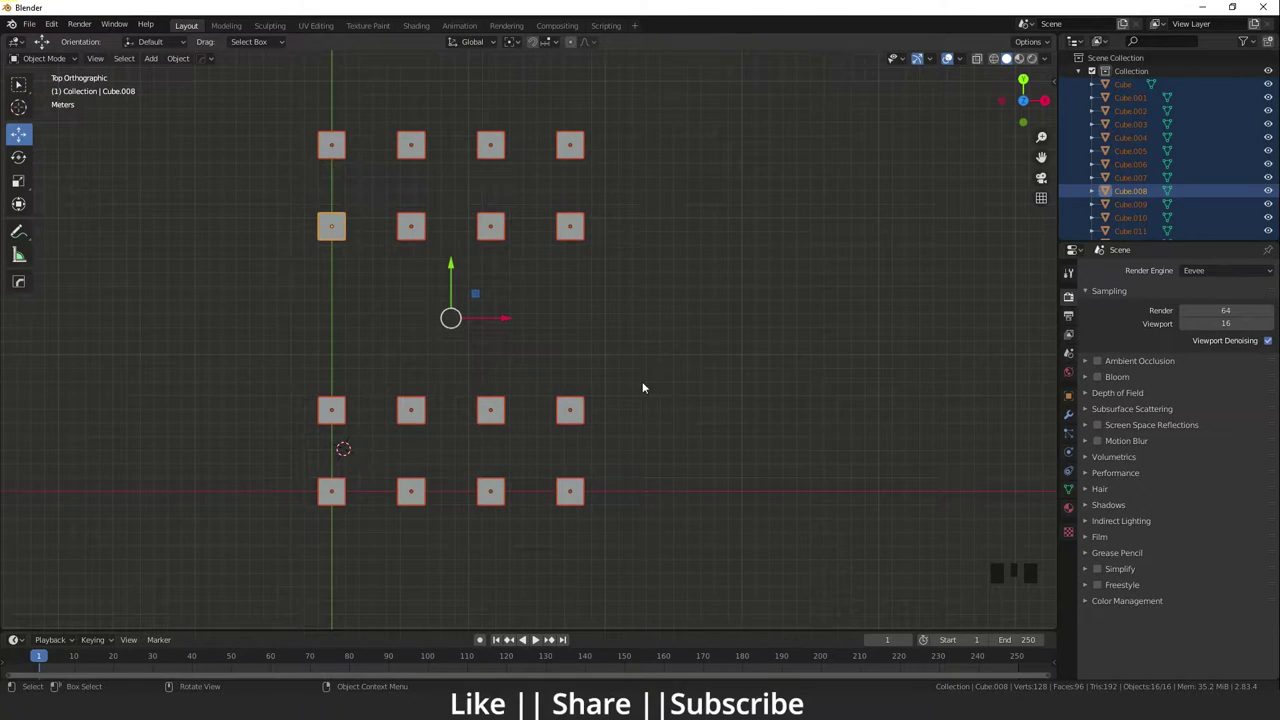
key(s)
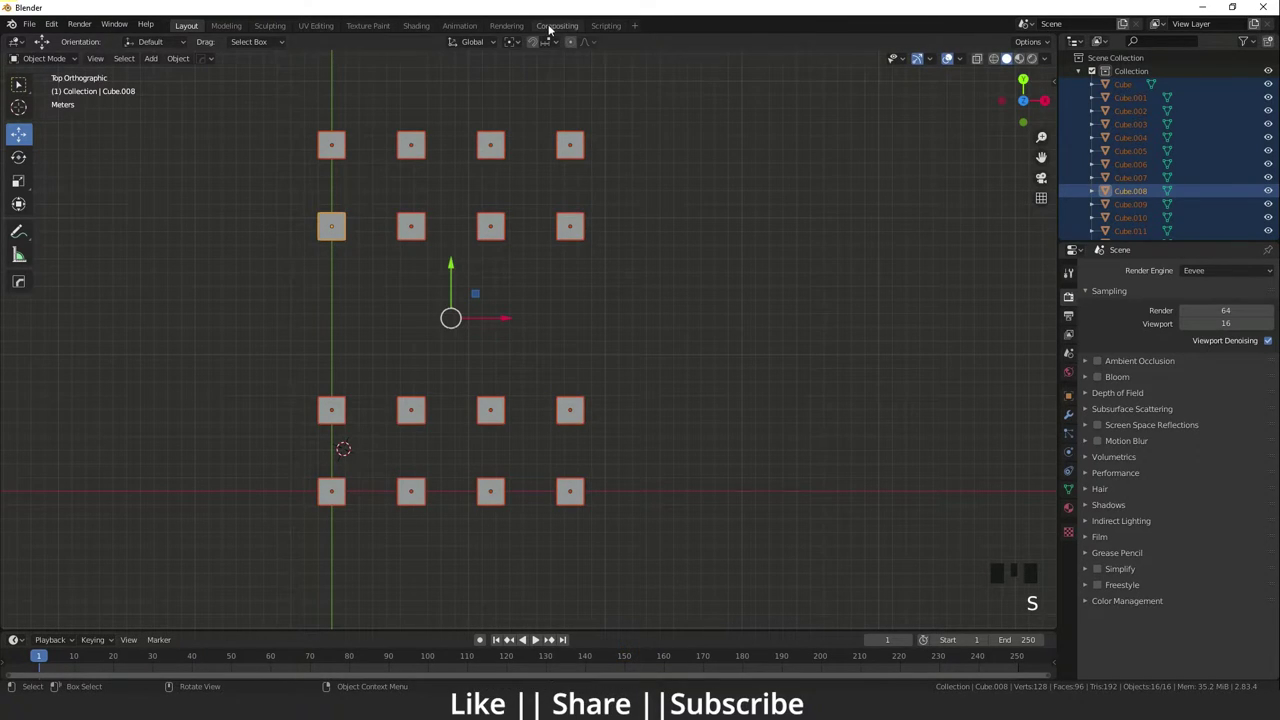
Step: Set Transform Pivot Point to 3D Cursor, then to Individual Origins
drag(518, 47, 532, 74)
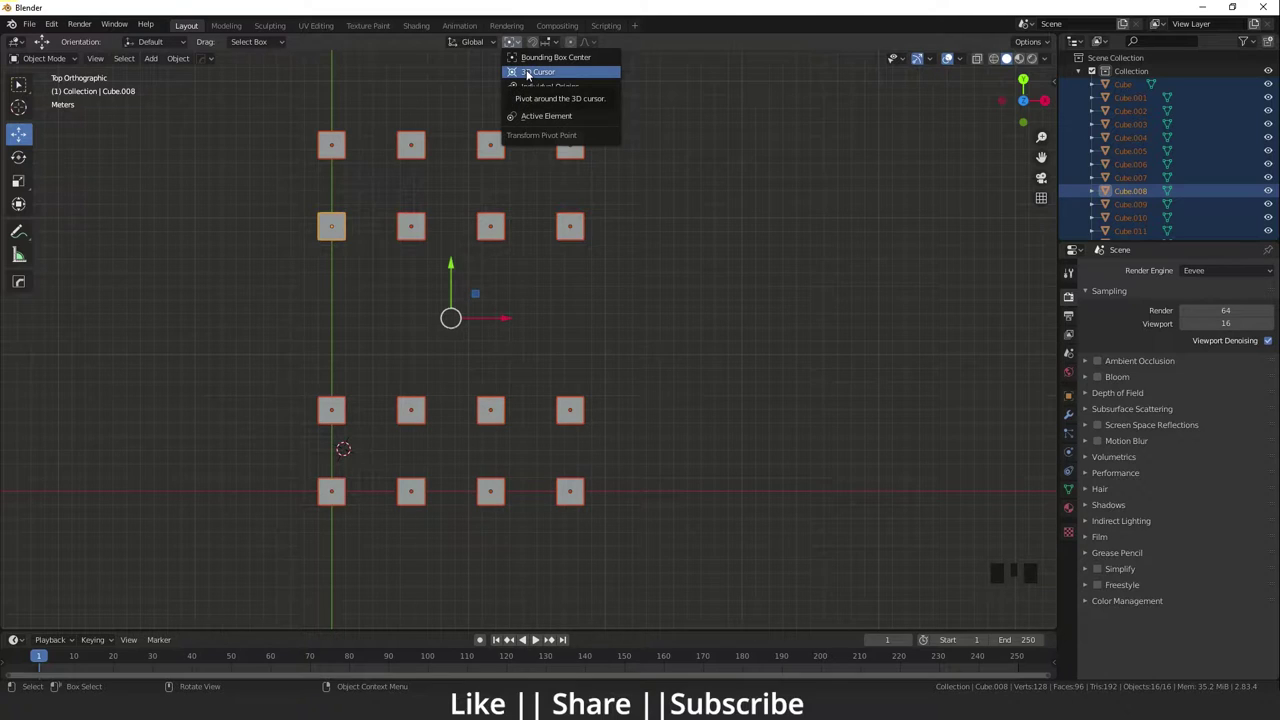
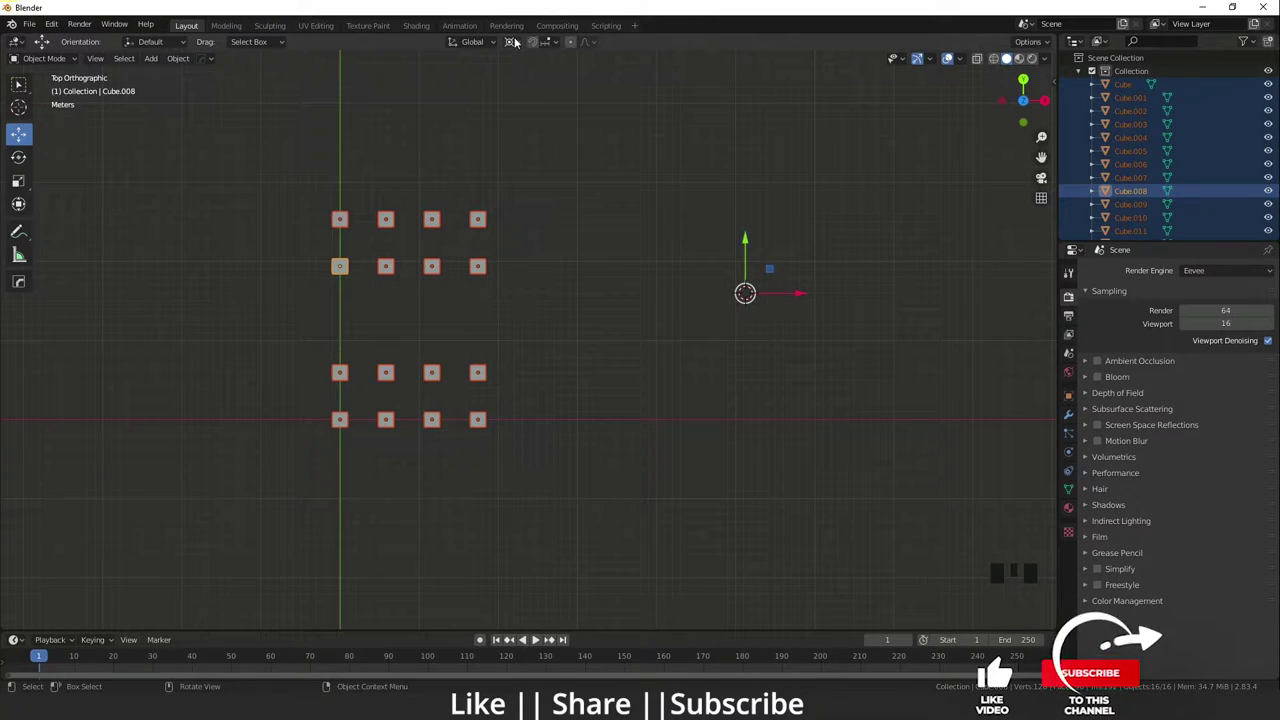
drag(520, 45, 524, 86)
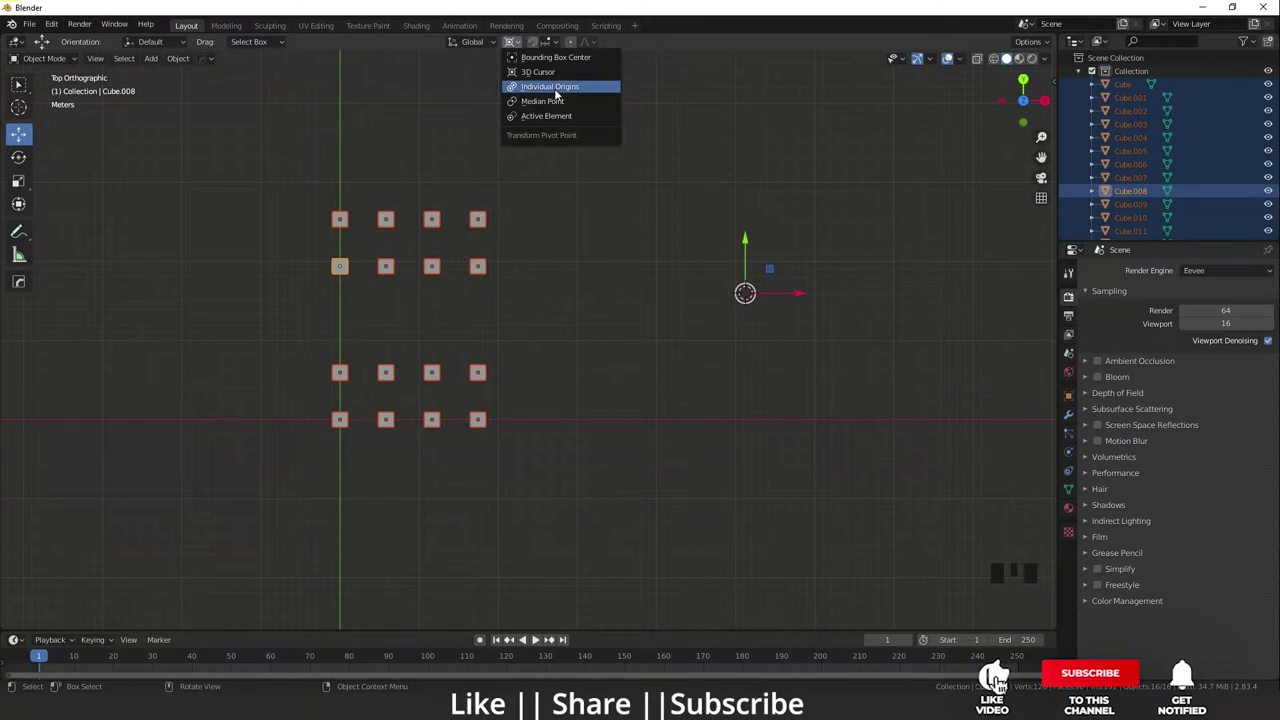
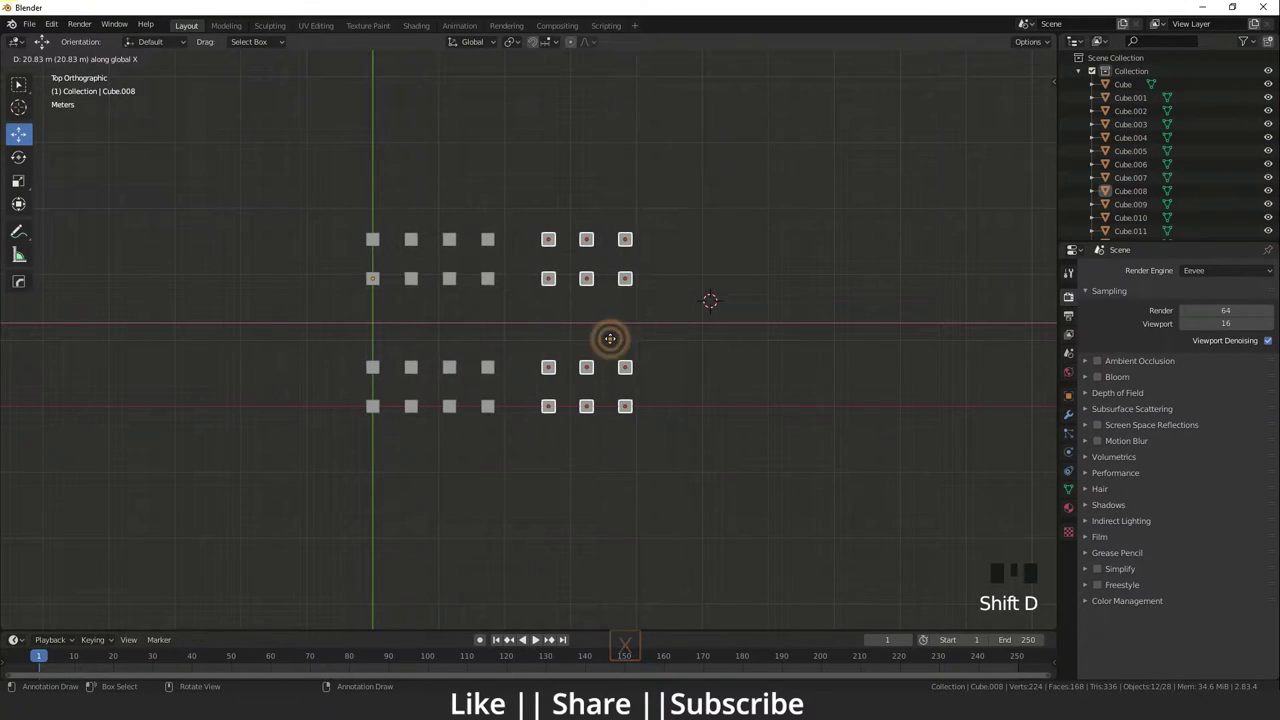
Step: Duplicate a pair of four-cube rows and place them along Y beneath the grid
scroll(down, 3)
click(590, 466)
key(shift+d)
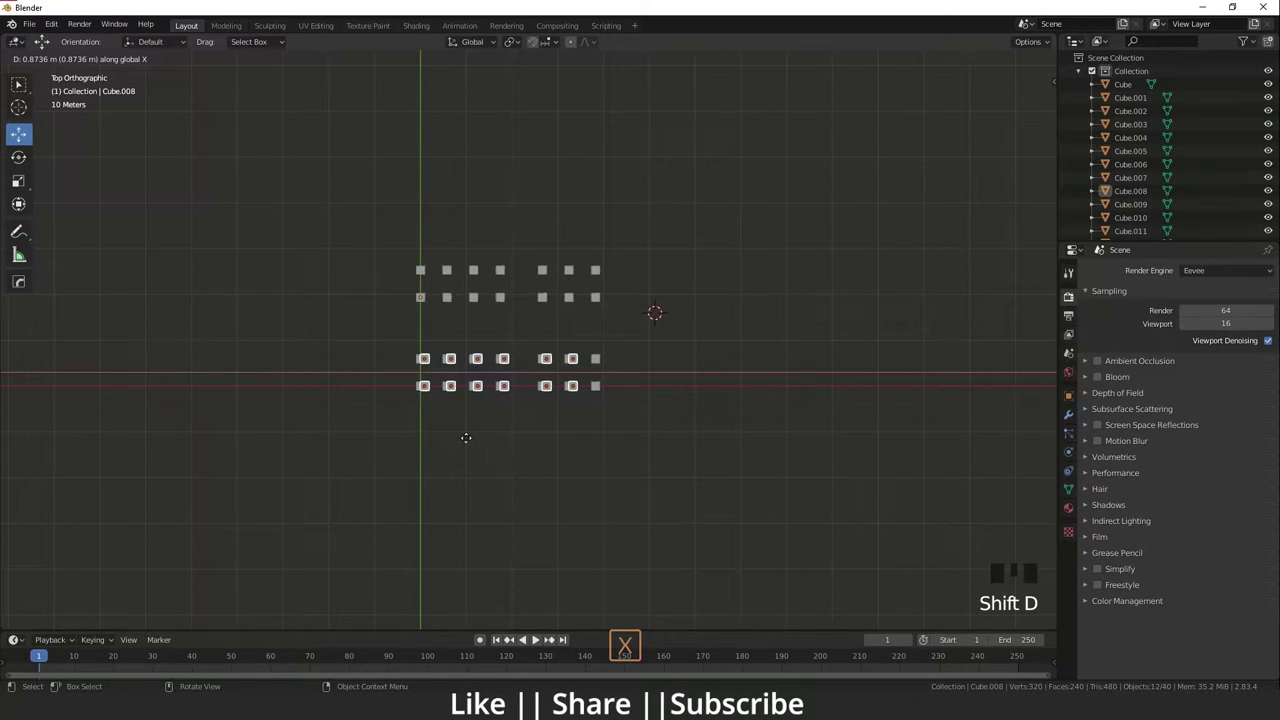
key(y)
click(617, 518)
key(Delete)
Step: Select further cube groups to extend the wider rows to seven columns
scroll(down, 3)
scroll(up, 3)
click(349, 168)
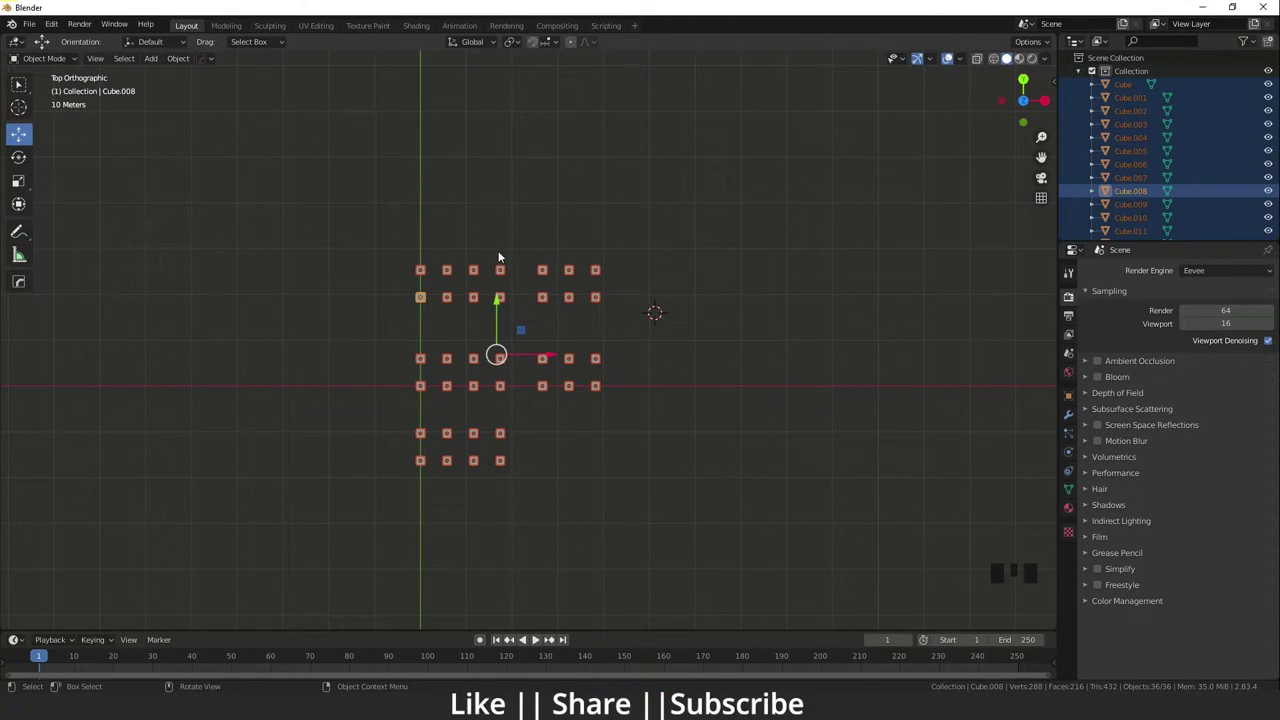
scroll(up, 3)
middle_click(616, 424)
click(417, 483)
click(773, 537)
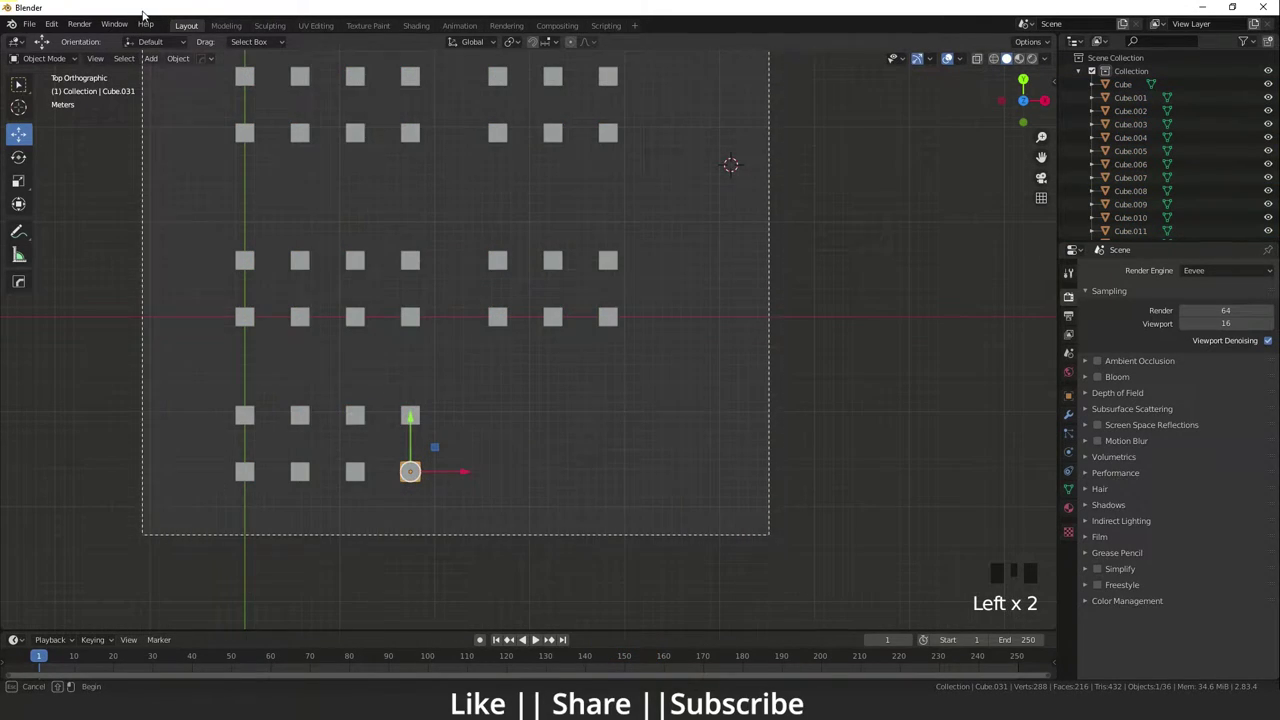
Step: Box-select every cube and trial-enlarge them, leaving their spacing unchanged
scroll(down, 3)
drag(446, 262, 506, 403)
scroll(up, 3)
key(s)
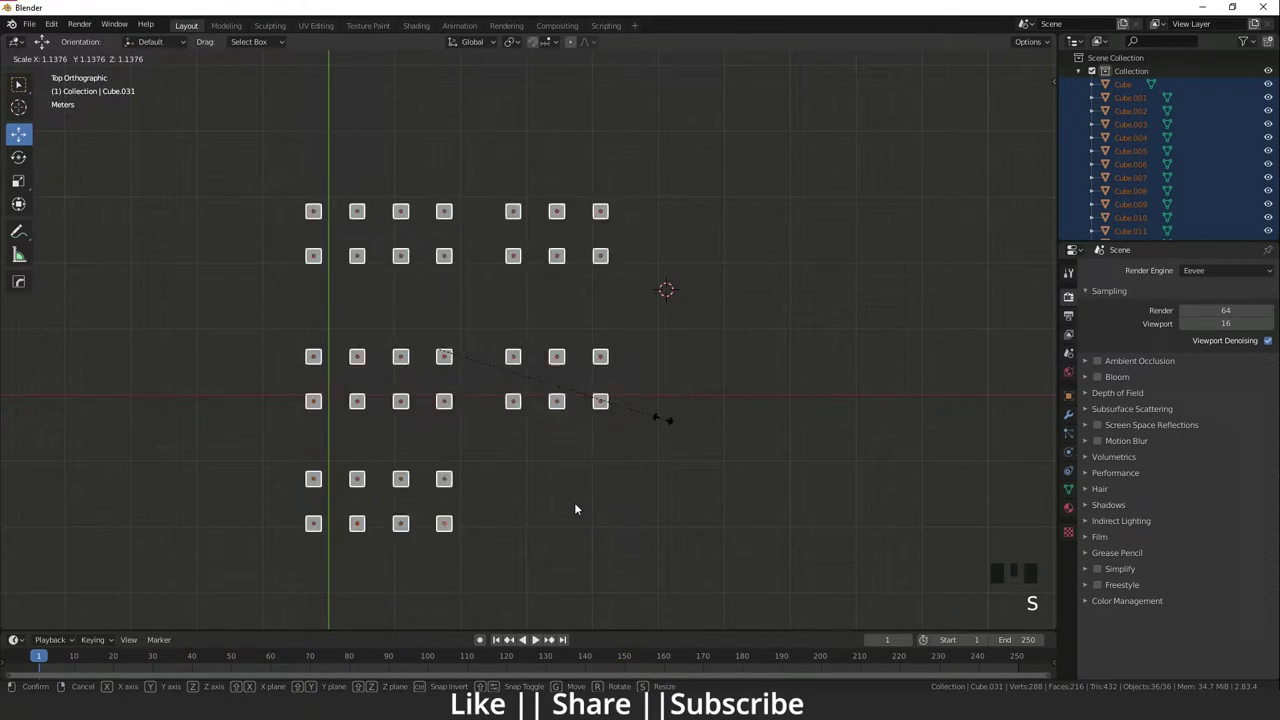
scroll(up, 3)
scroll(down, 3)
drag(454, 389, 580, 437)
key(shift+s)
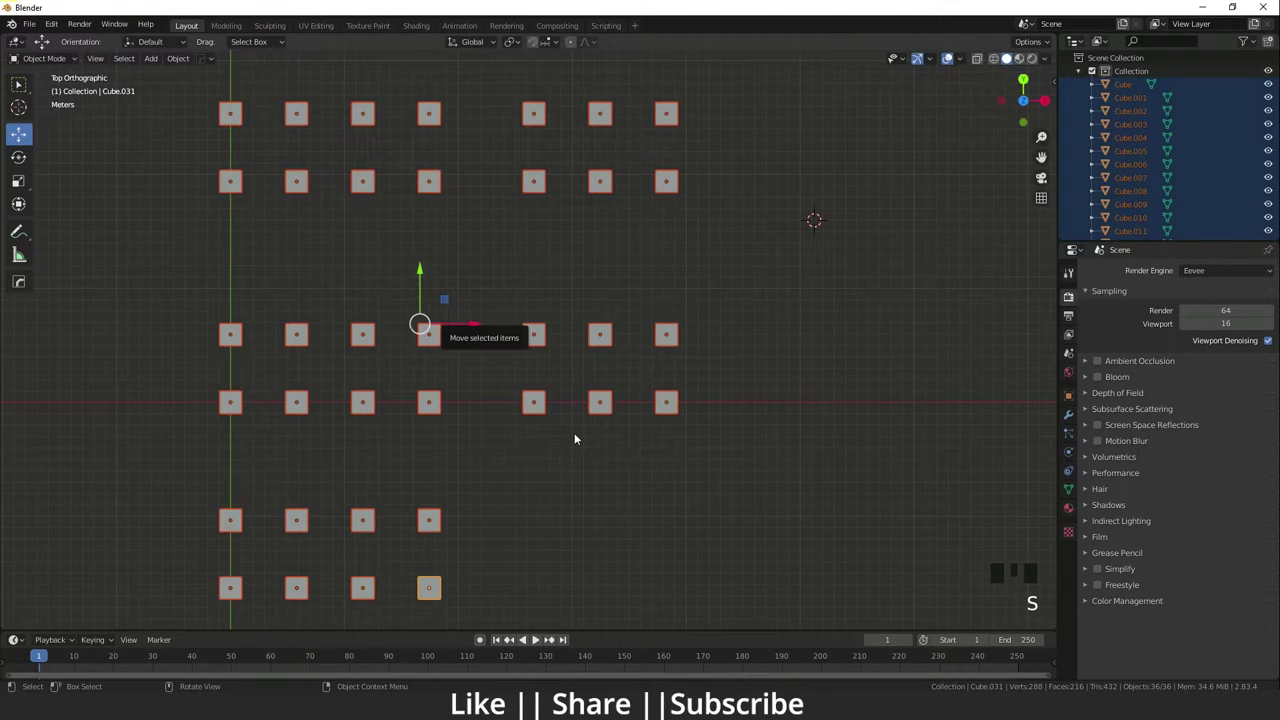
Step: Delete the surplus cubes, leaving two rows of seven
scroll(down, 3)
drag(497, 343, 522, 46)
drag(522, 46, 605, 531)
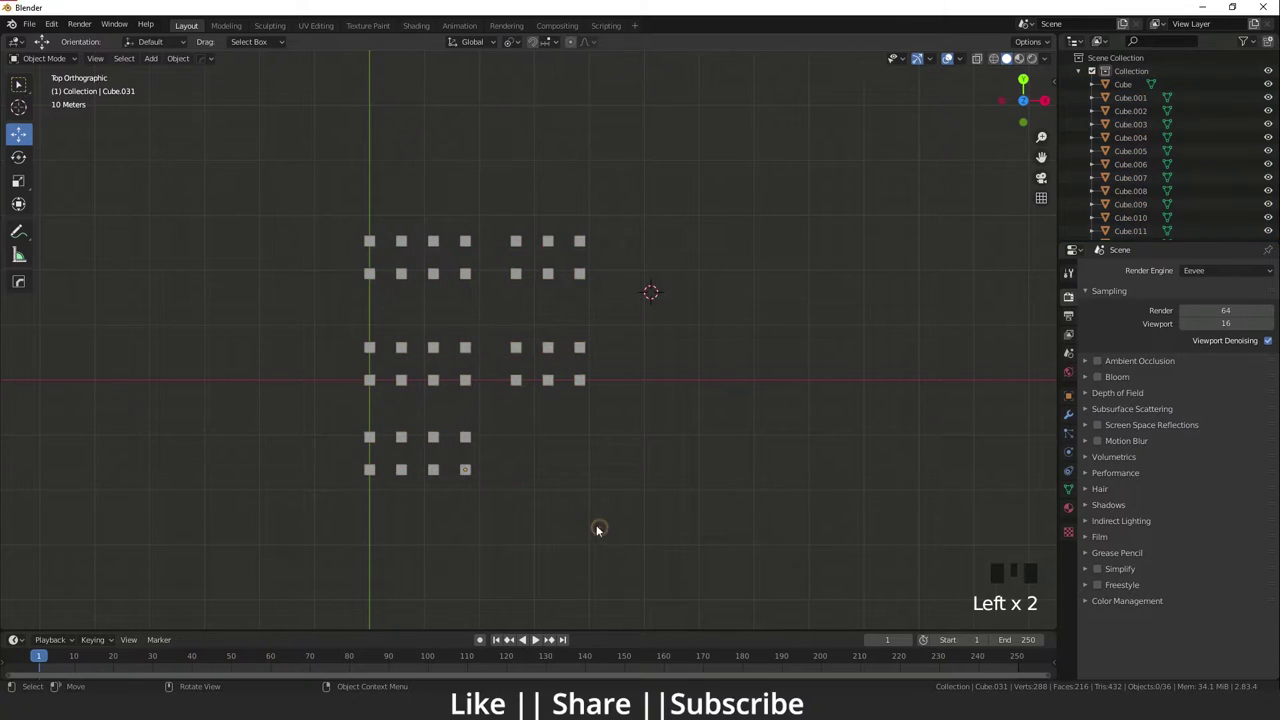
scroll(up, 3)
middle_click(417, 492)
scroll(down, 3)
click(330, 297)
key(Delete)
scroll(up, 3)
middle_click(450, 249)
Step: Select all fourteen cubes and start scaling them together from the active cube
scroll(down, 3)
middle_click(476, 359)
scroll(up, 3)
drag(514, 433, 451, 379)
scroll(down, 3)
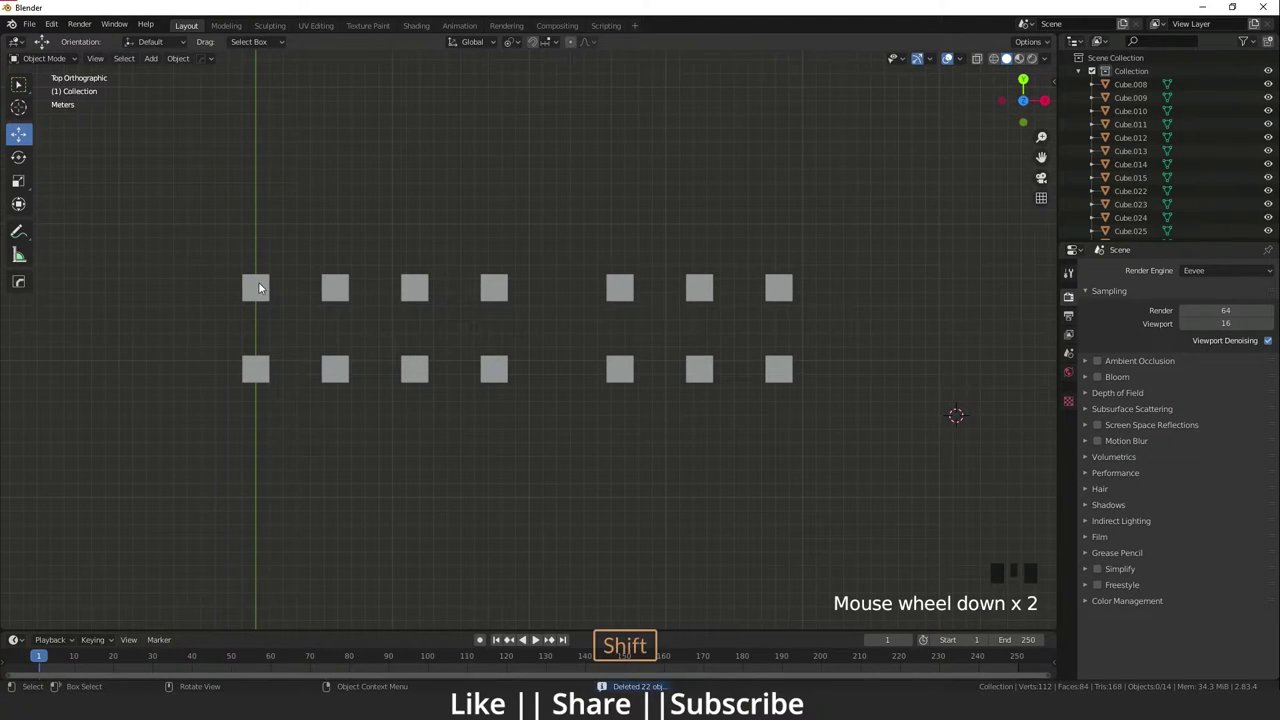
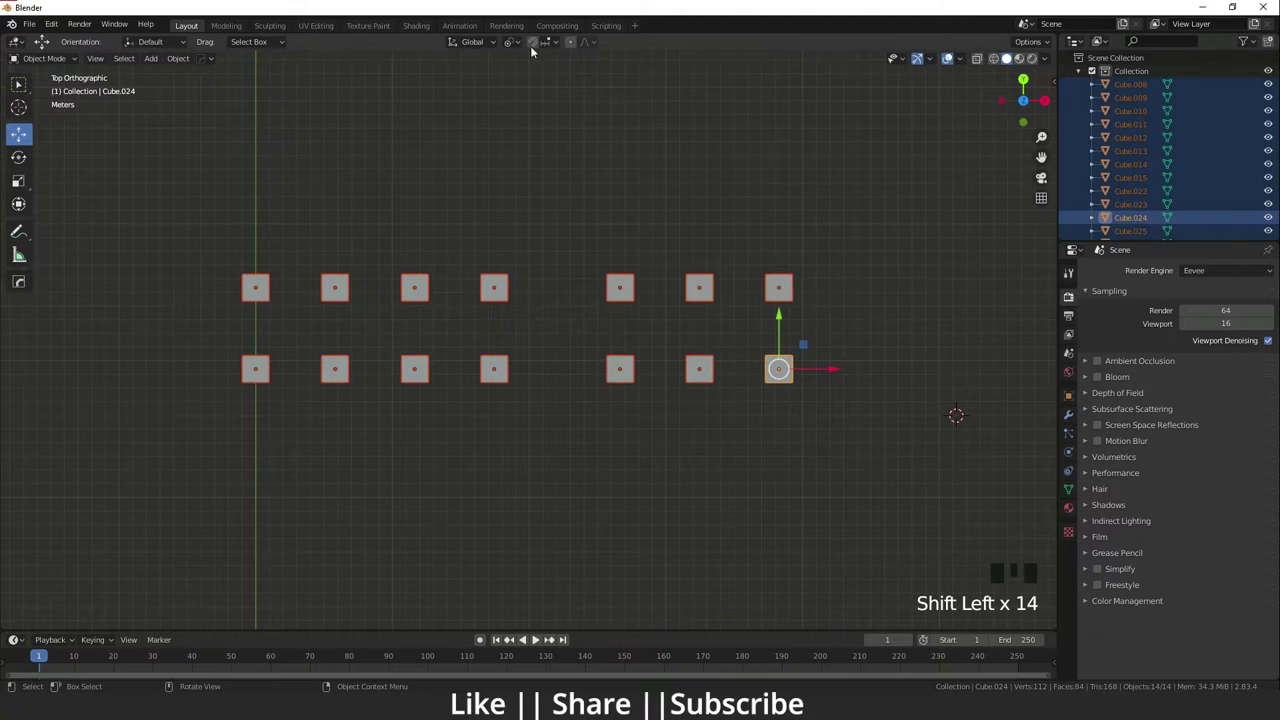
drag(522, 43, 666, 318)
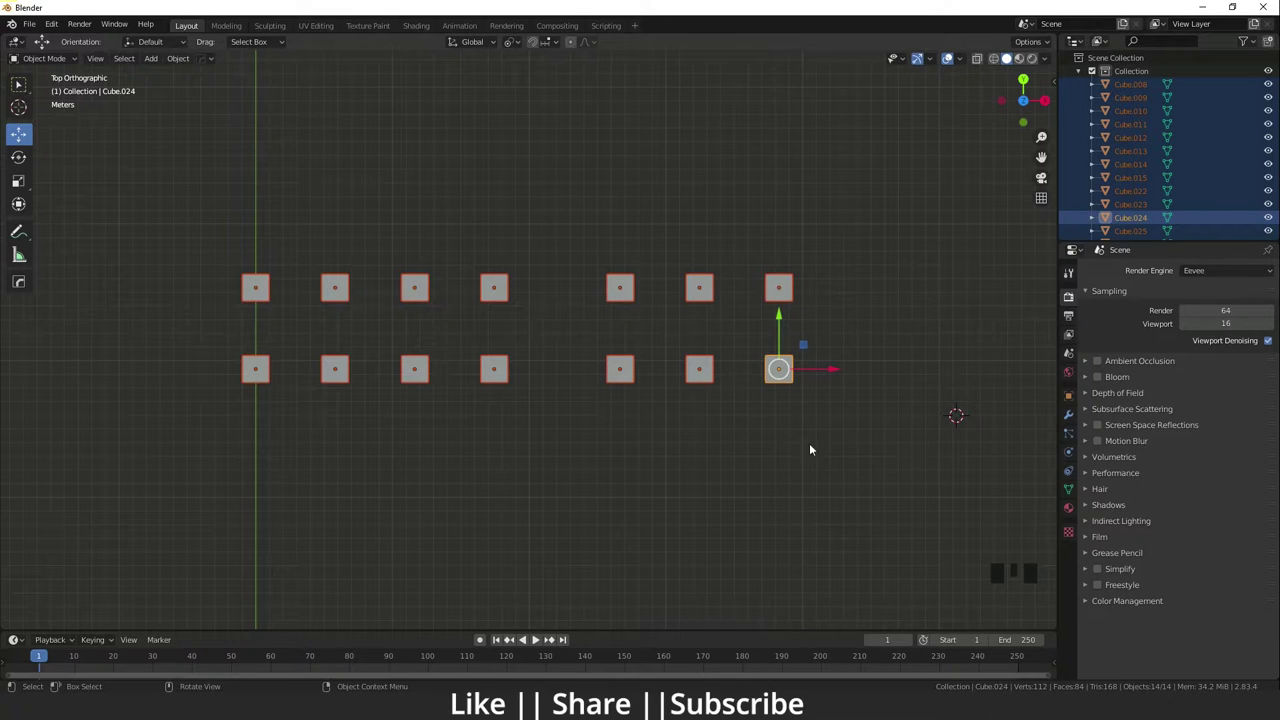
key(s)
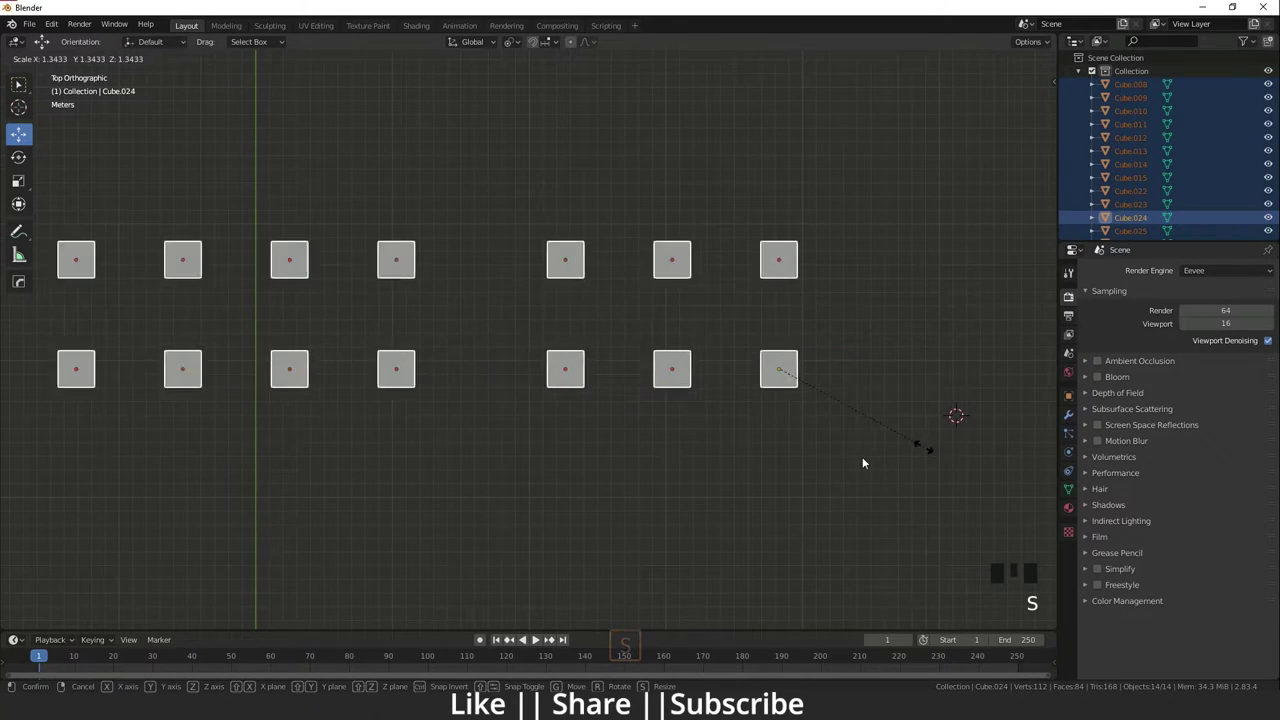
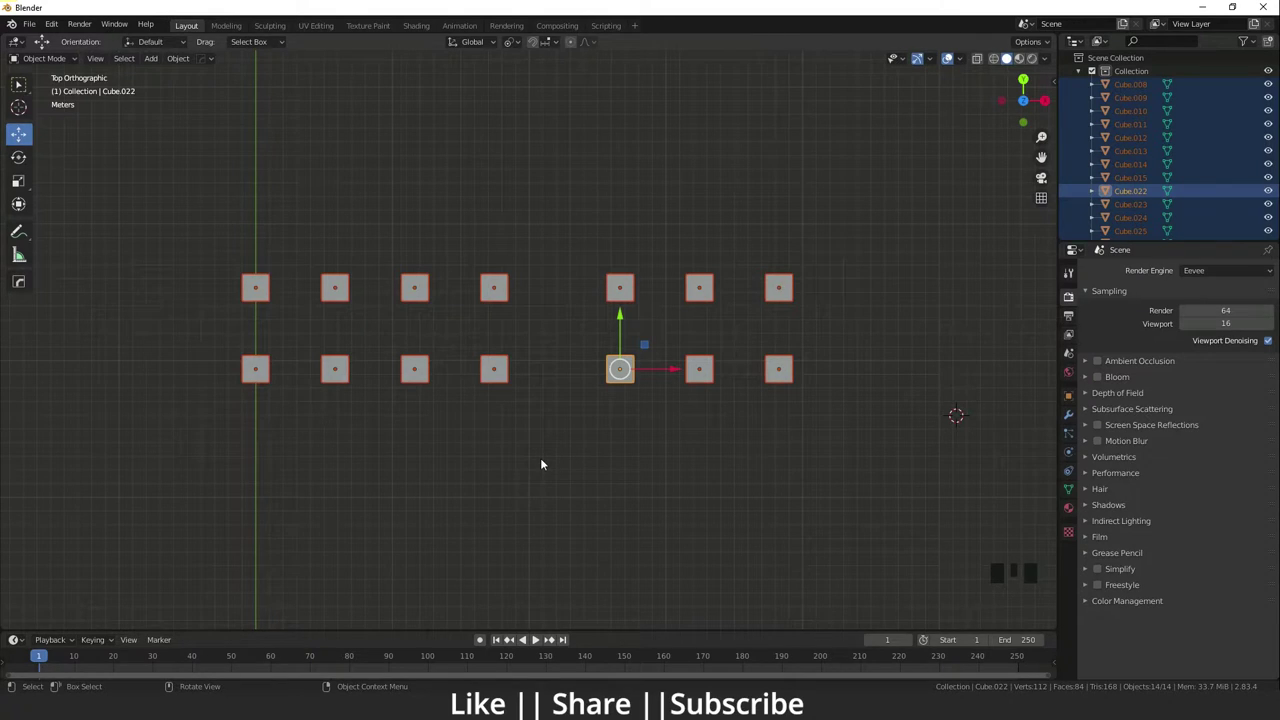
Step: Make Cube.015, fourth in the top row, active and trial-scale the selection
drag(578, 380, 503, 289)
click(503, 289)
key(s)
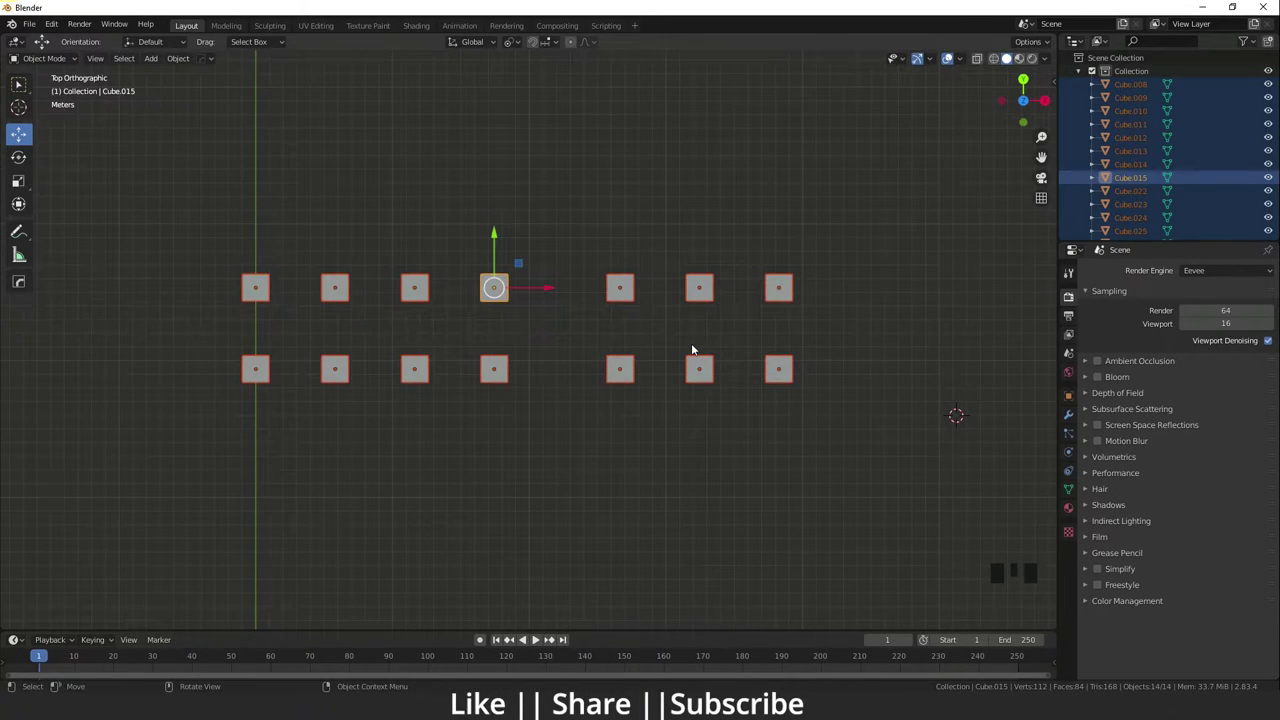
drag(514, 49, 558, 94)
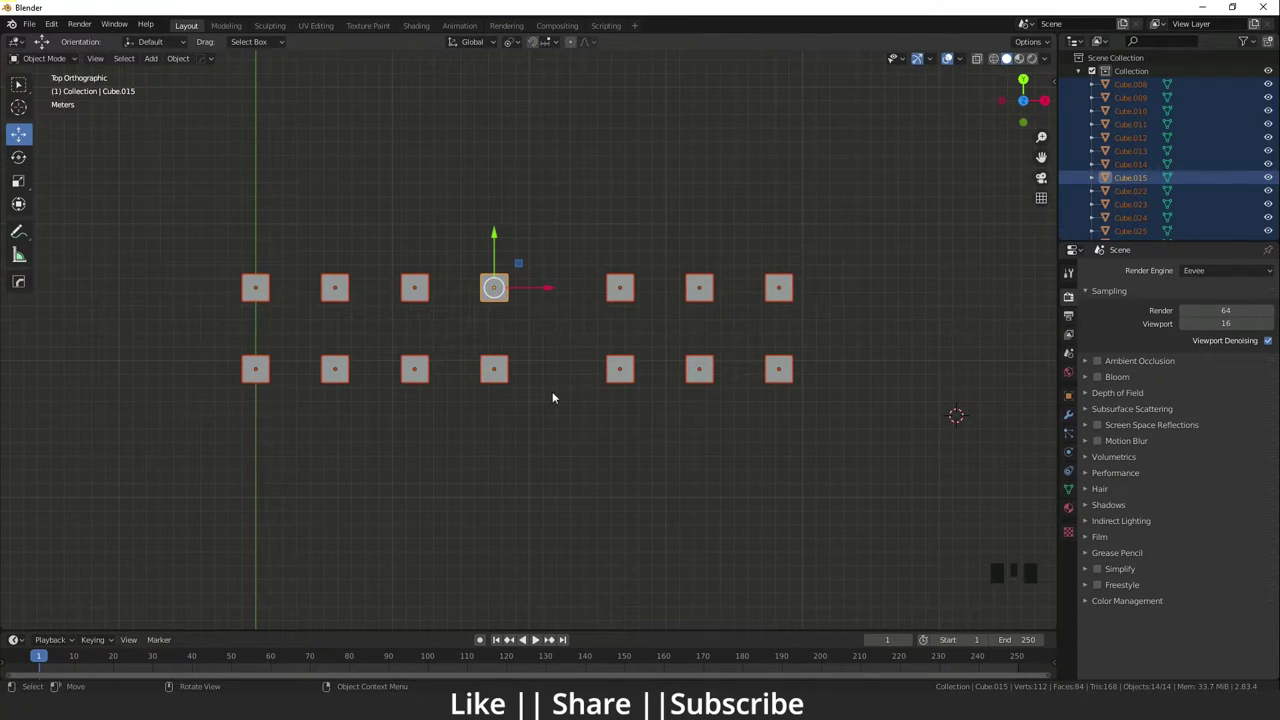
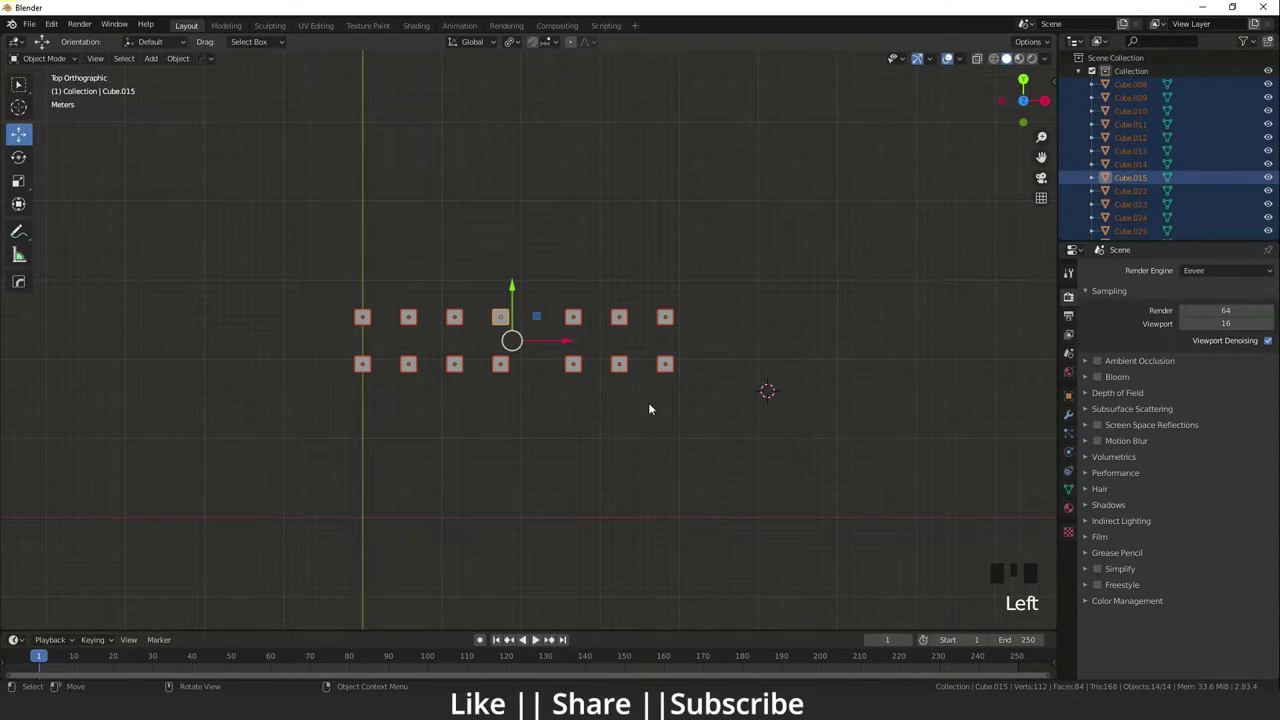
Step: Scale every cube about its own centre and orbit into perspective to inspect
key(s)
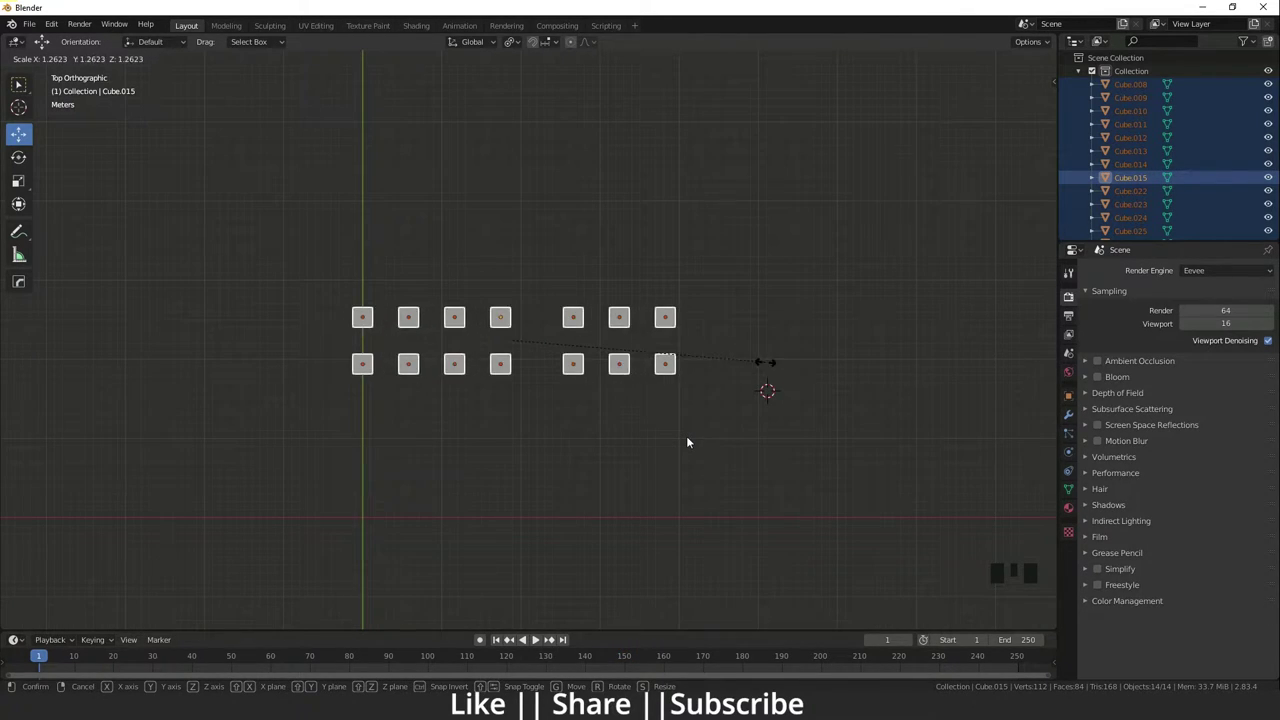
drag(608, 367, 583, 323)
scroll(up, 3)
scroll(down, 3)
key(r)
key(r)
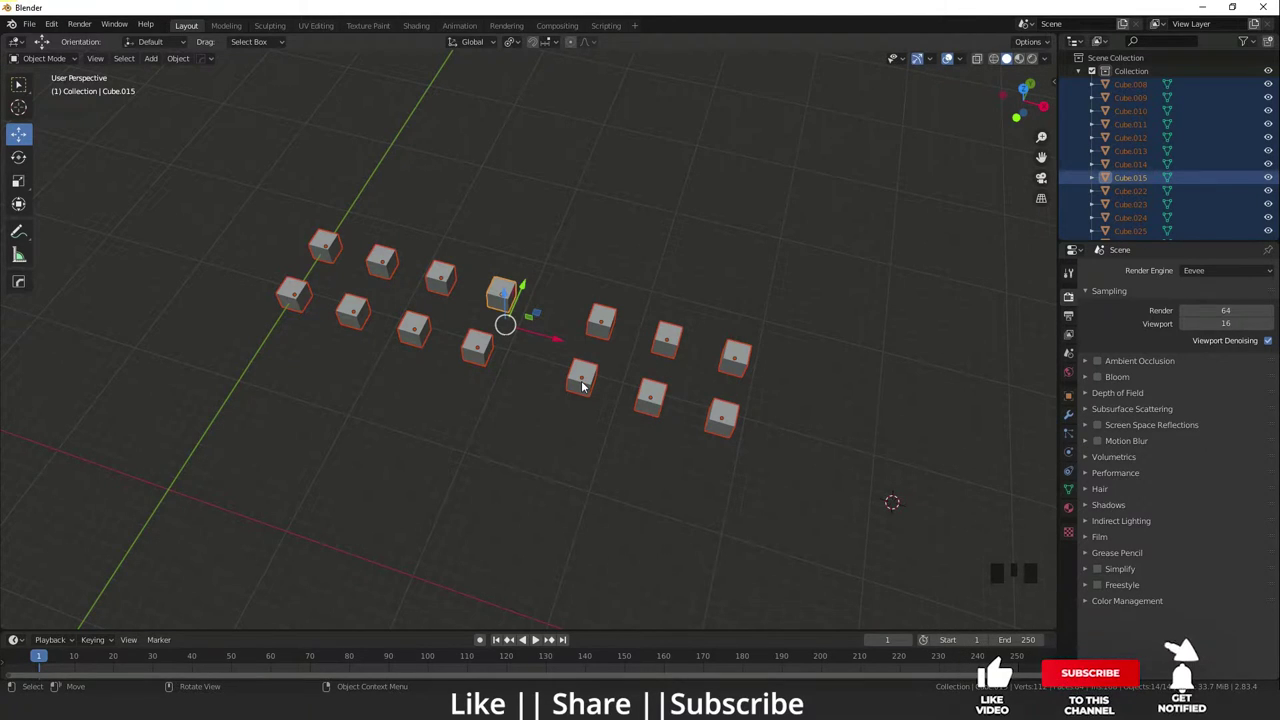
key(r)
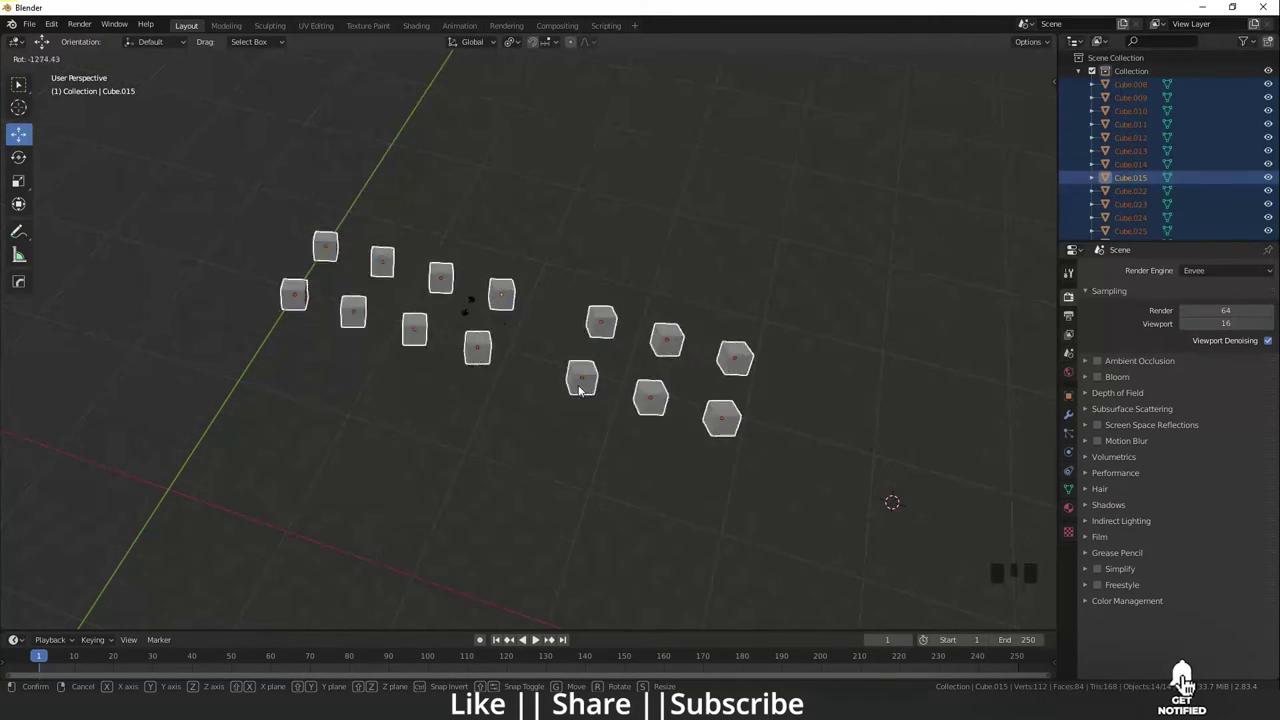
key(s)
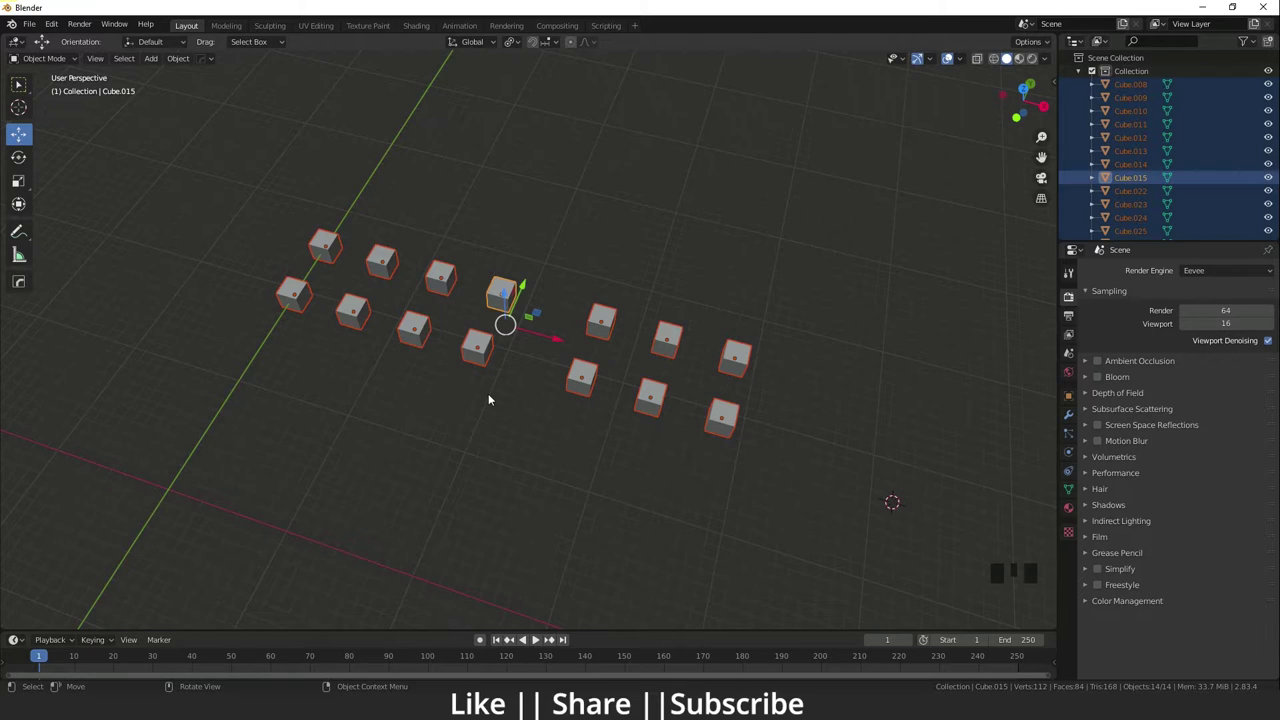
scroll(down, 3)
middle_click(507, 331)
scroll(up, 3)
middle_click(518, 109)
drag(518, 41, 549, 59)
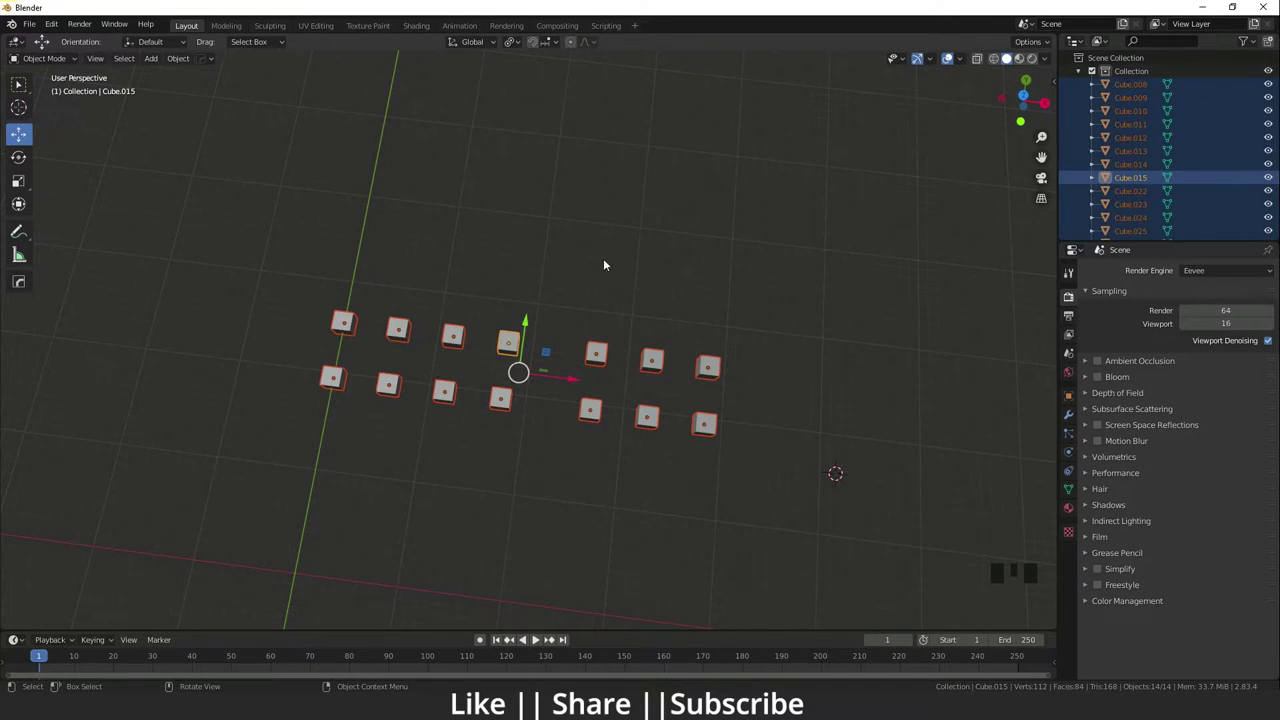
Step: Clear the cube group, test-scale Cube.024's geometry in edit mode, then return to object mode
click(131, 139)
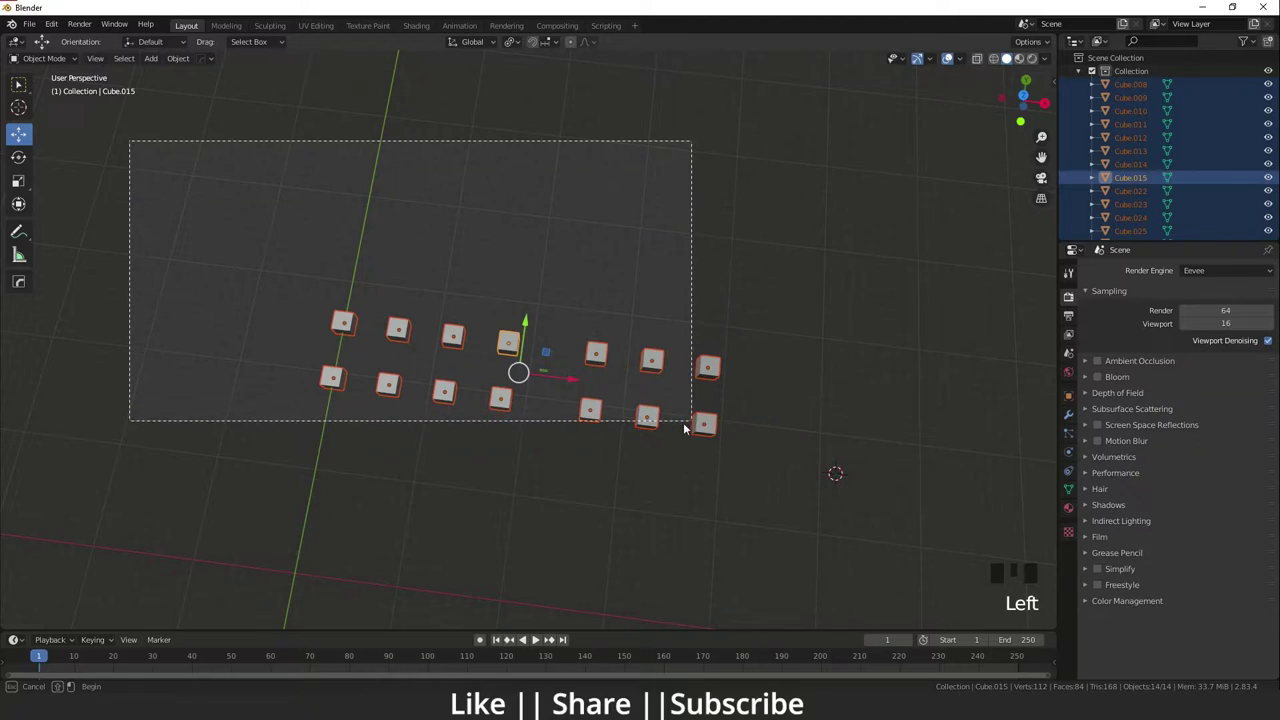
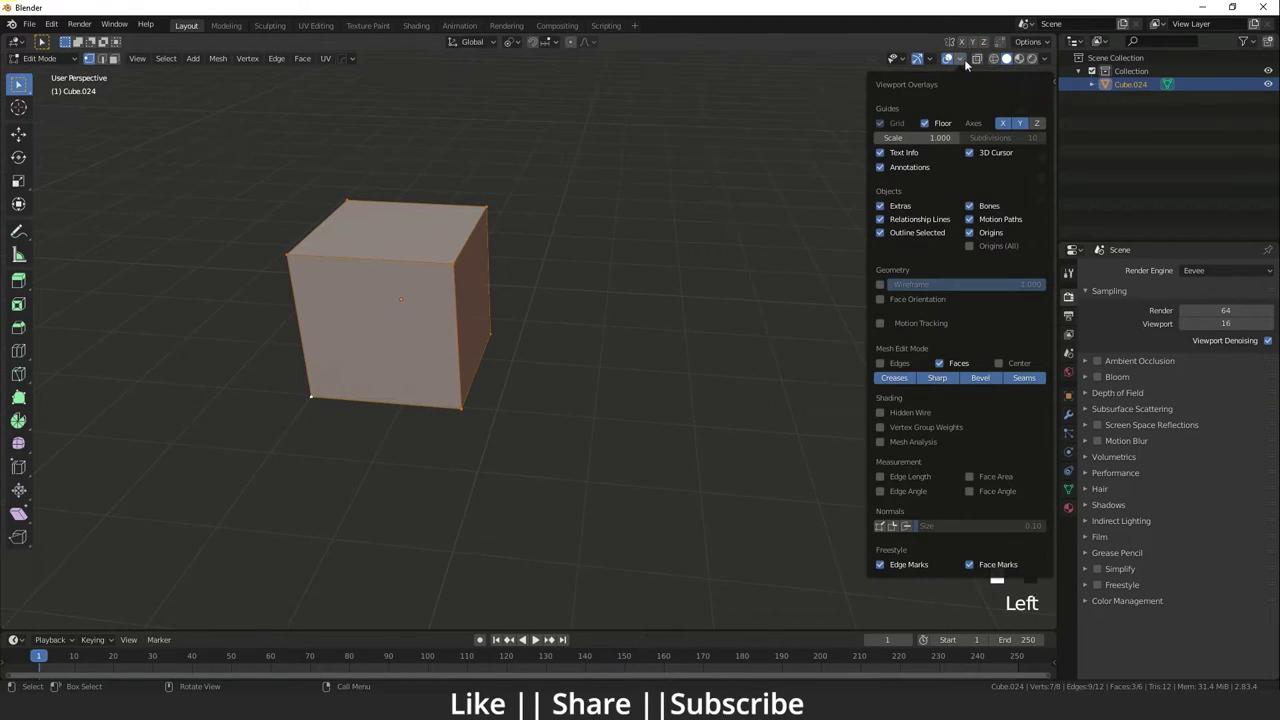
key(Tab)
drag(968, 62, 933, 58)
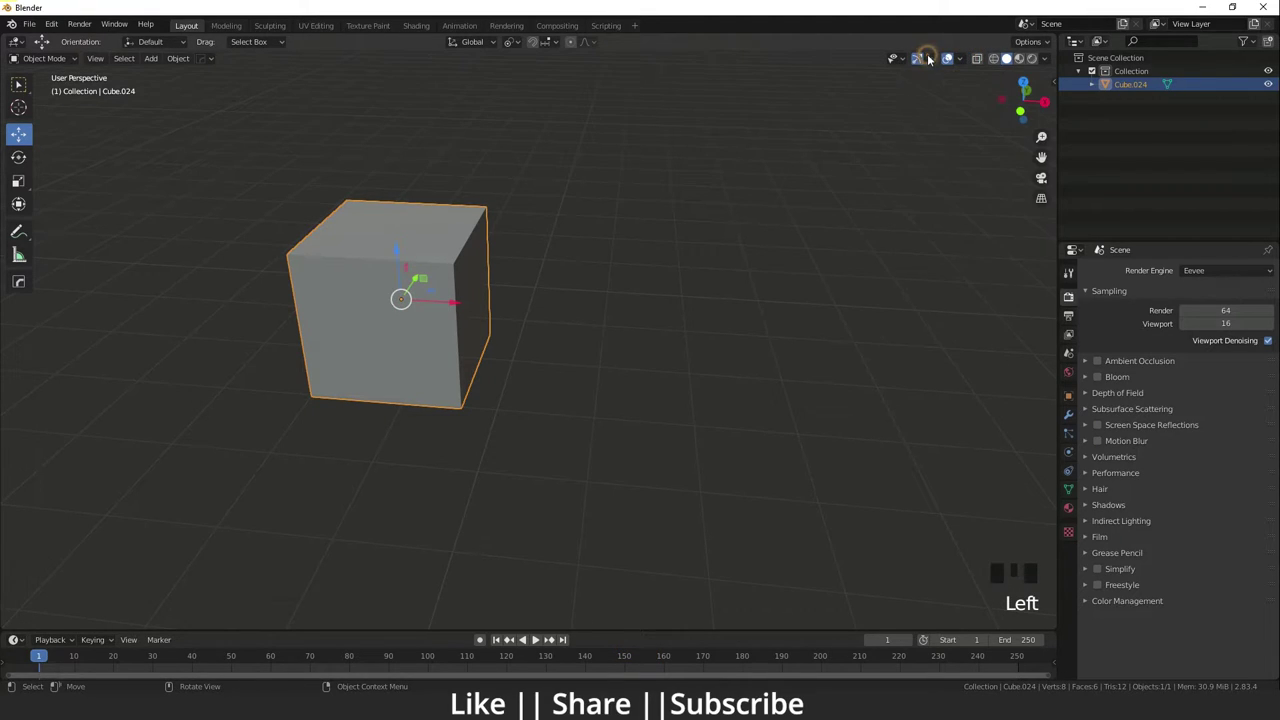
drag(933, 58, 882, 270)
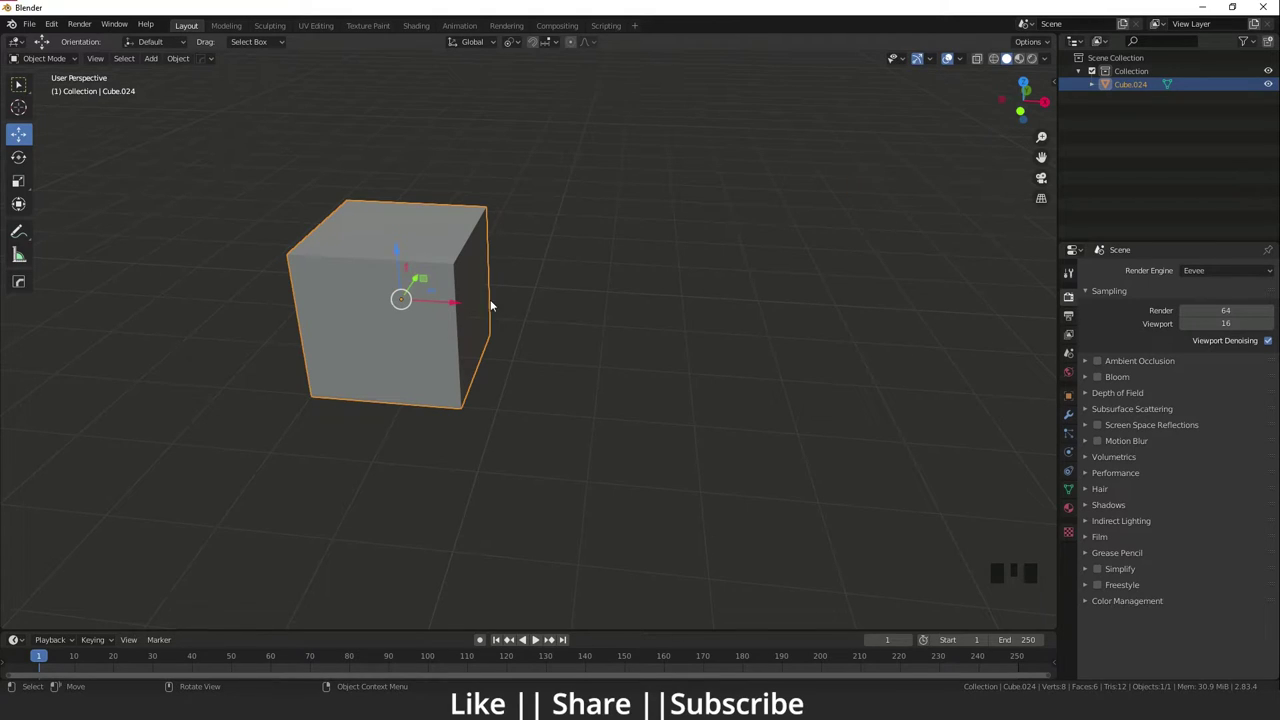
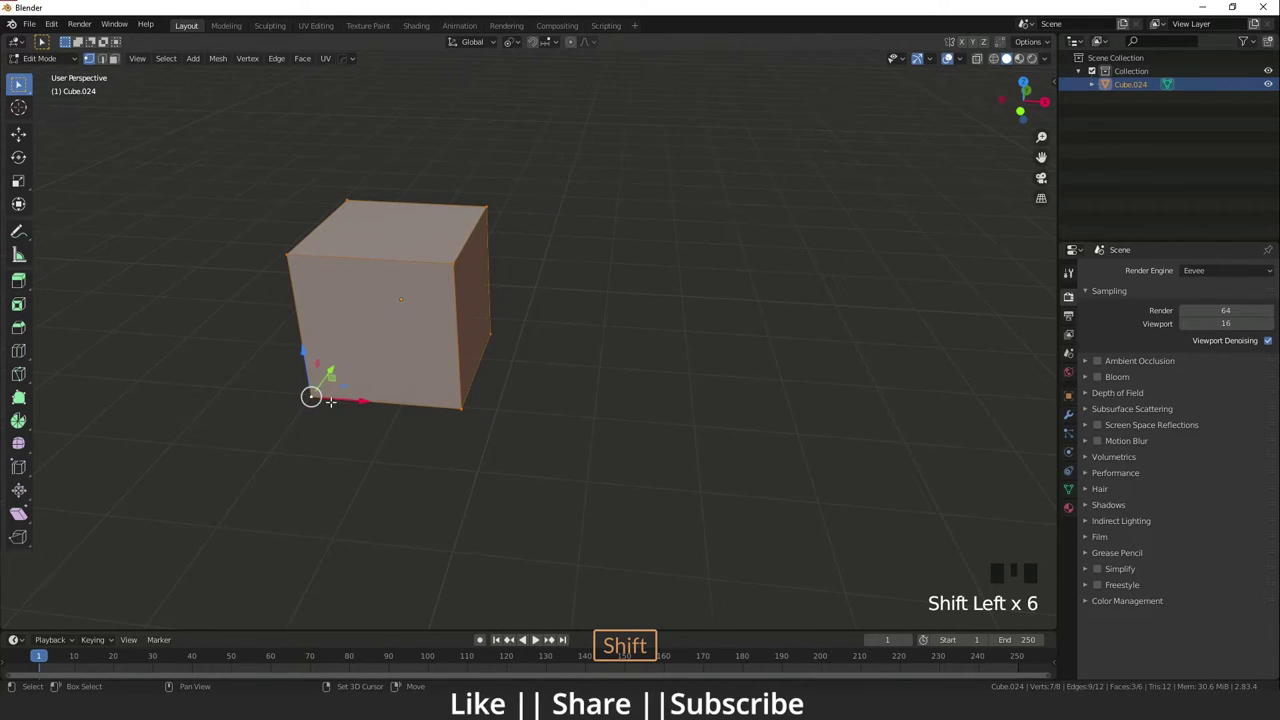
key(s)
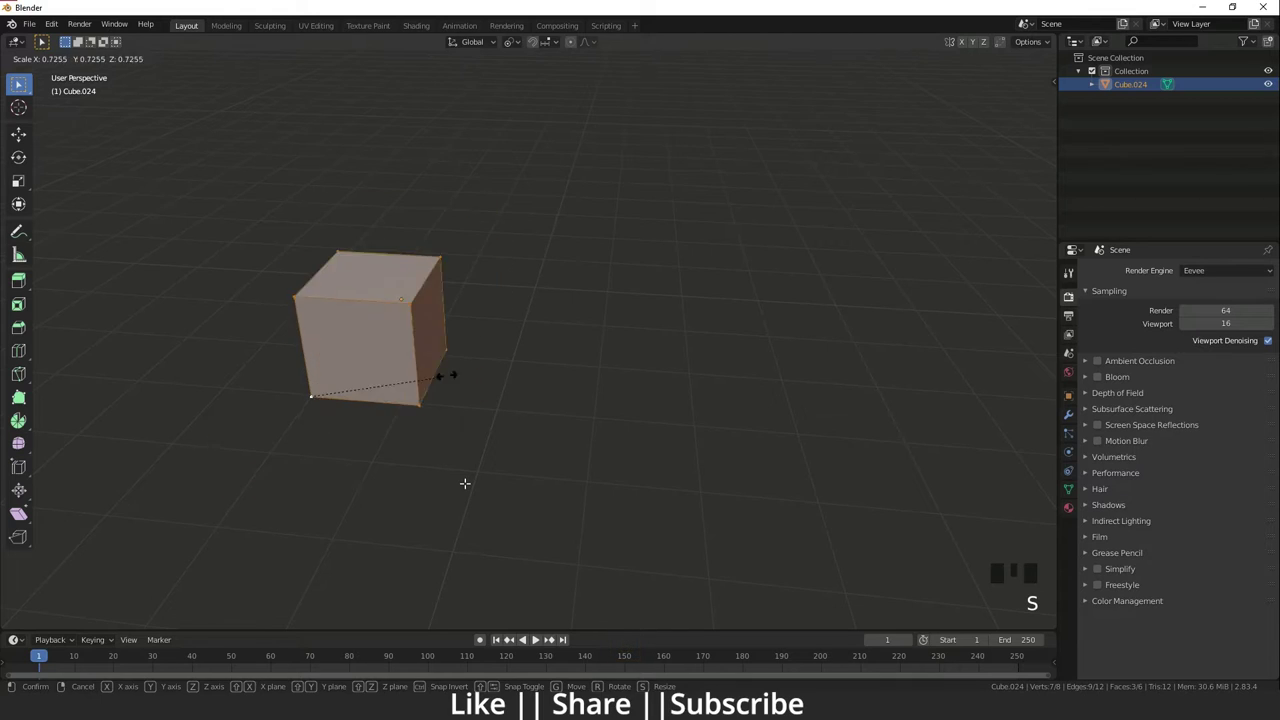
key(r)
key(r)
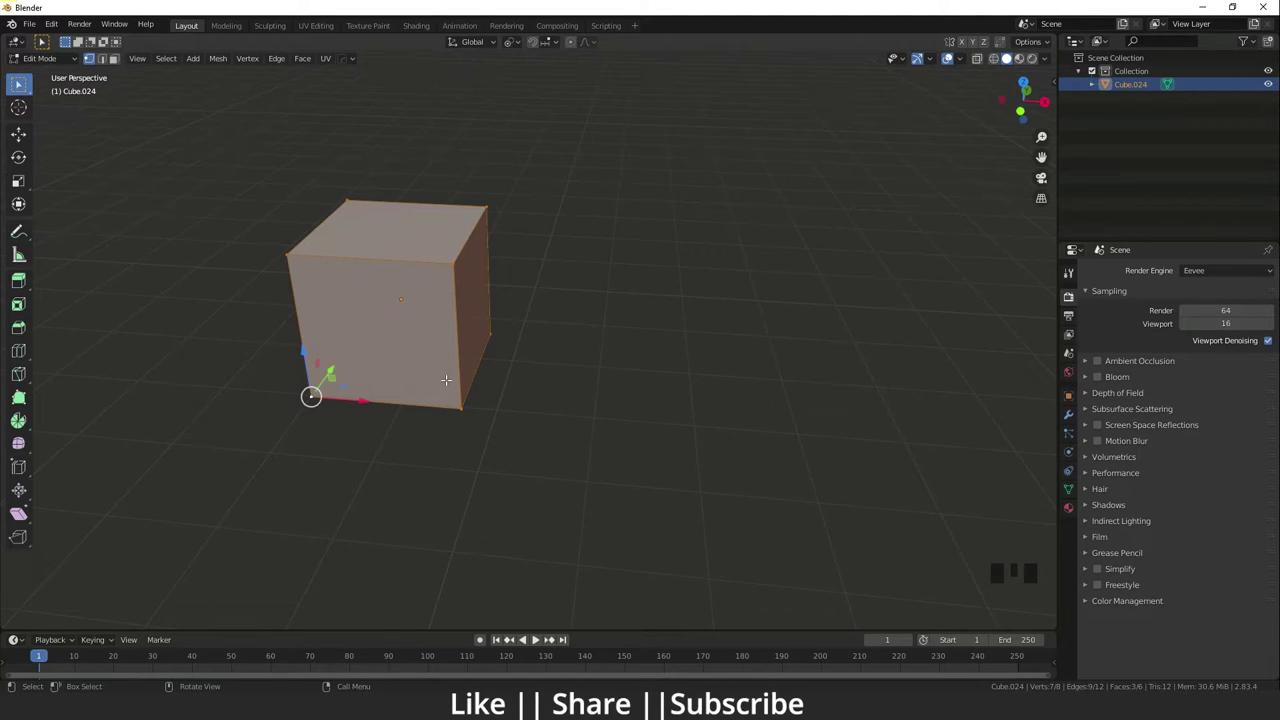
key(Tab)
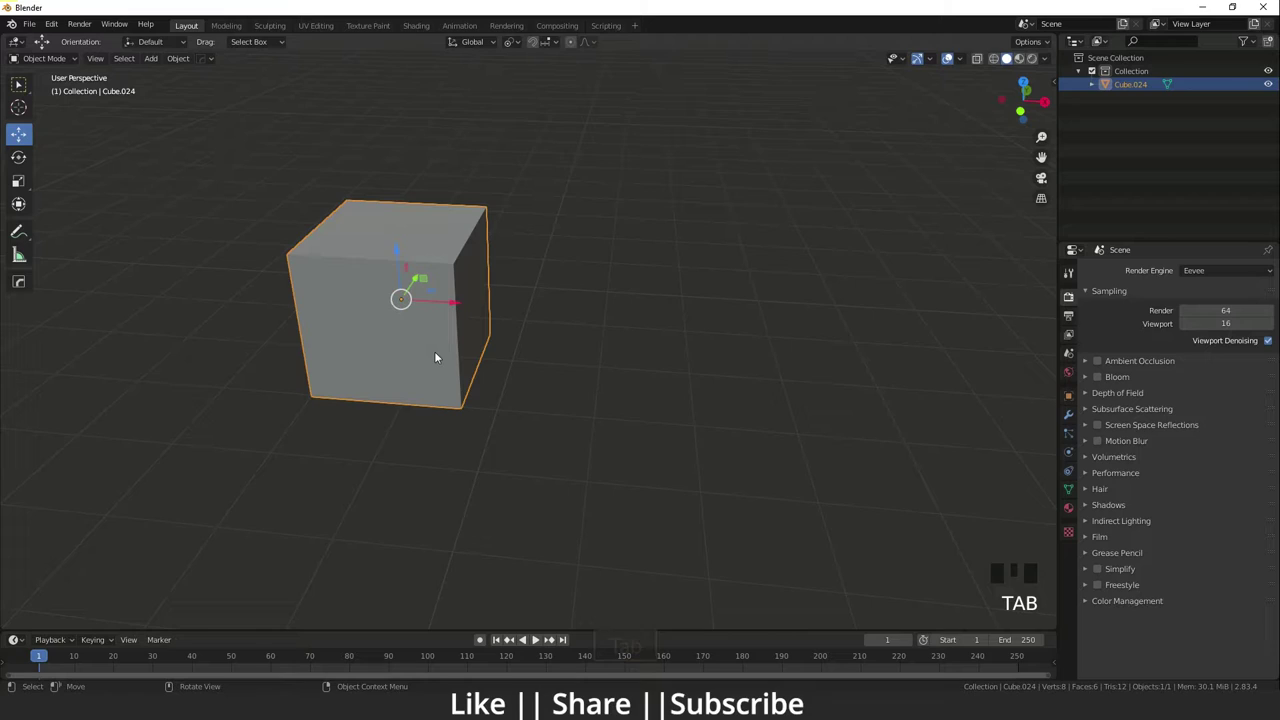
Step: Delete the last cube, Cube.024, leaving the scene empty with the floor axes in view
key(Delete)
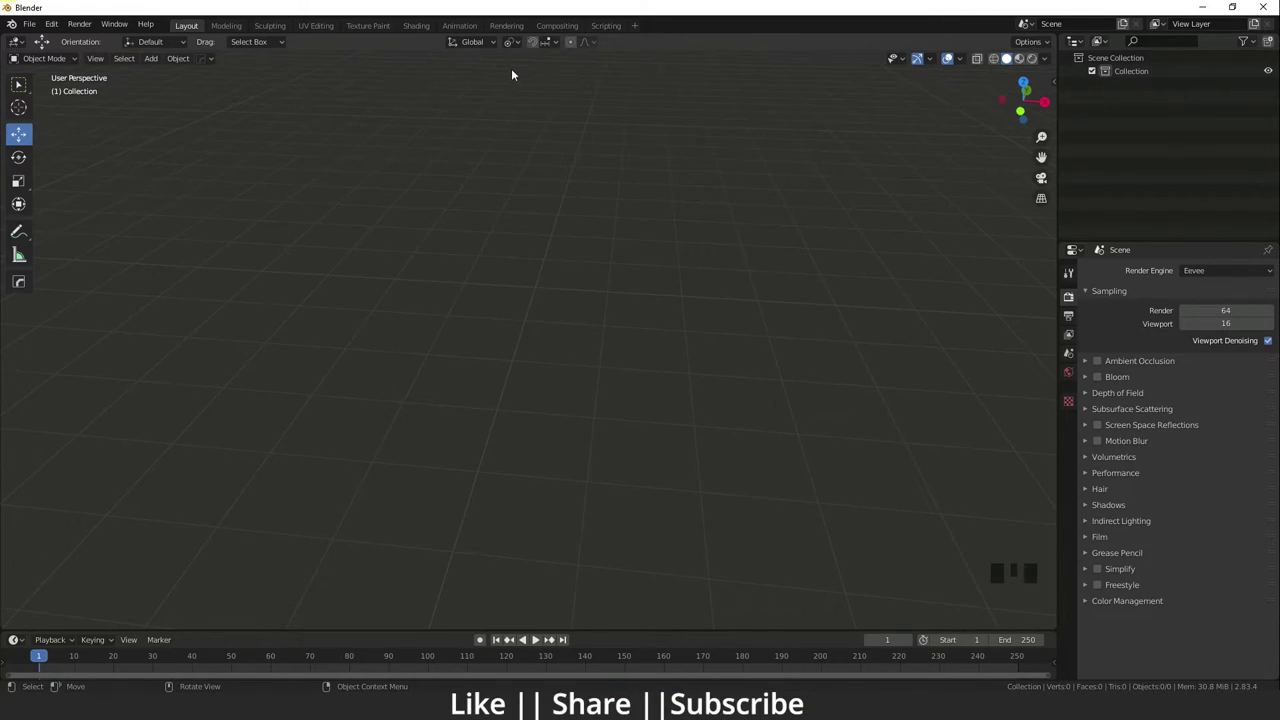
scroll(down, 3)
scroll(up, 3)
drag(332, 394, 434, 338)
scroll(down, 3)
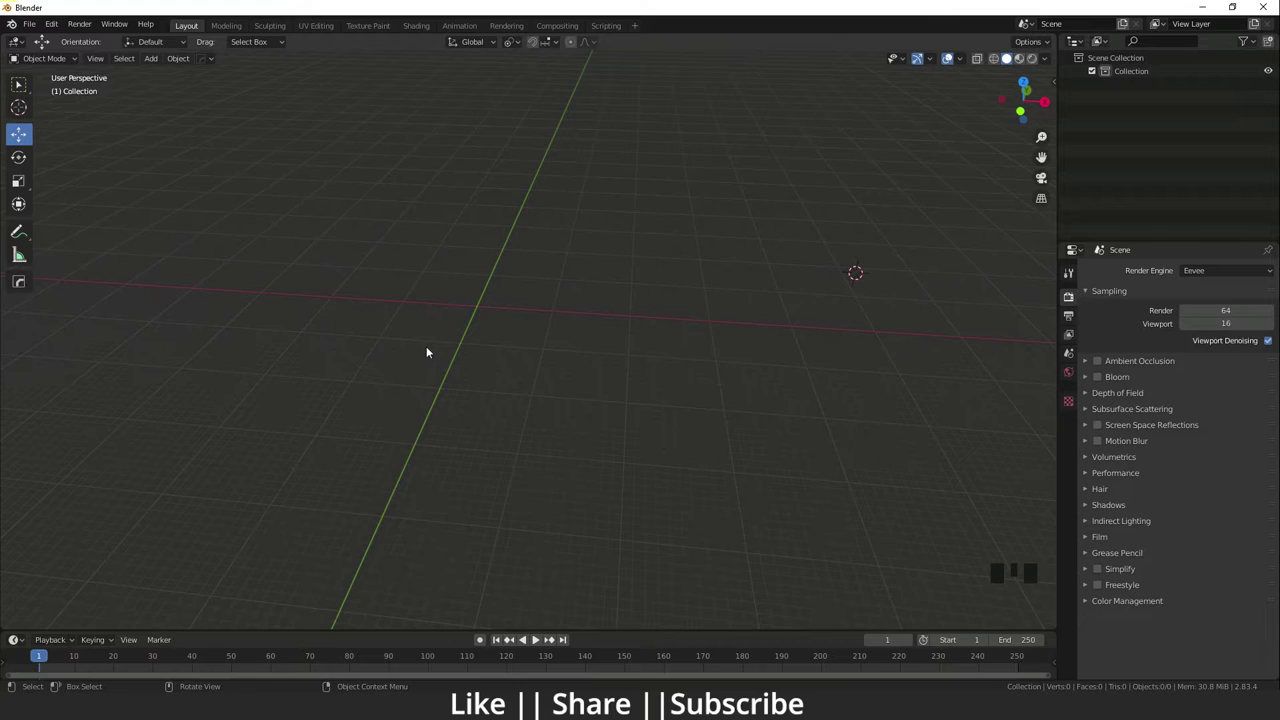
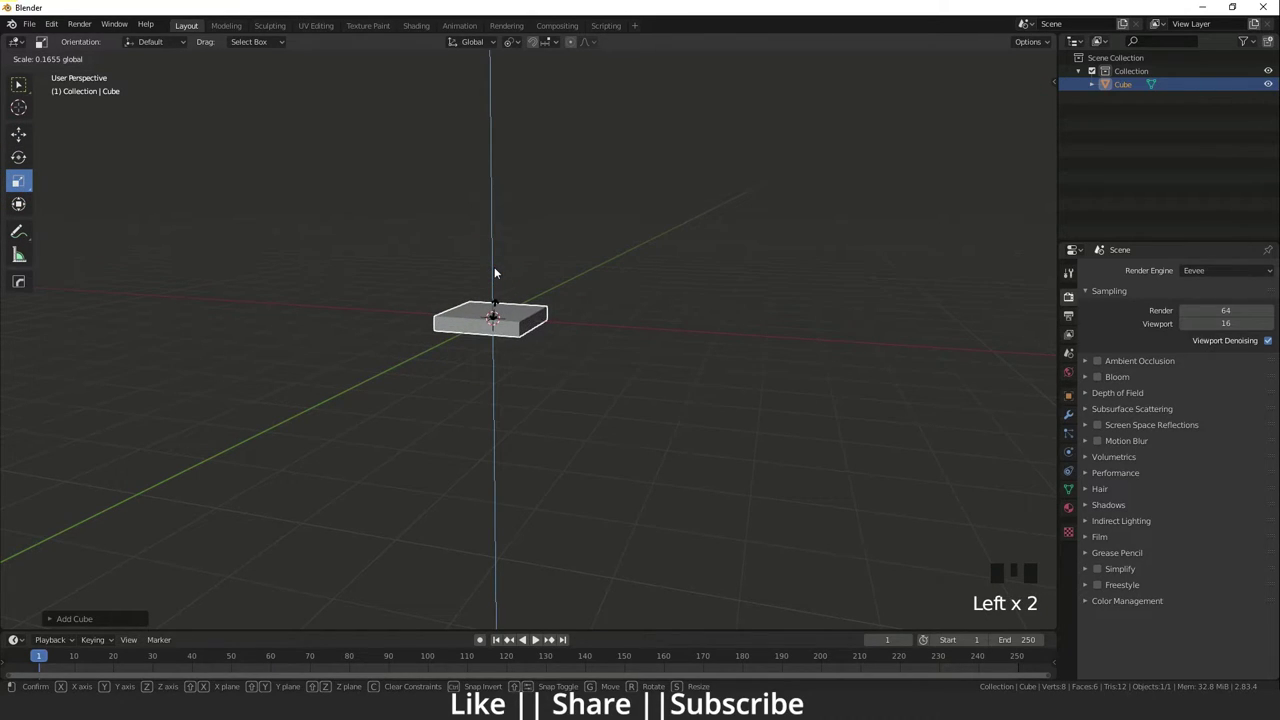
Step: Confirm the flattened seat slab's scale and enter Edit Mode to extrude legs and back posts
scroll(up, 3)
scroll(down, 3)
key(s)
key(s)
scroll(down, 3)
drag(523, 389, 530, 414)
scroll(up, 3)
drag(556, 461, 511, 392)
scroll(up, 3)
key(Tab)
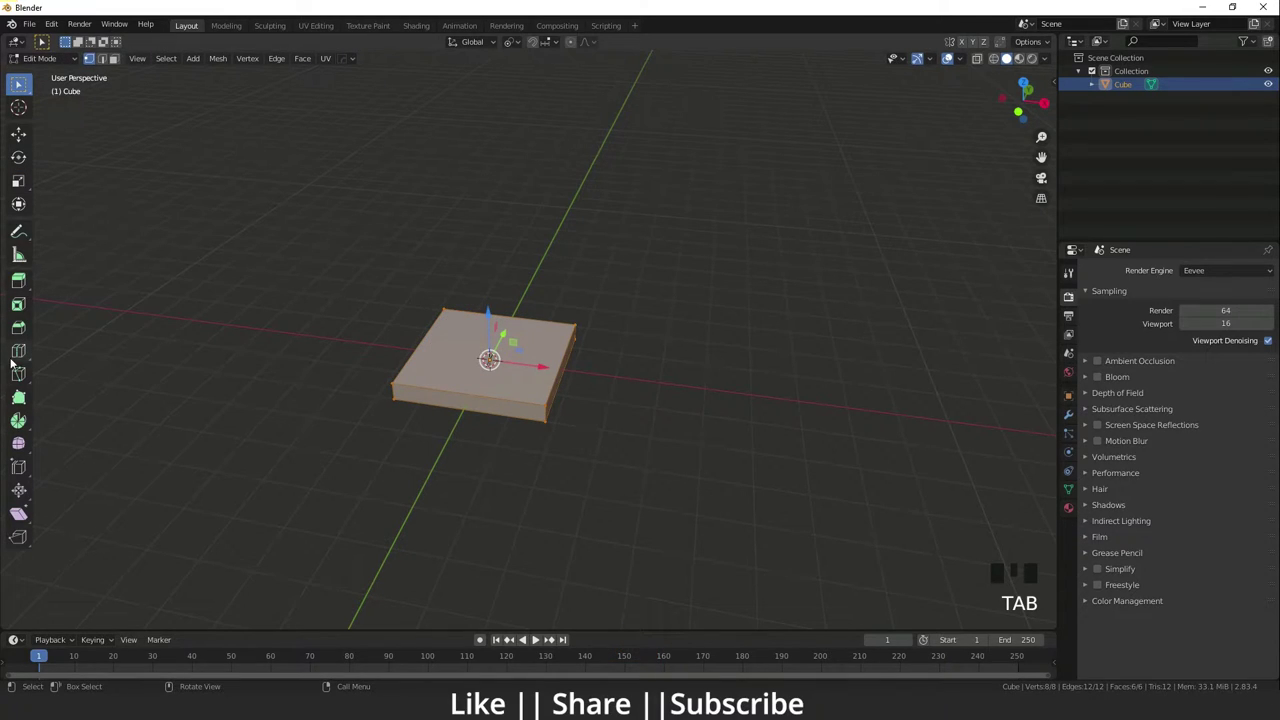
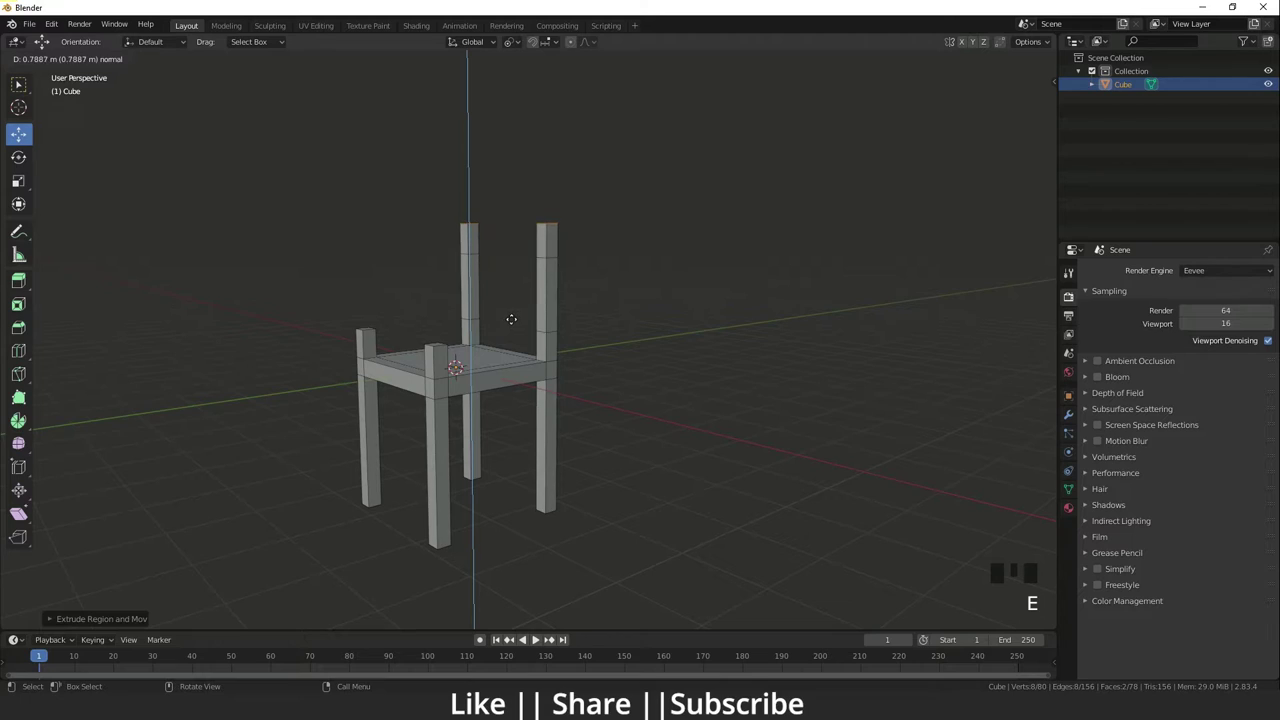
Step: Bridge the two back posts across the top with Number of Cuts 6 and Blend Path interpolation
key(e)
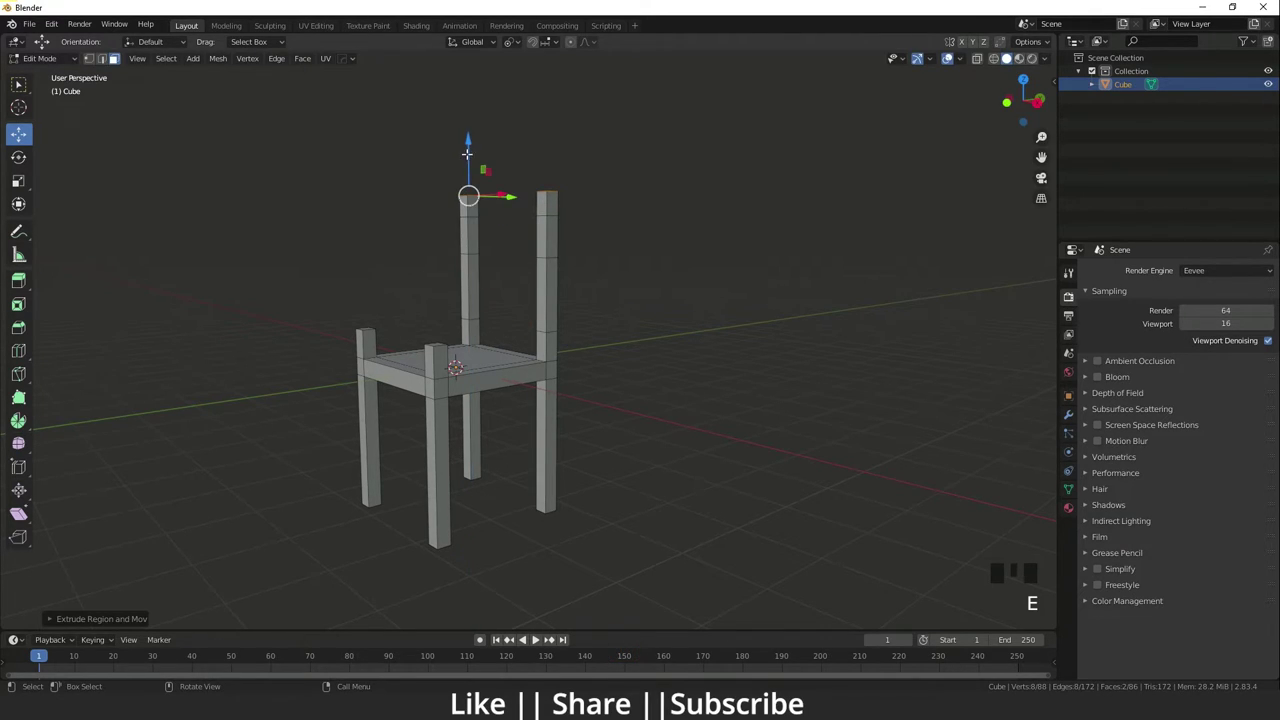
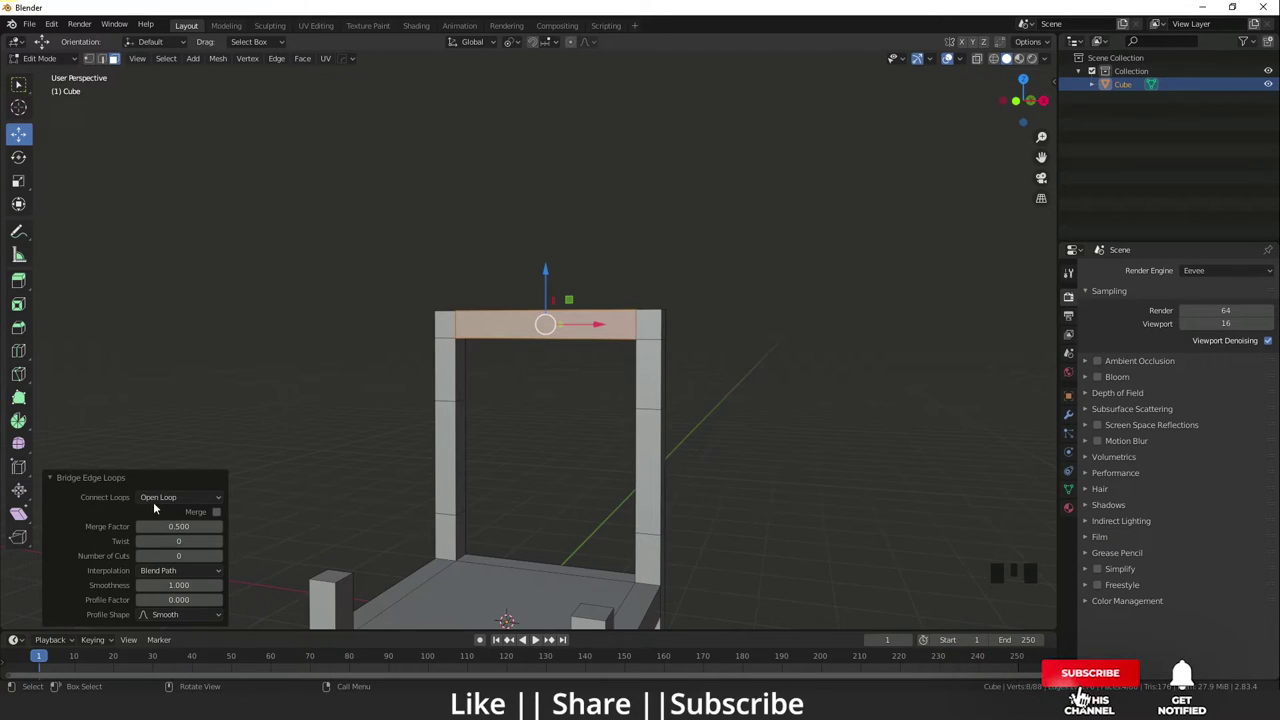
drag(171, 502, 185, 516)
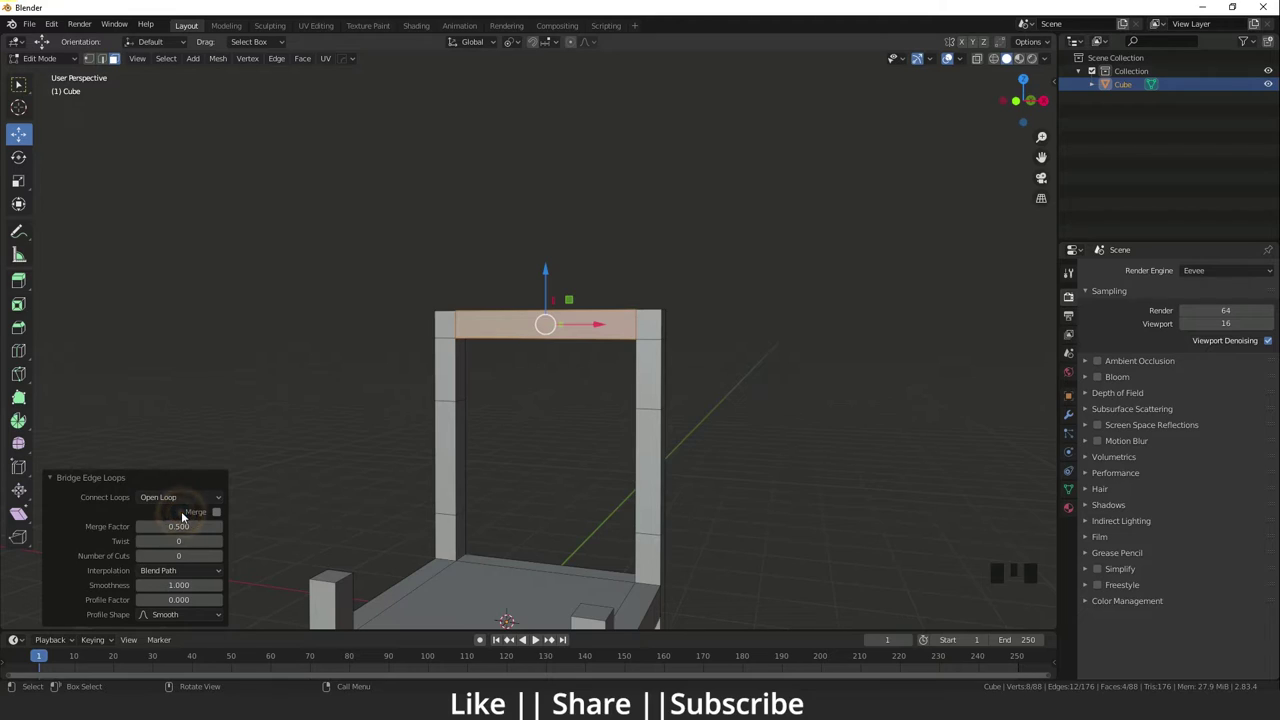
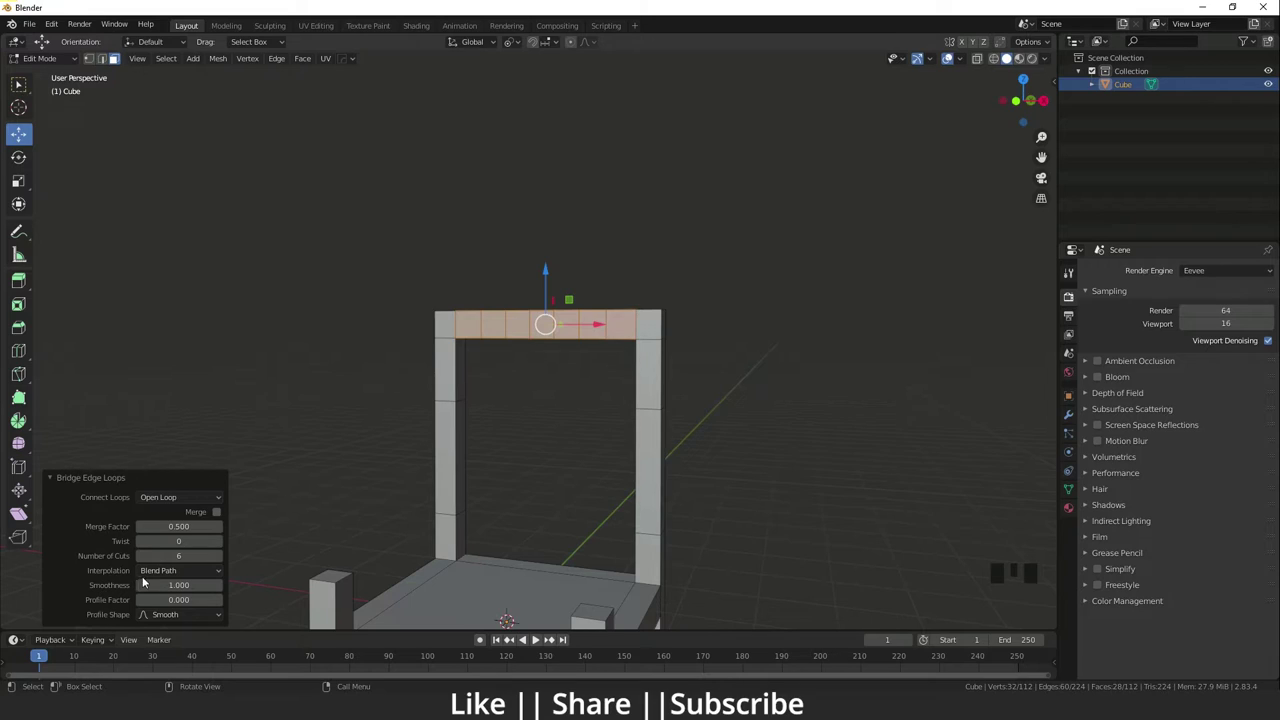
drag(198, 576, 188, 604)
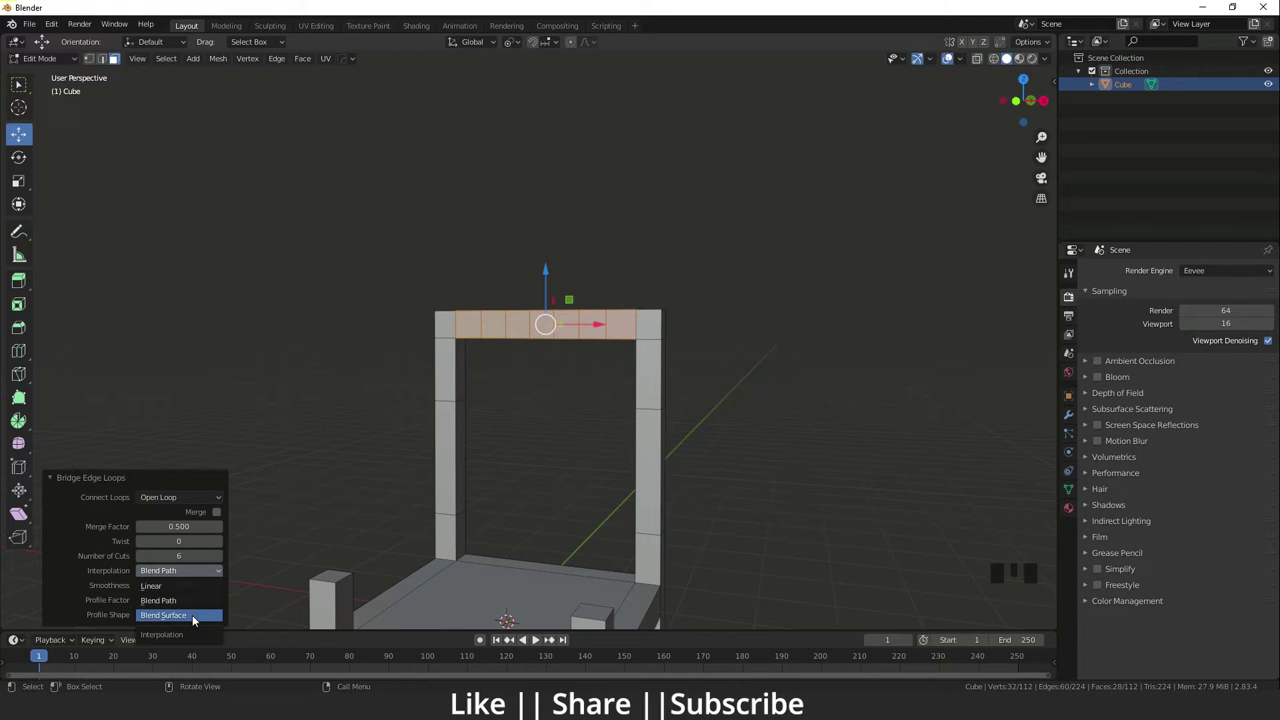
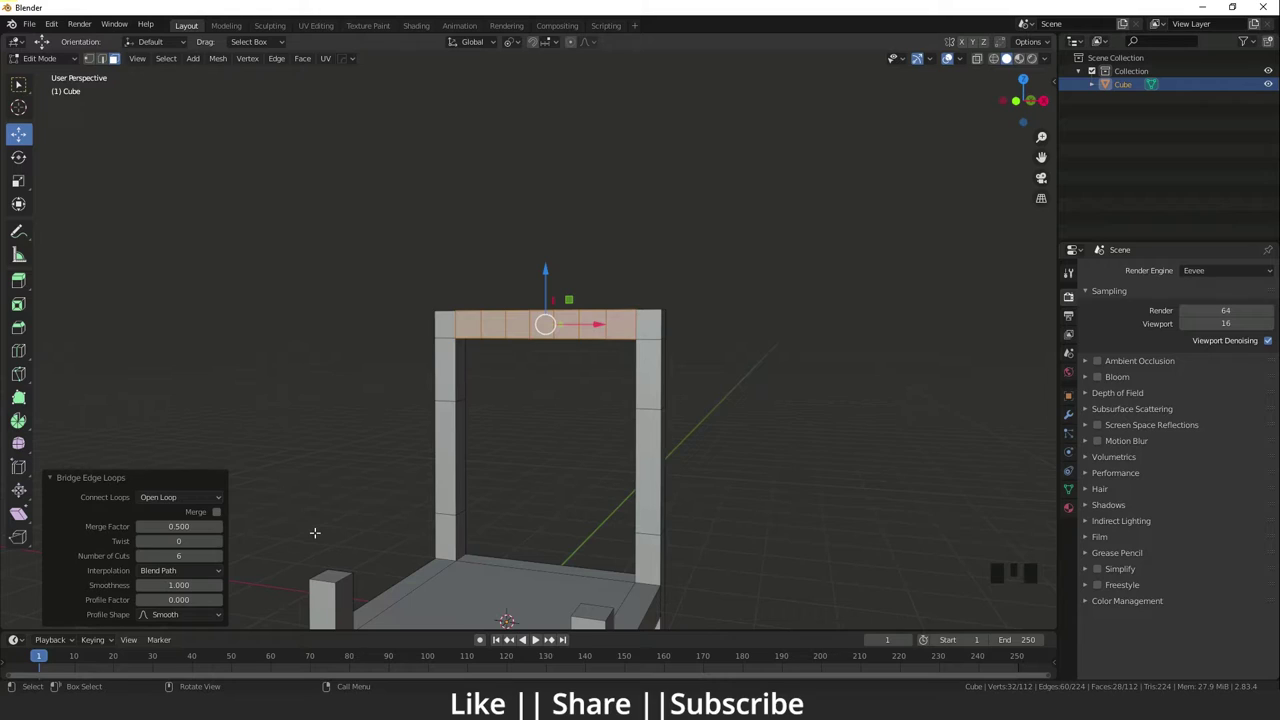
click(223, 636)
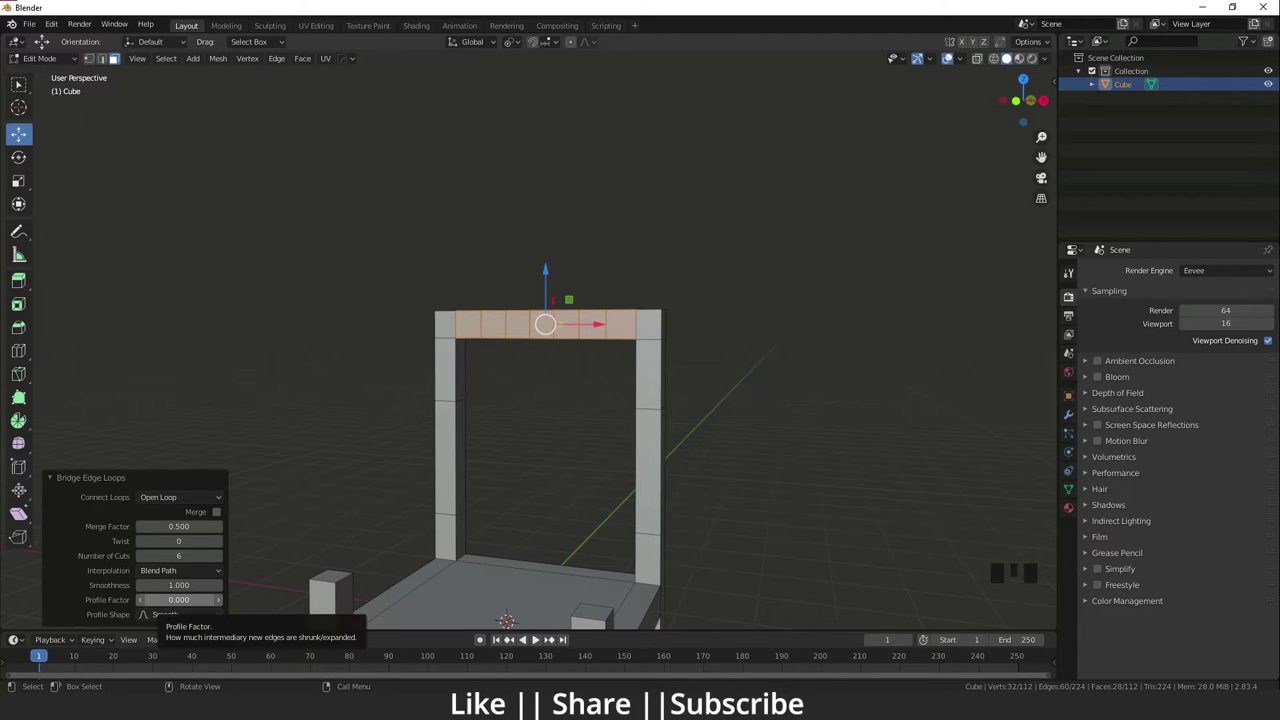
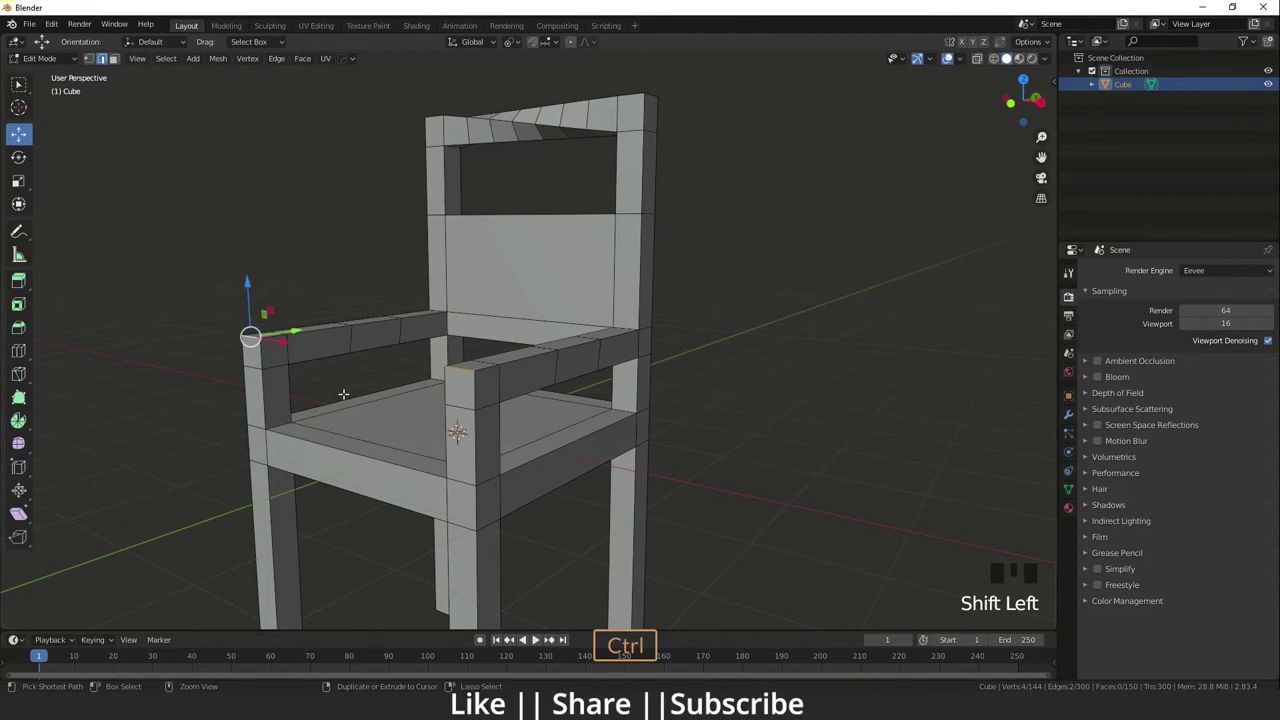
Step: Inset the armrest post tops, apply the chair's scale in Object Mode, and return to Edit Mode
key(ctrl+b)
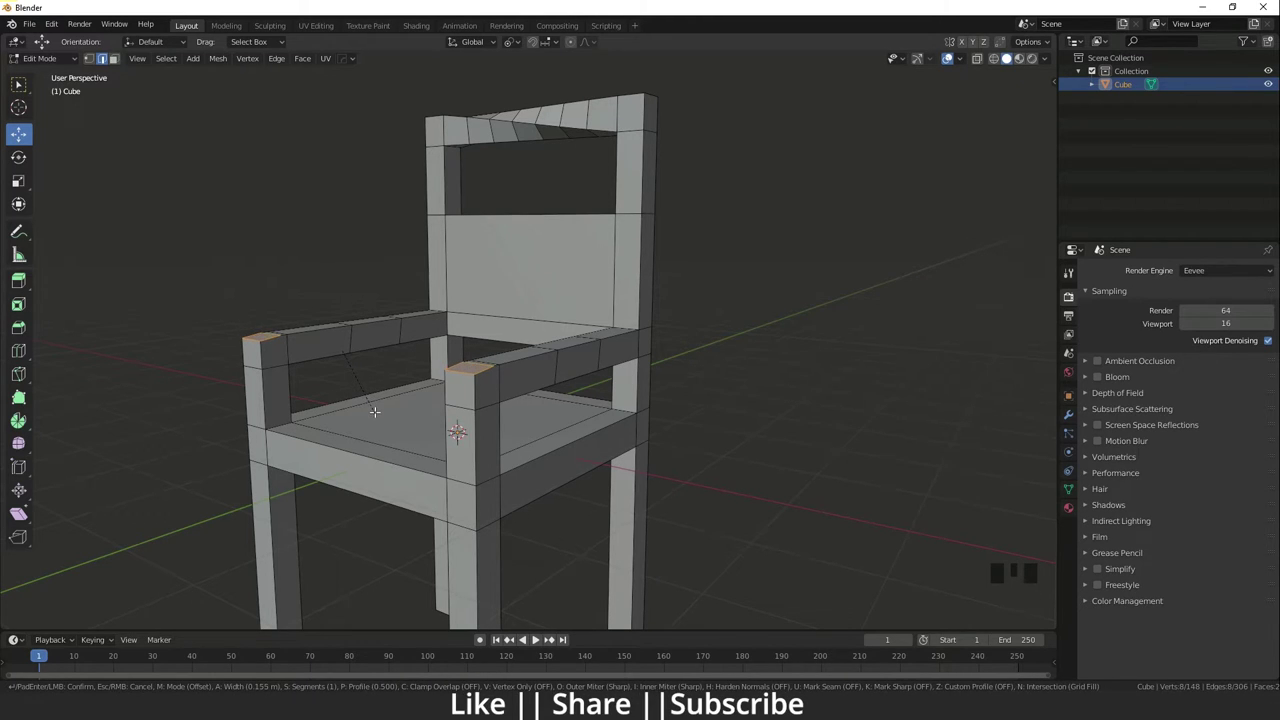
key(ctrl+z)
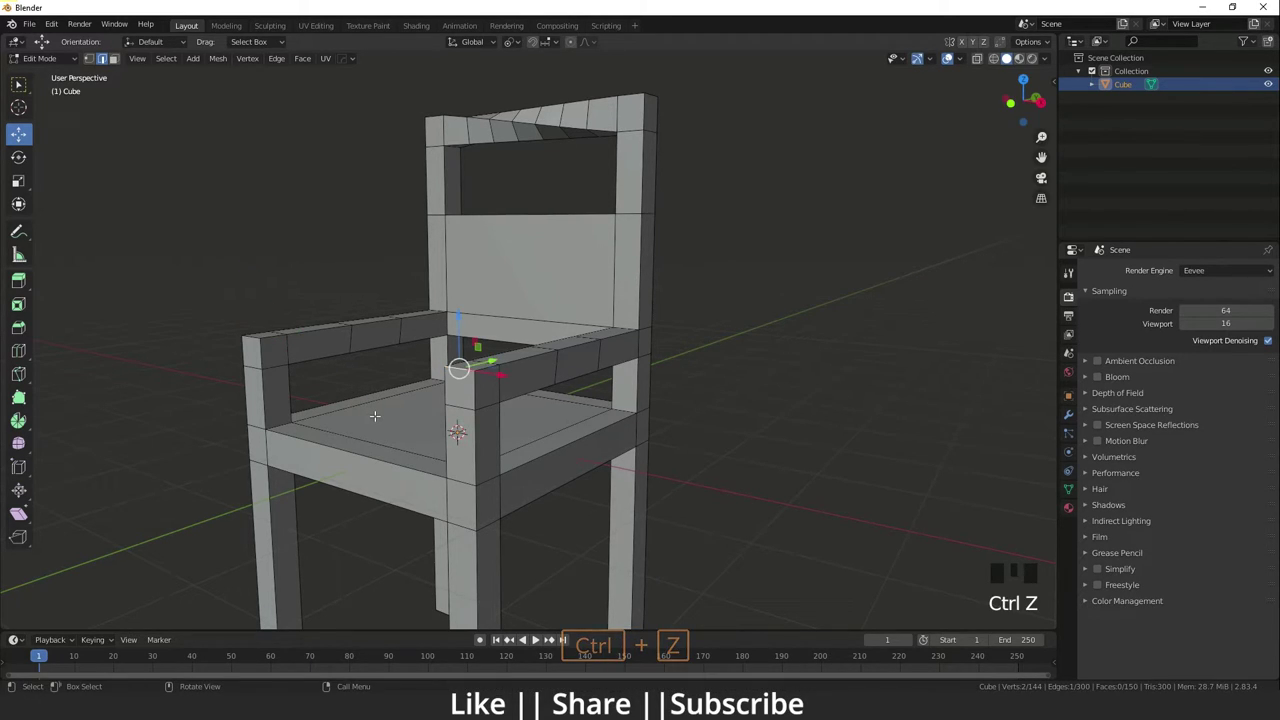
key(Tab)
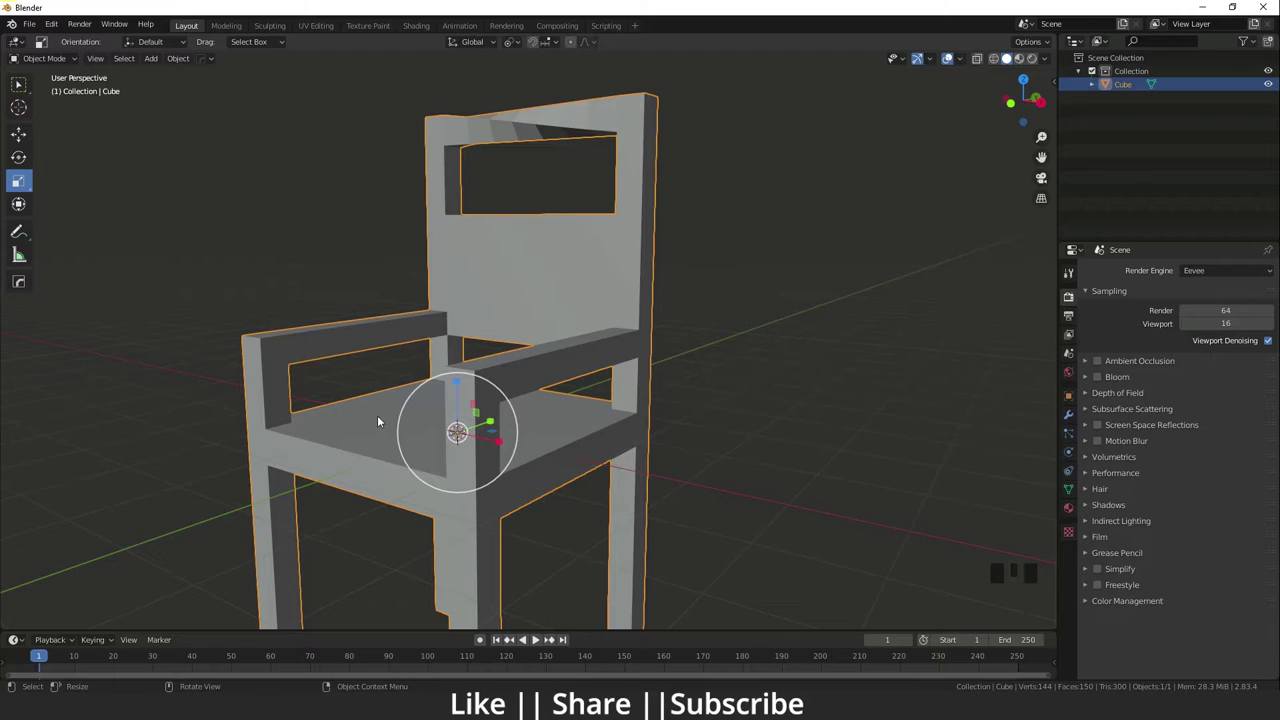
key(ctrl+a)
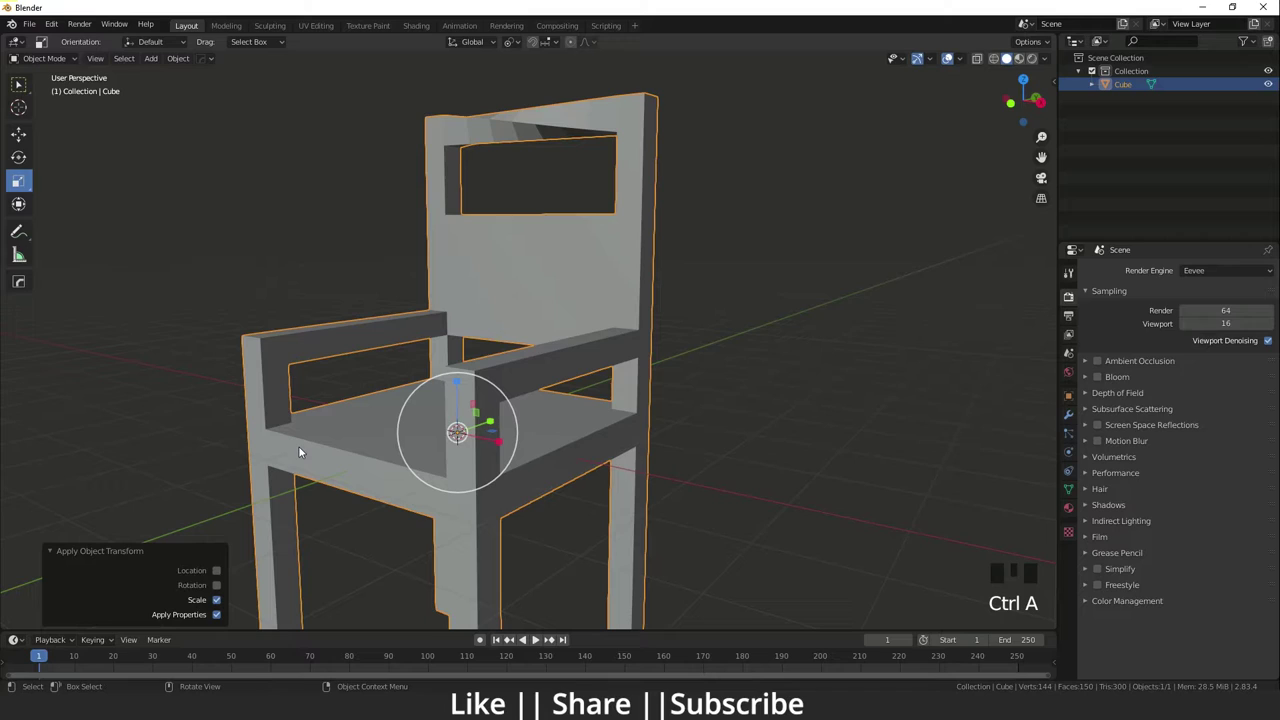
key(Tab)
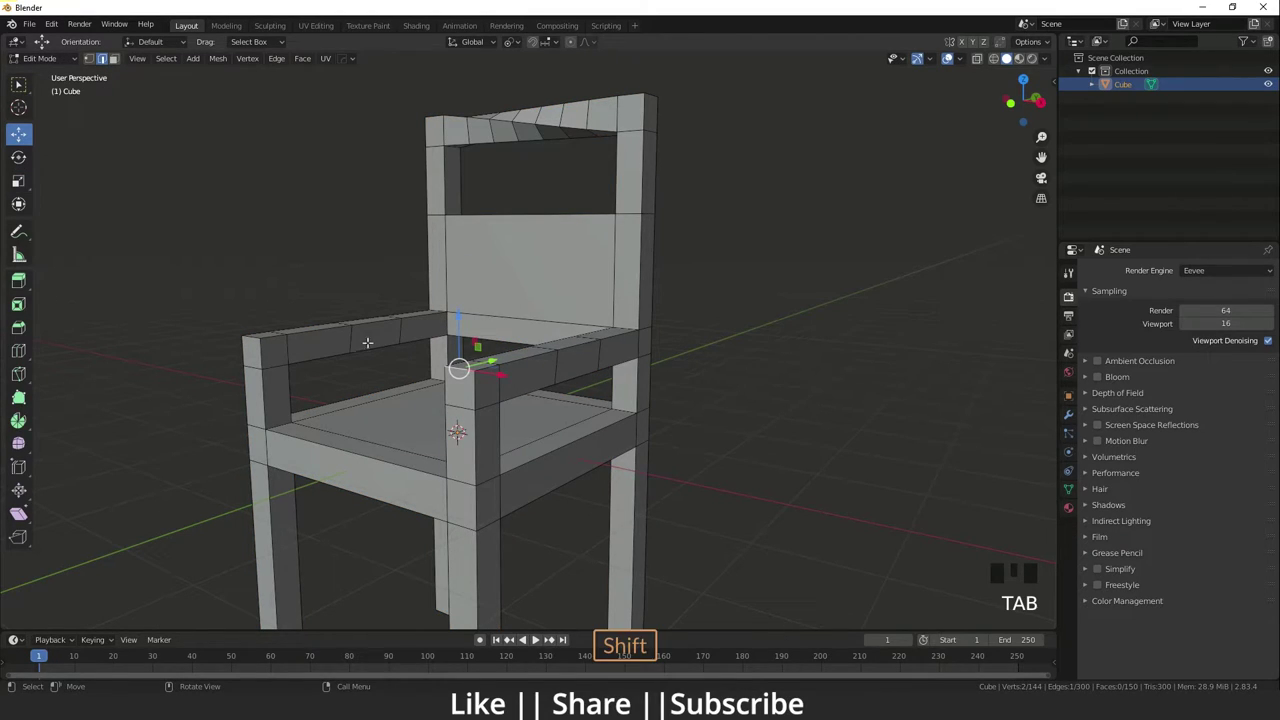
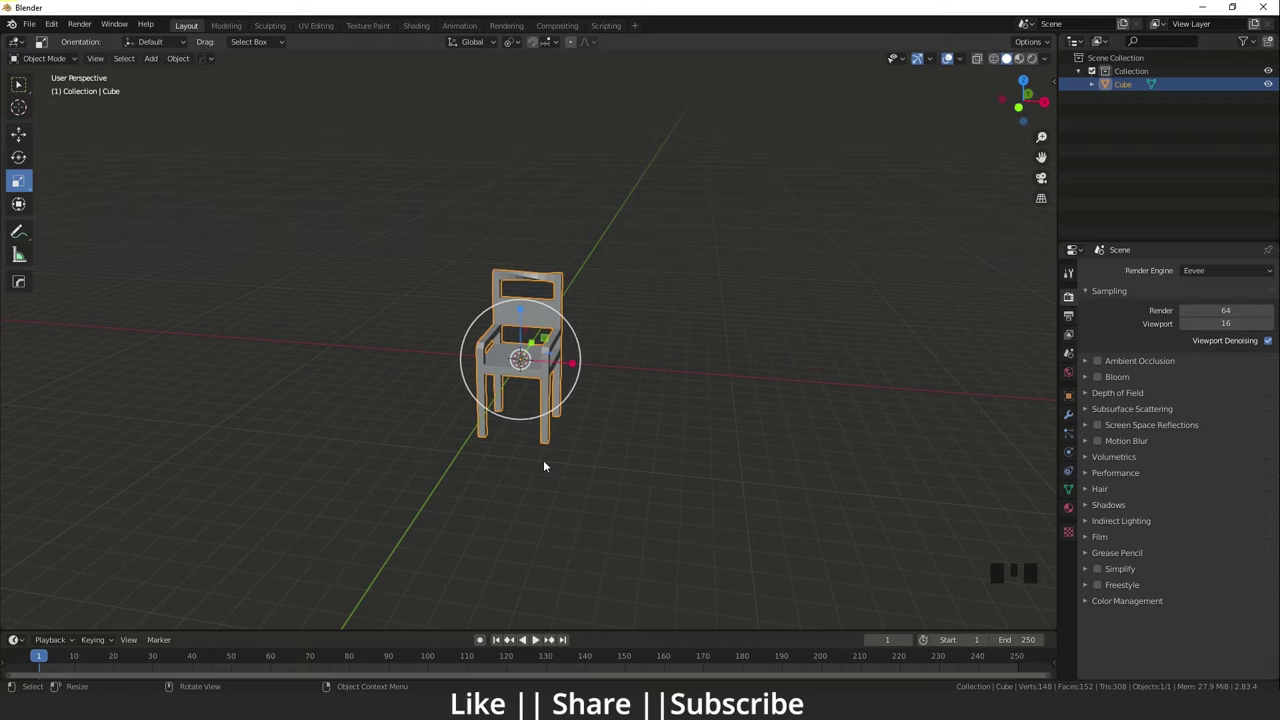
Step: Select the chair and apply its scale via Ctrl+A > Scale
click(557, 489)
click(535, 376)
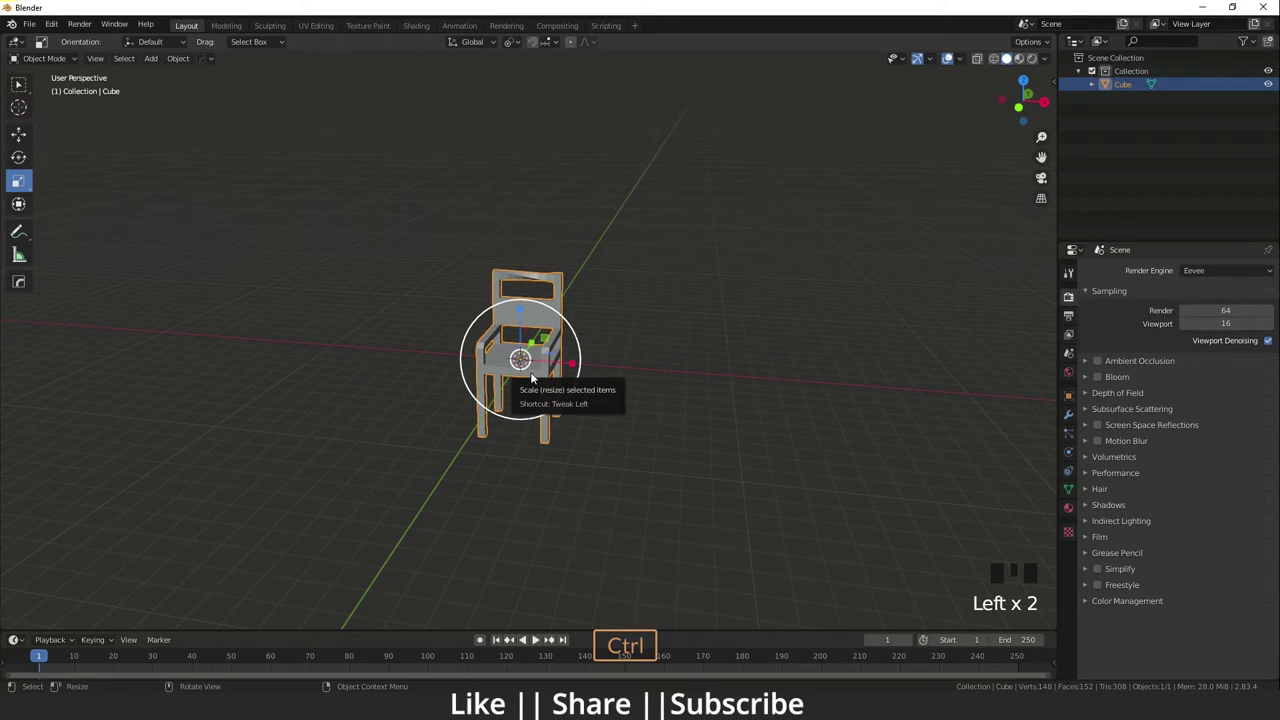
key(ctrl+a)
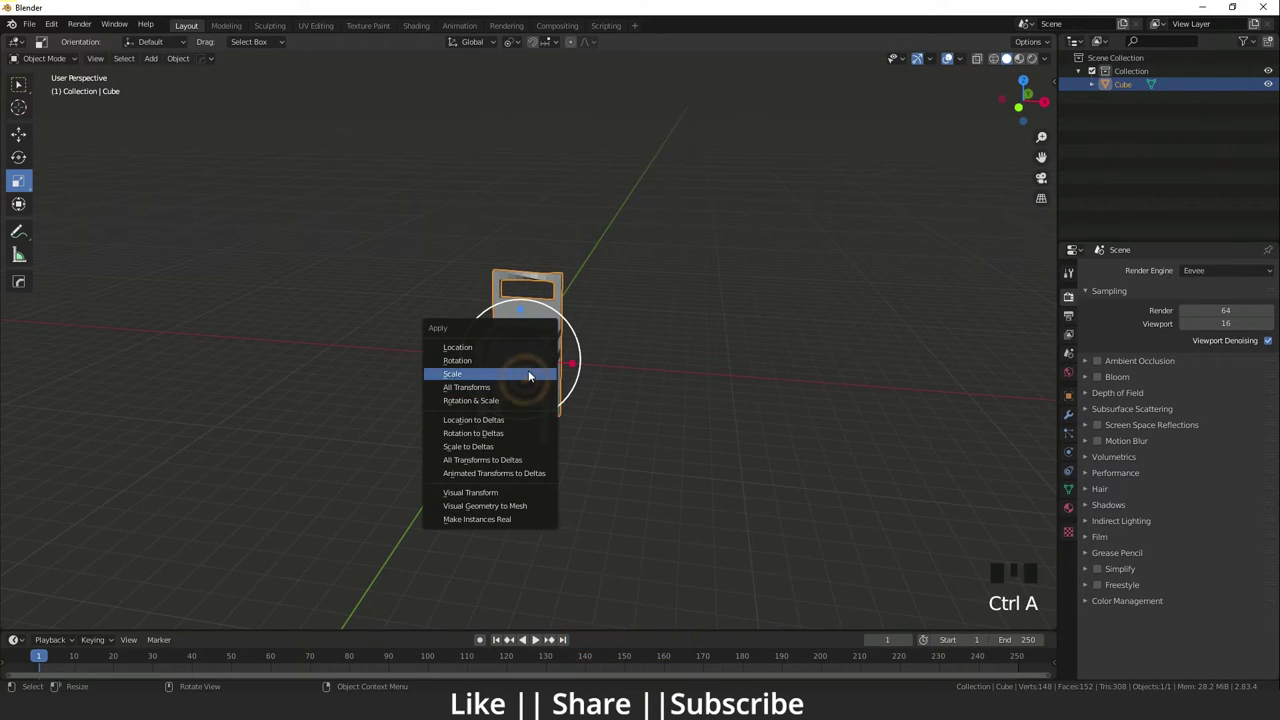
click(591, 452)
Step: Duplicate the chair along the X axis with Shift+D, then discard the stray copy
key(w)
click(552, 352)
middle_click(561, 448)
key(shift+d)
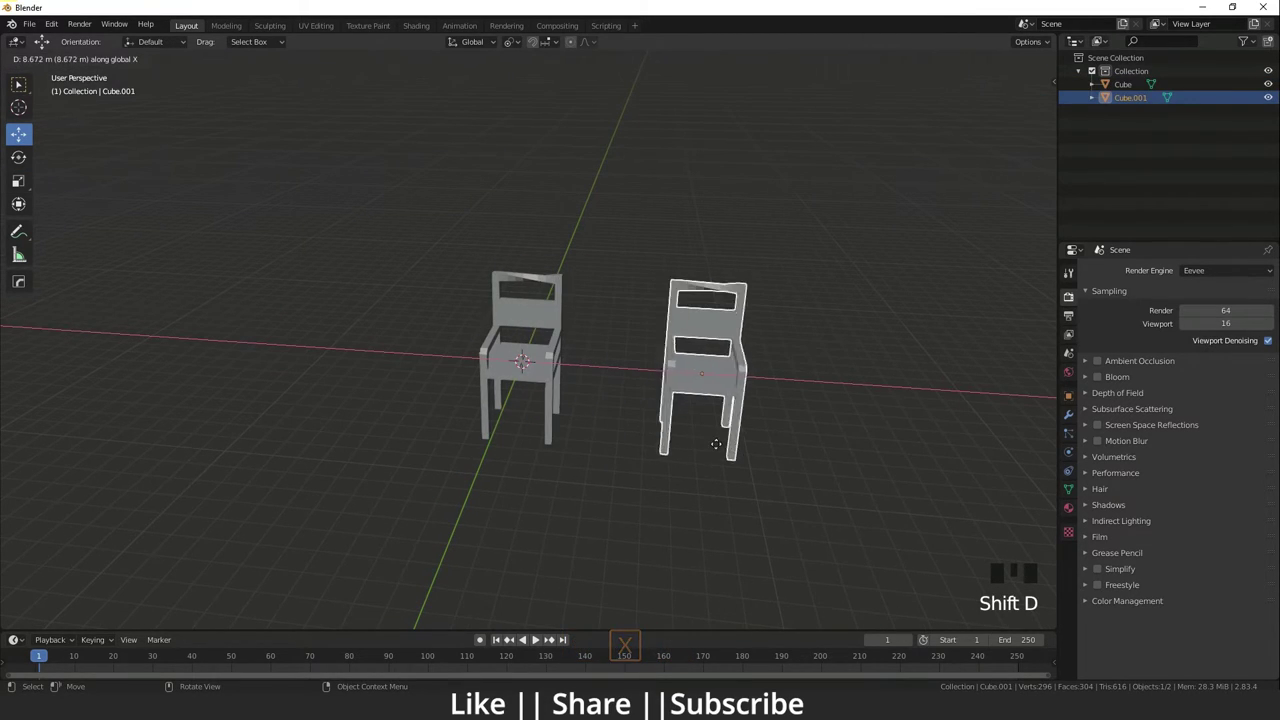
drag(677, 465, 619, 442)
key(Delete)
click(522, 373)
key(ctrl+c)
key(ctrl+v)
middle_click(570, 406)
click(585, 374)
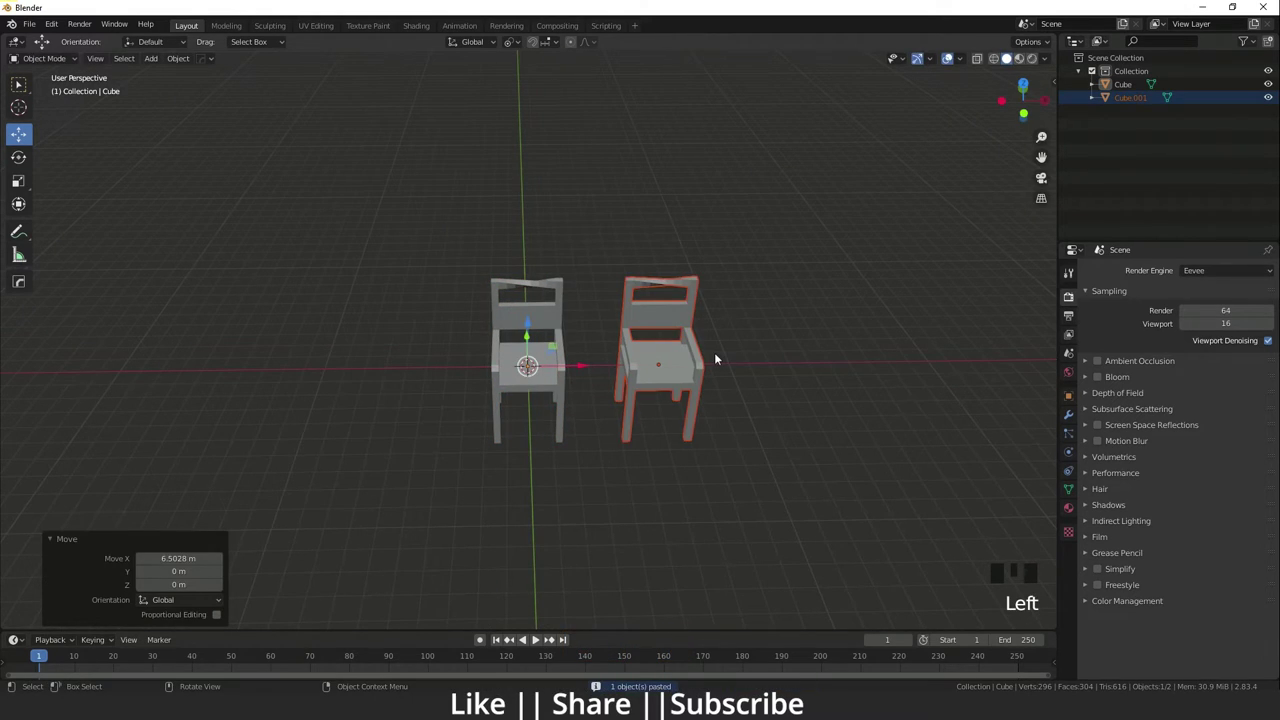
key(Delete)
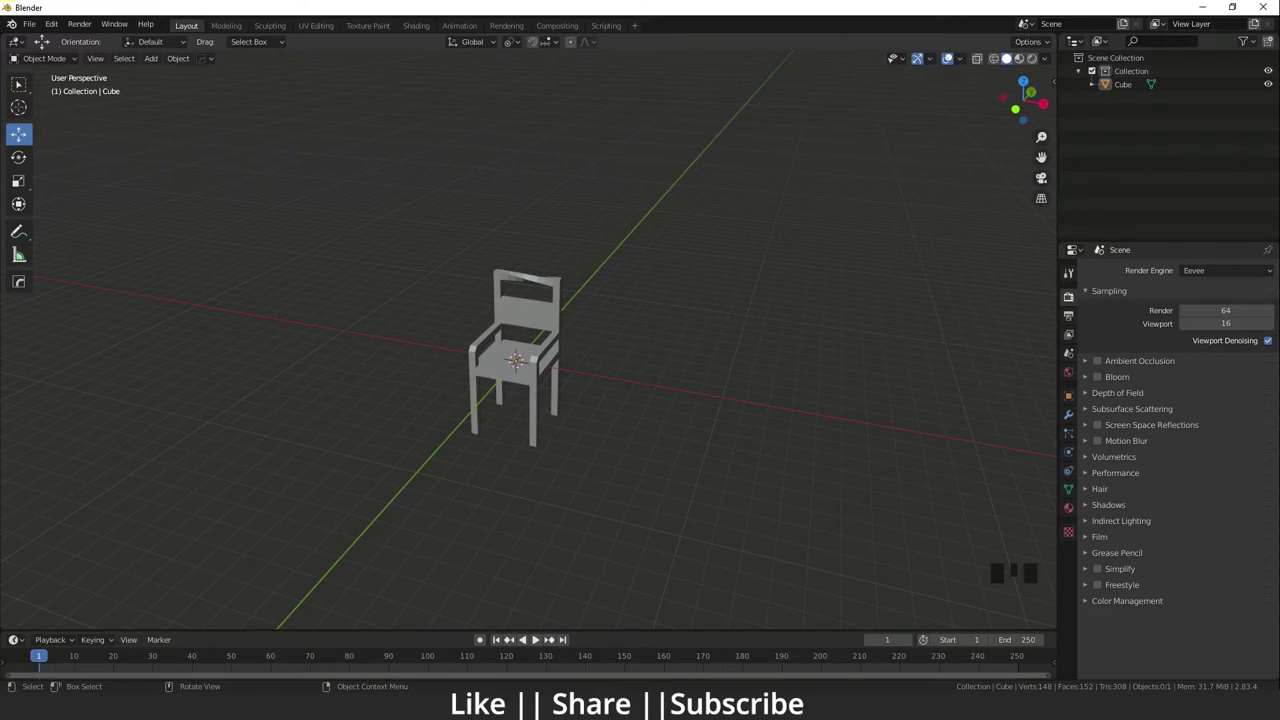
Step: Duplicate the chair along X and repeat with Shift+R to make a row of five chairs, Cube through Cube.004
scroll(down, 3)
drag(534, 413, 491, 385)
click(491, 385)
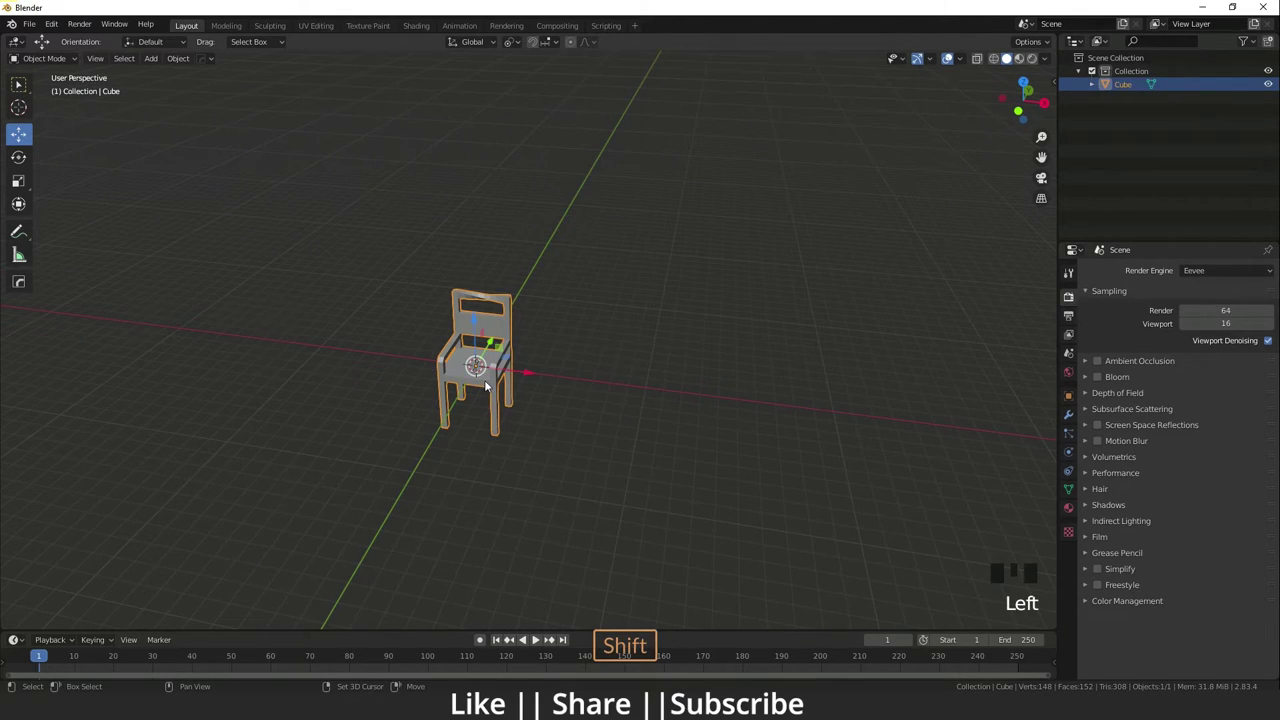
key(shift+d)
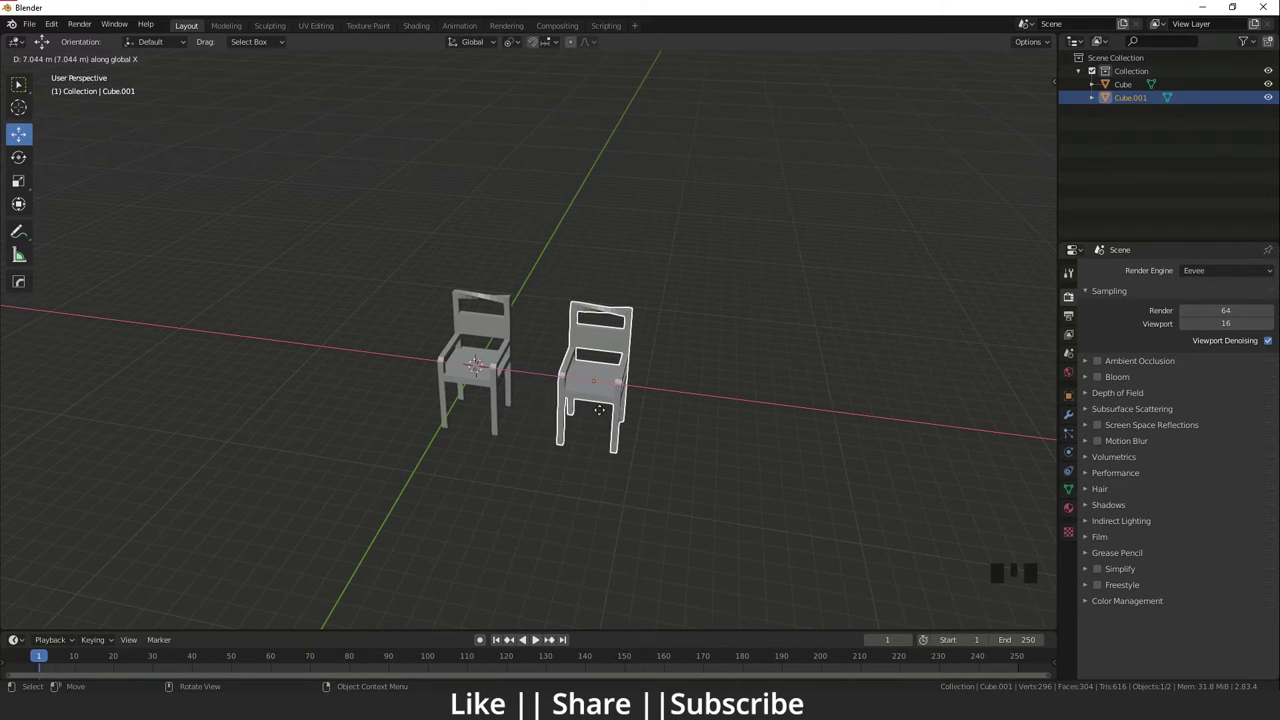
key(shift+r)
key(shift+r)
key(shift+r)
scroll(down, 3)
drag(684, 427, 582, 404)
scroll(up, 3)
scroll(up, 3)
drag(648, 488, 510, 478)
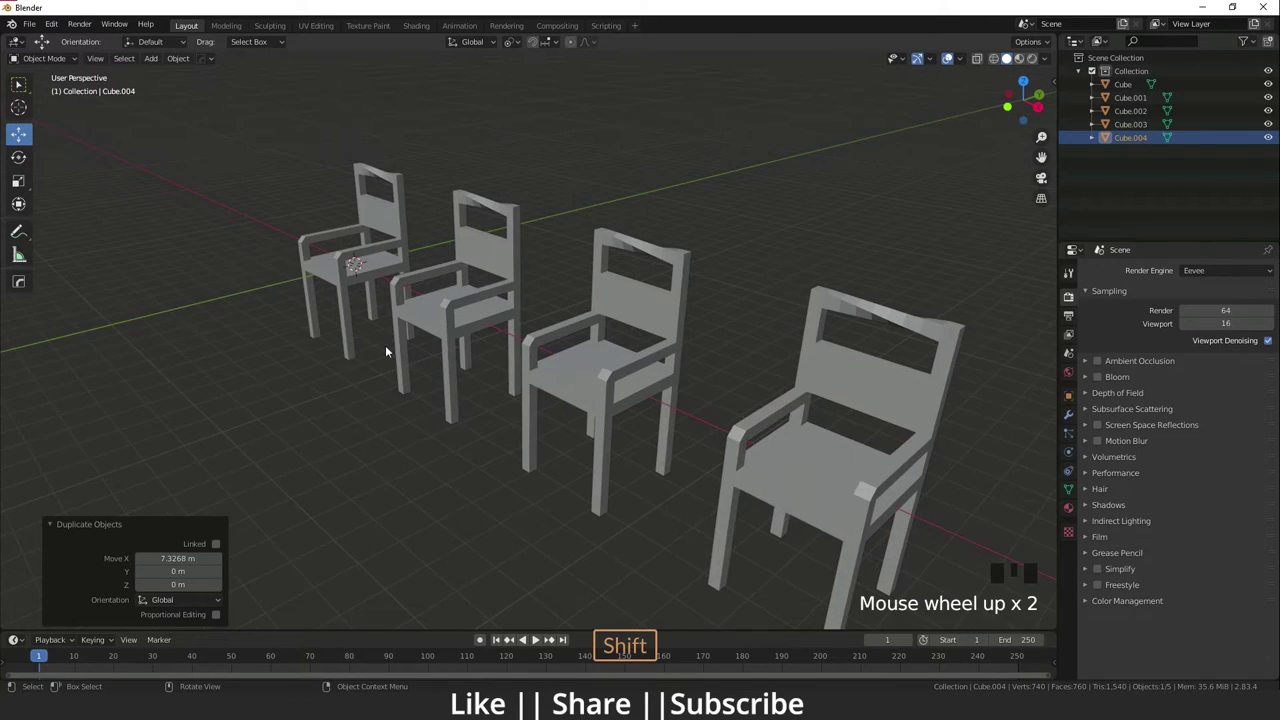
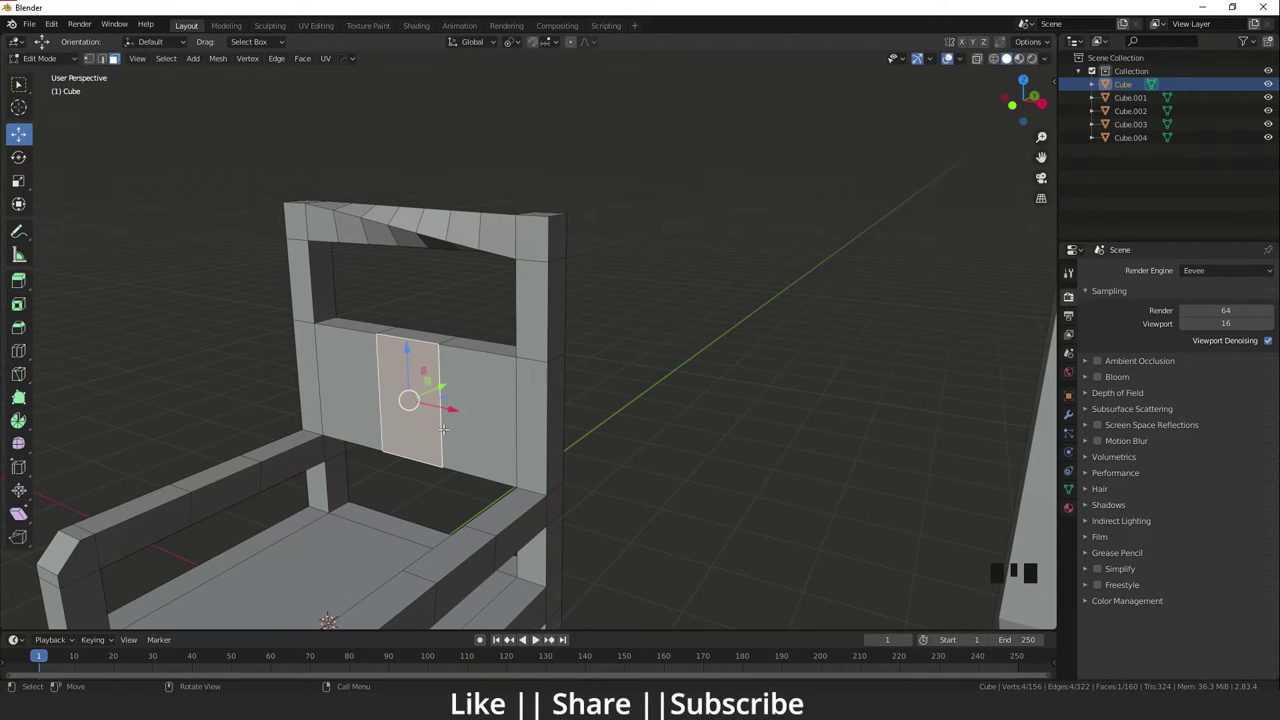
Step: Extrude and shrink the first chair's back-panel face into a recessed slot, then view the row head-on
key(e)
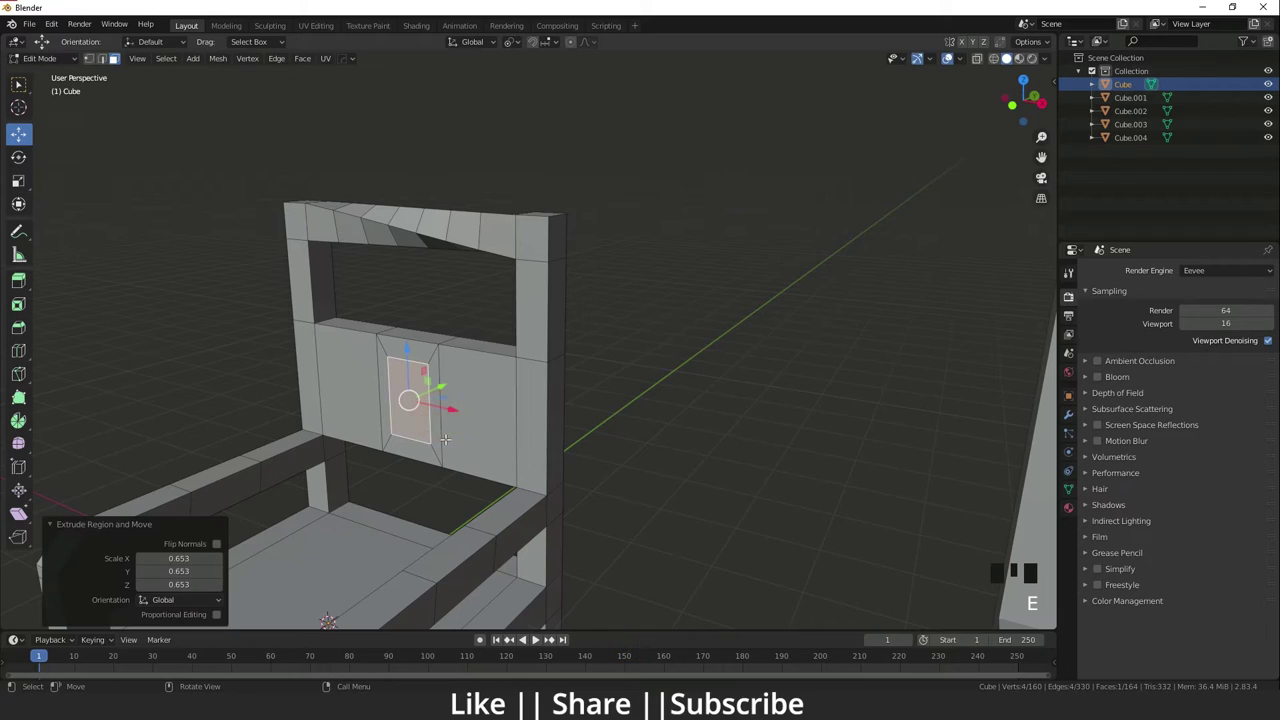
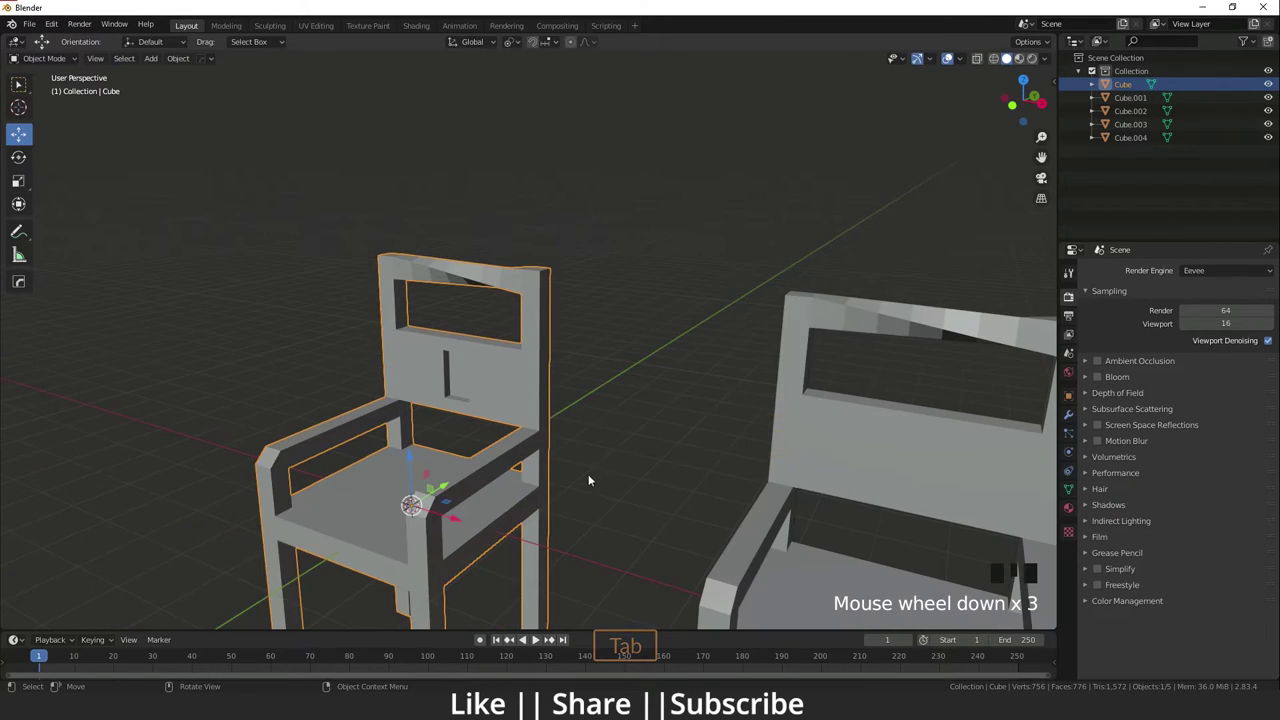
drag(561, 483, 582, 498)
scroll(down, 3)
scroll(down, 3)
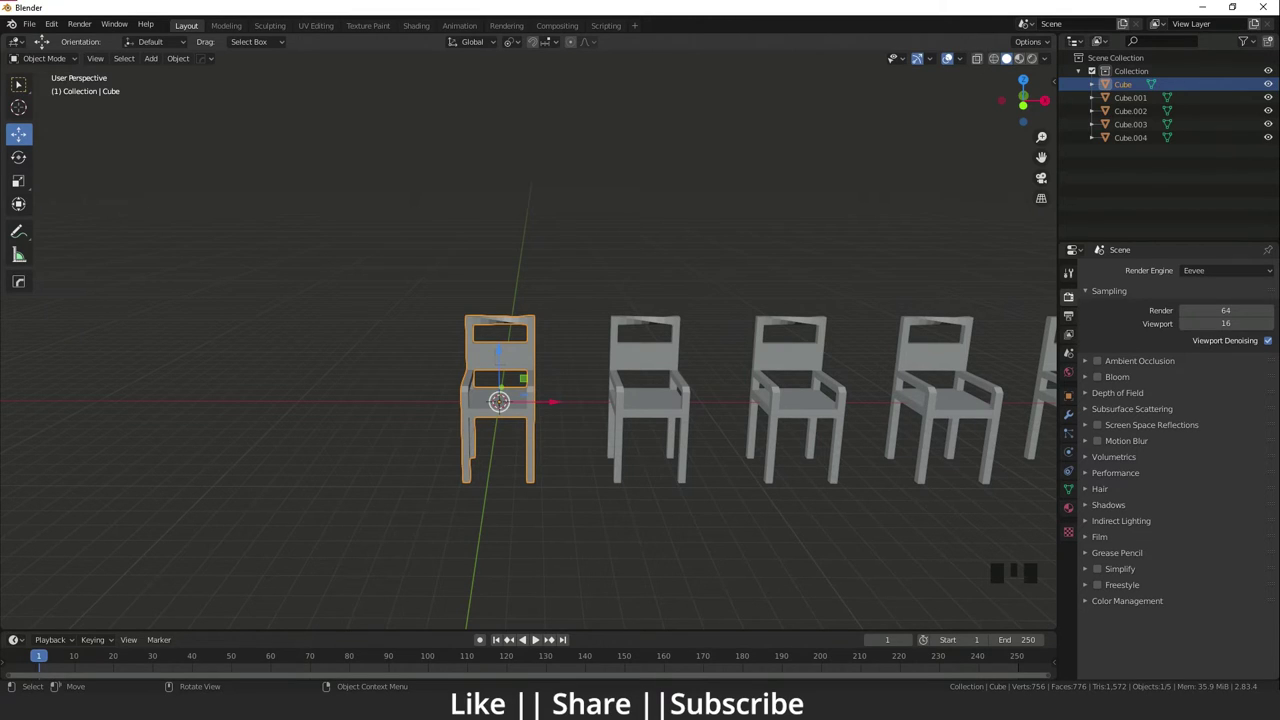
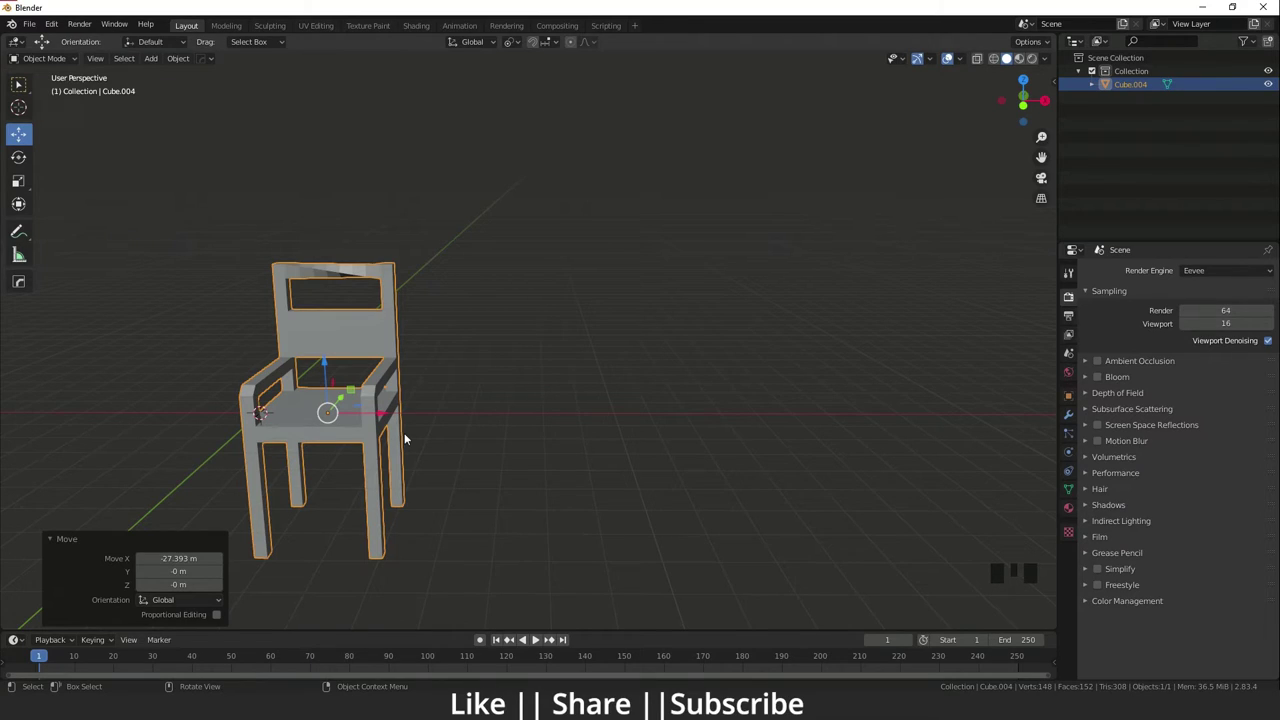
Step: Duplicate the remaining chair and scale one chair in the row down to a smaller size
key(alt+d)
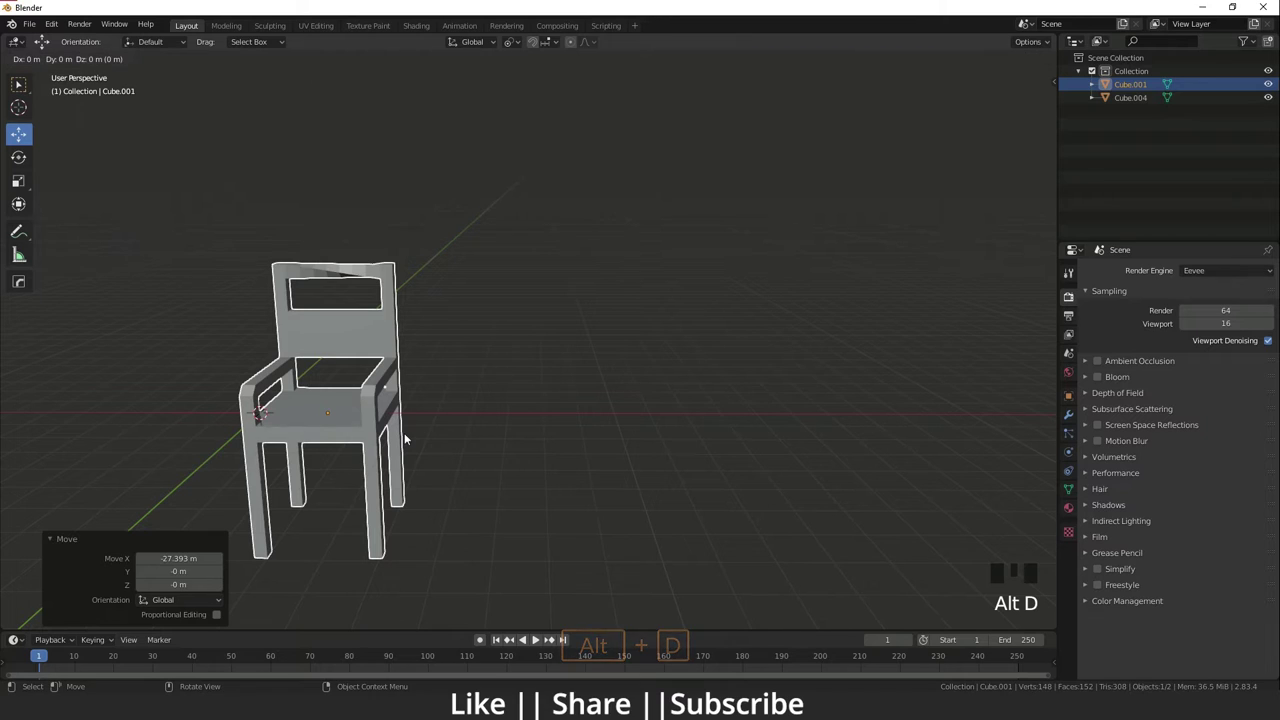
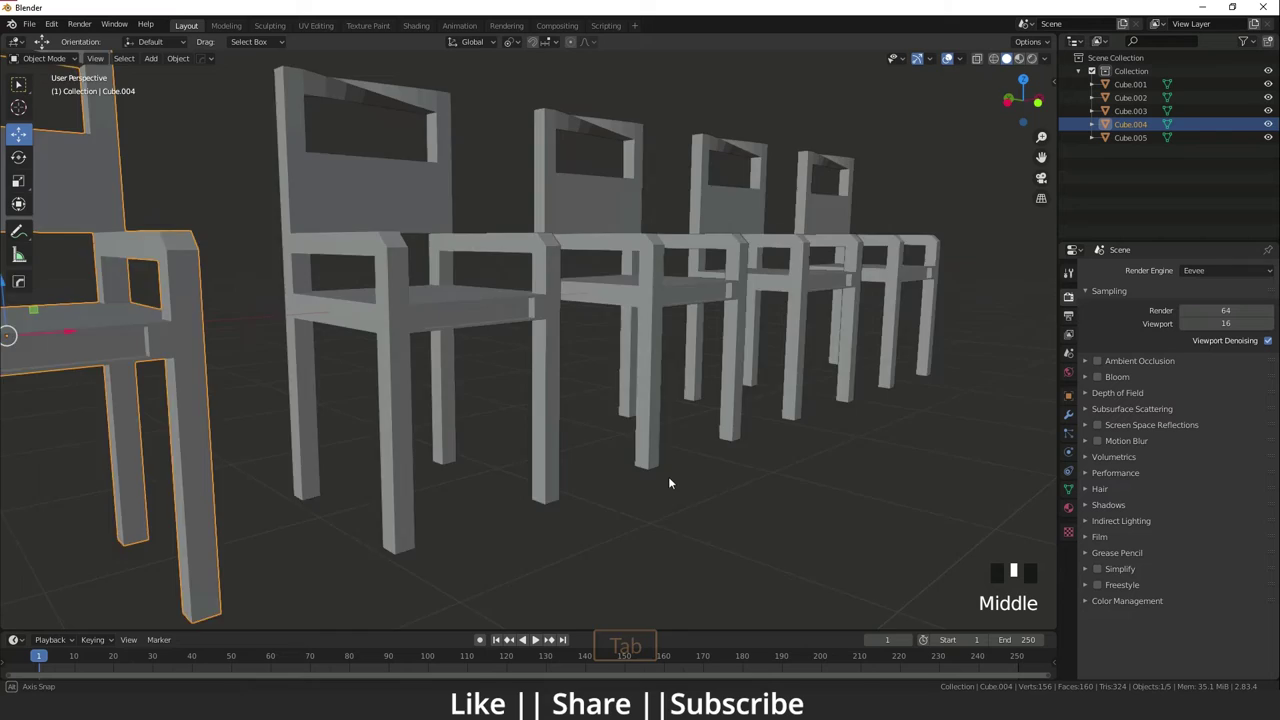
scroll(down, 3)
drag(457, 453, 478, 340)
click(478, 340)
key(s)
click(632, 339)
key(s)
key(s)
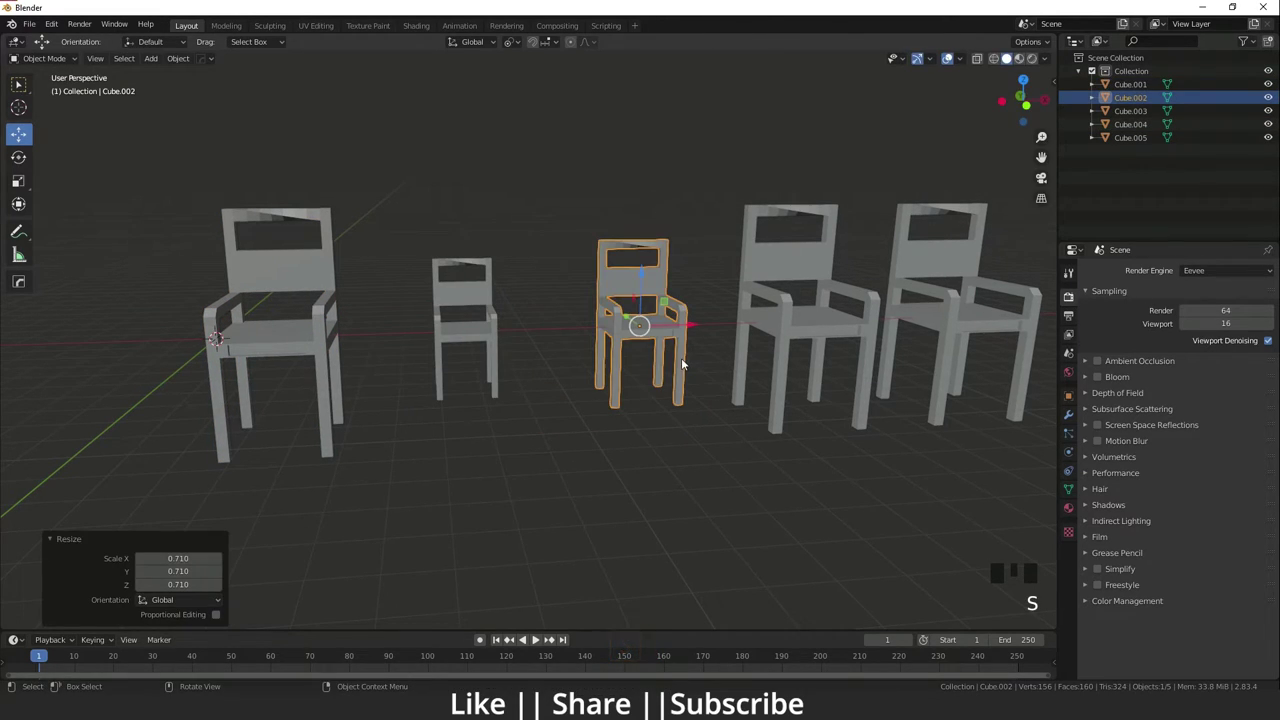
Step: Rotate the fourth chair, then shrink the leftmost chair Cube.004 to a tiny toy size
click(818, 332)
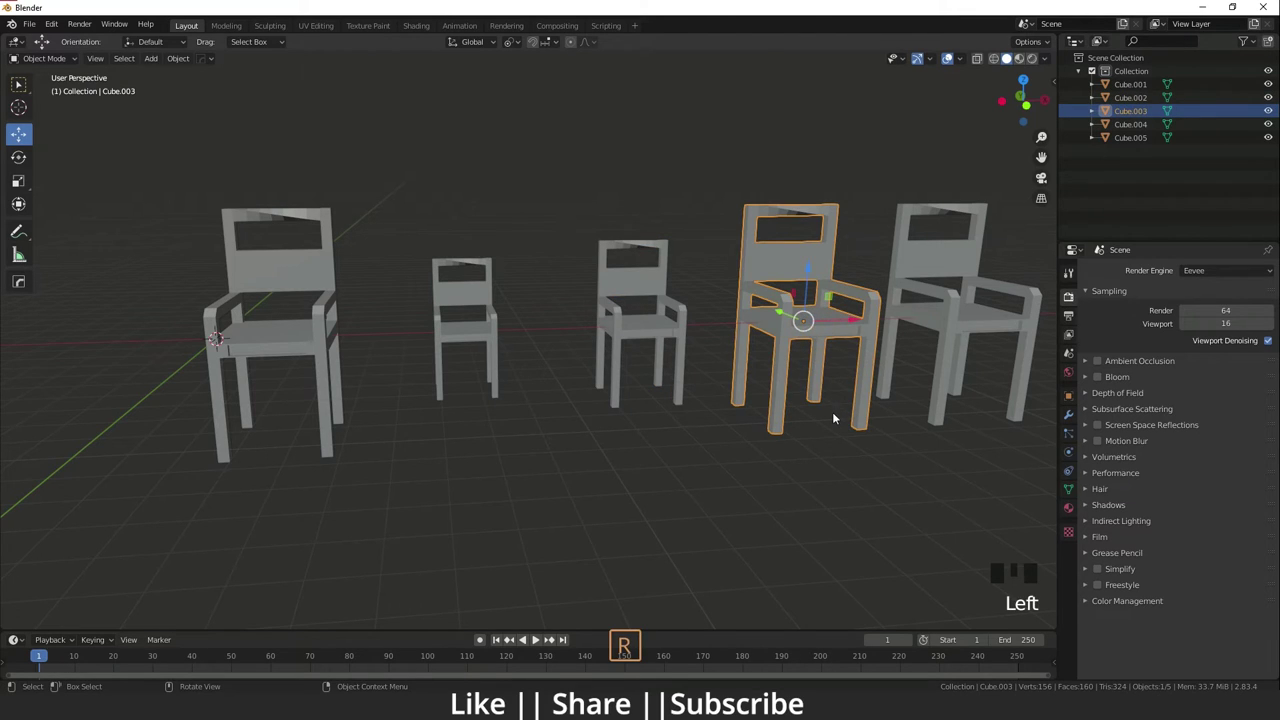
key(r)
click(274, 340)
key(s)
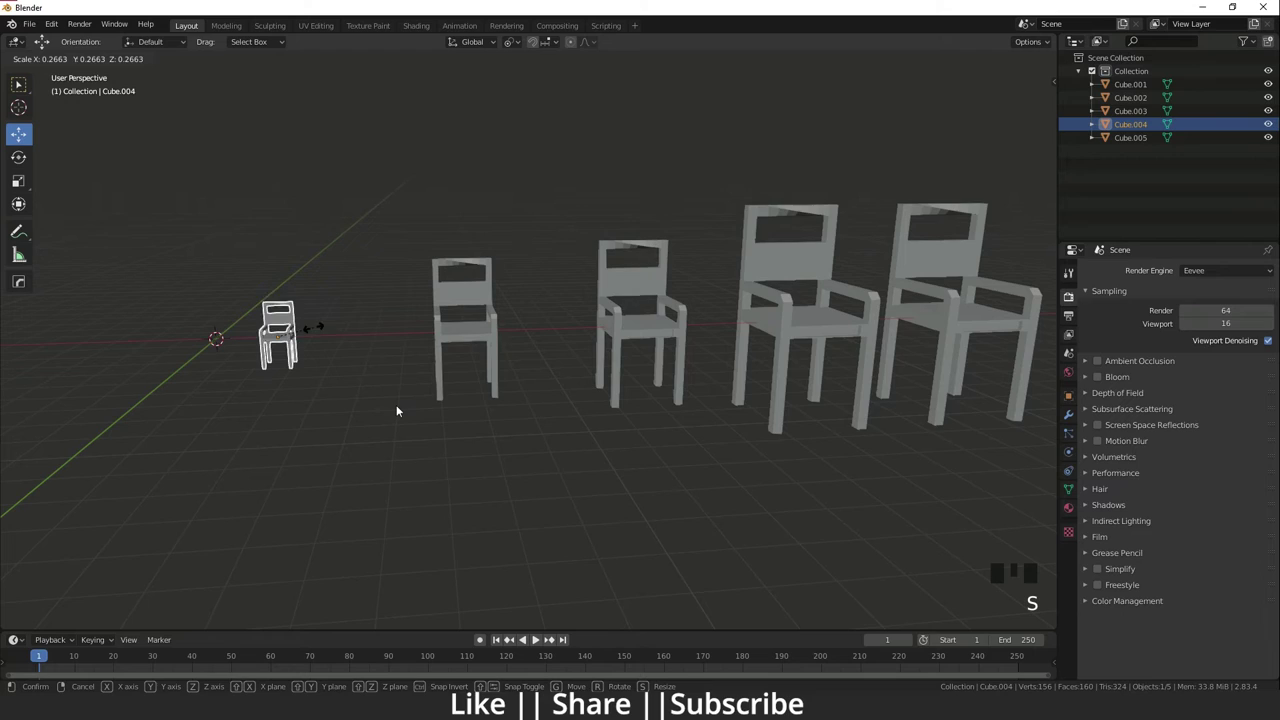
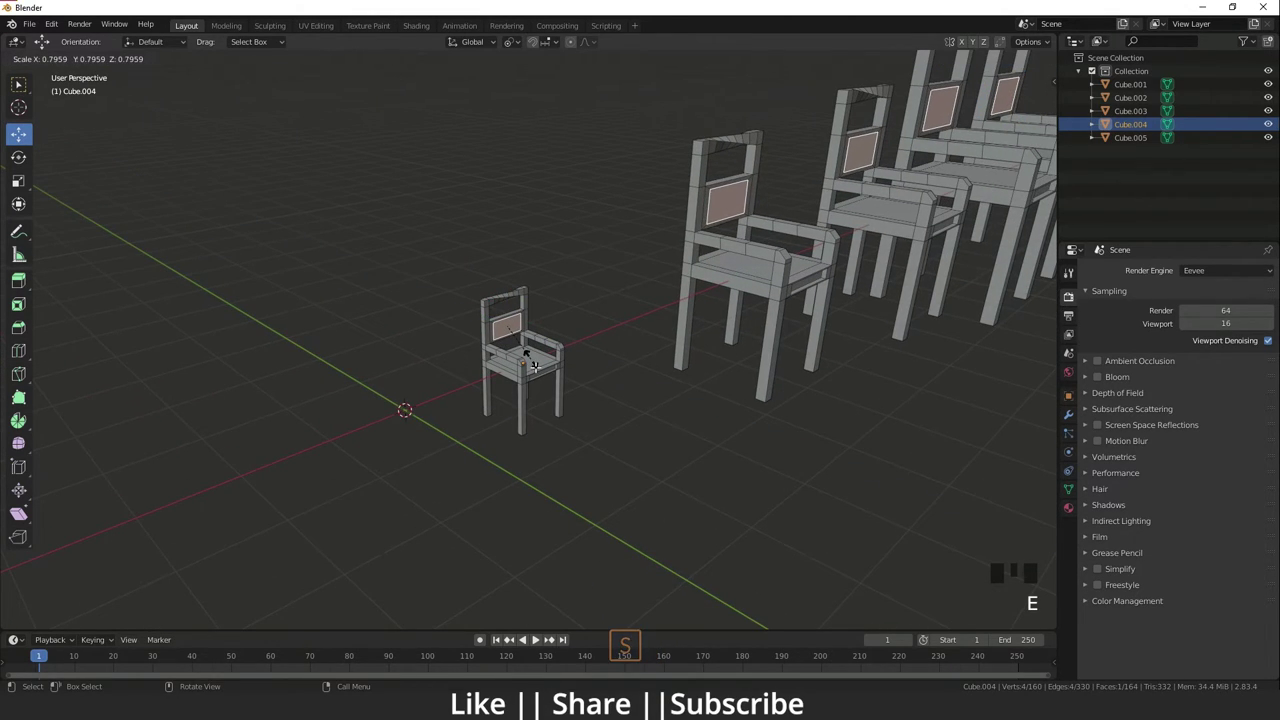
Step: Extrude the small chair's backrest faces inward, recessing the panel on every linked chair
key(e)
key(e)
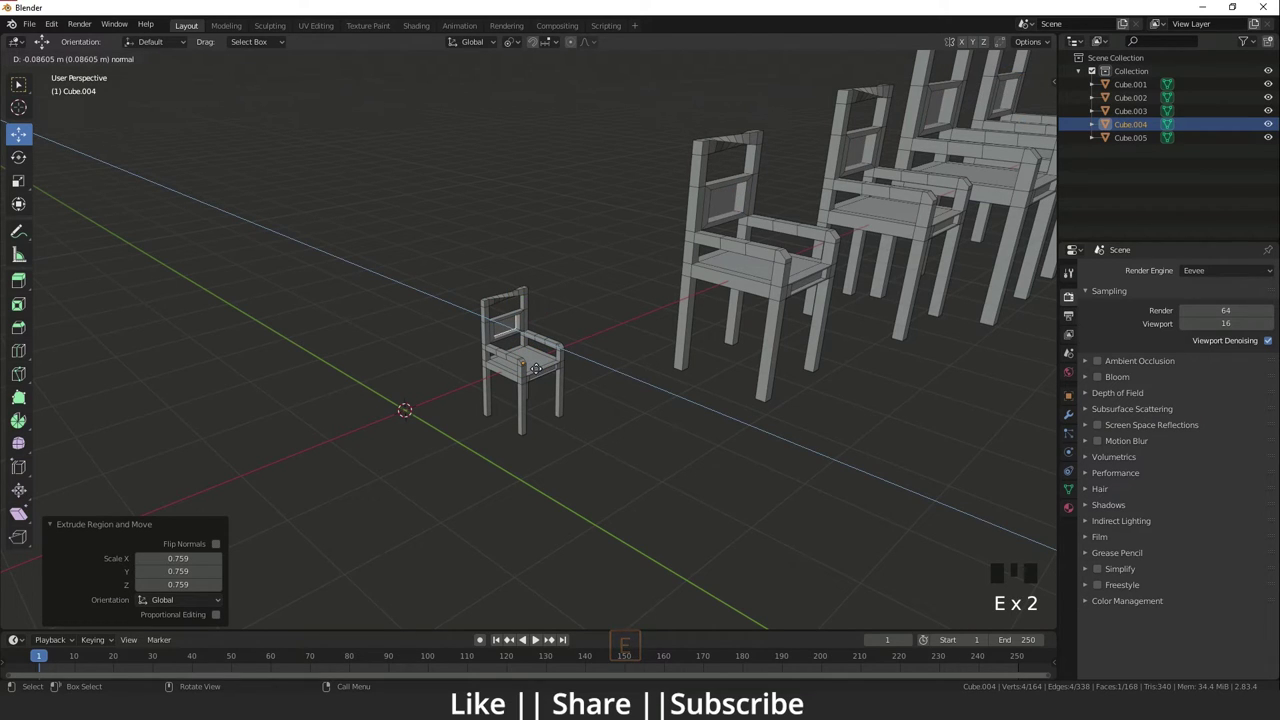
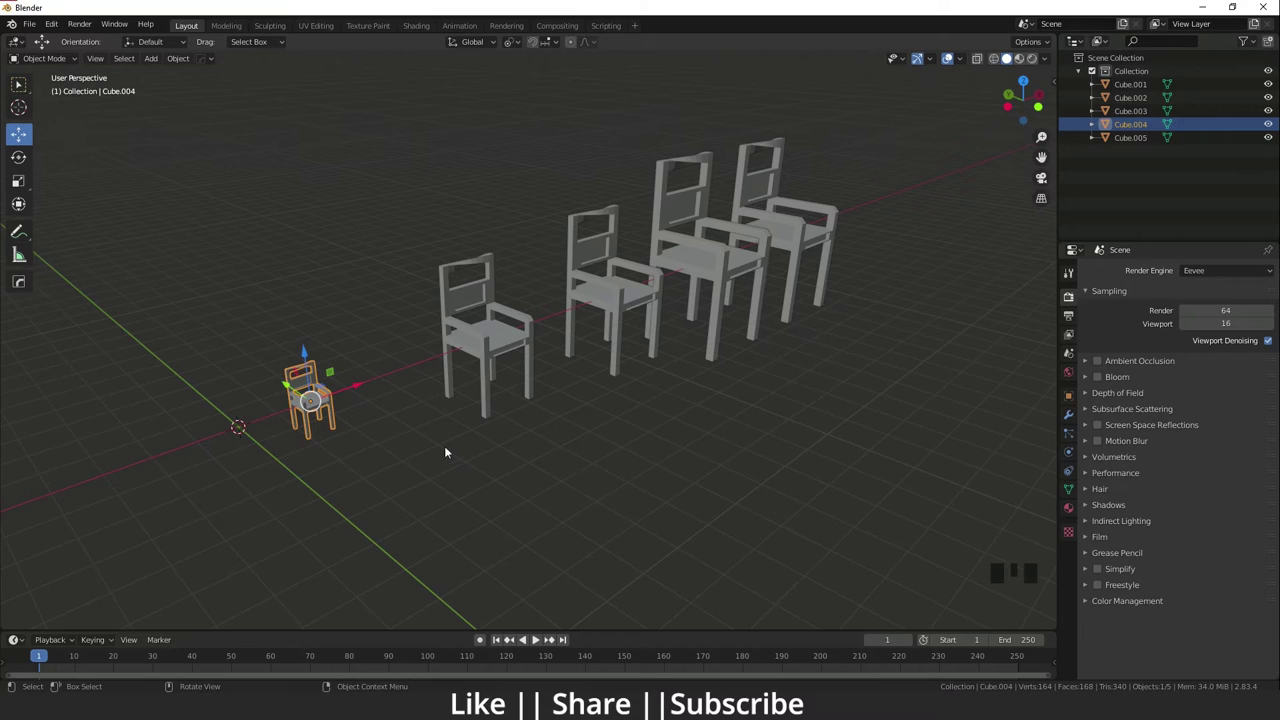
Step: Select Cube.001, show its Object Data properties with mesh Cube.049 shared by five chairs, and enter Edit Mode
click(491, 356)
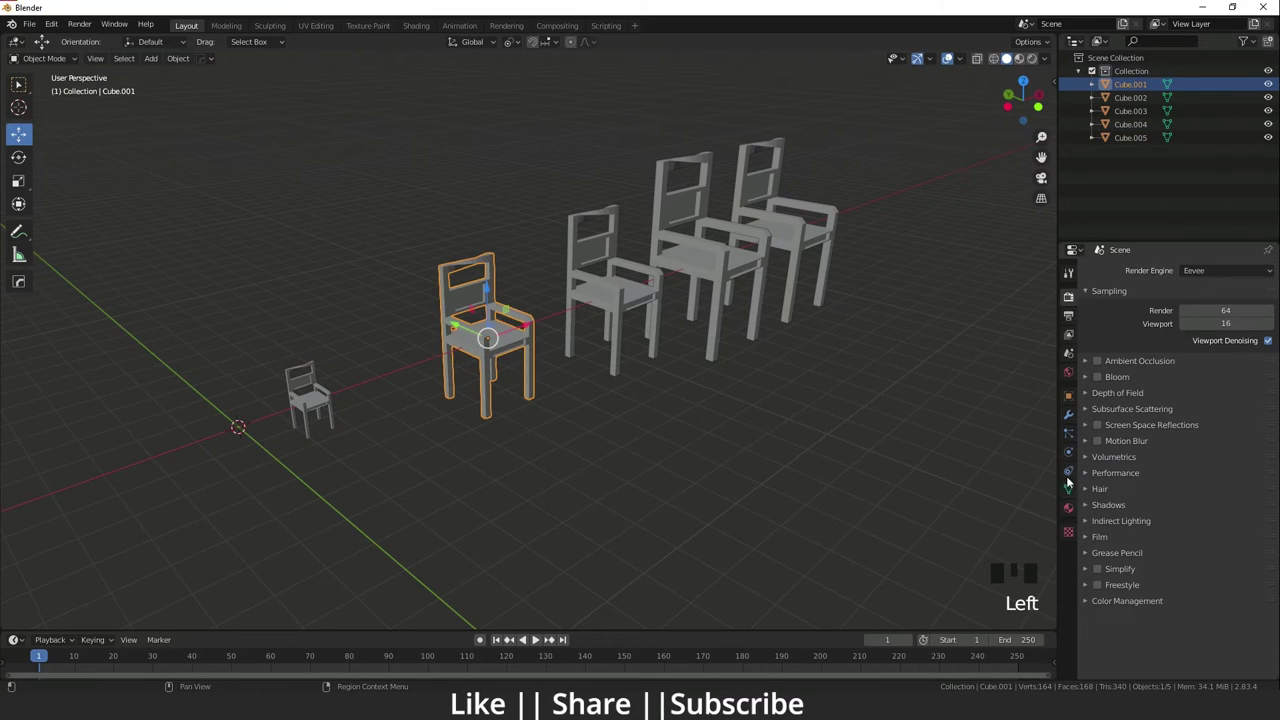
click(1072, 492)
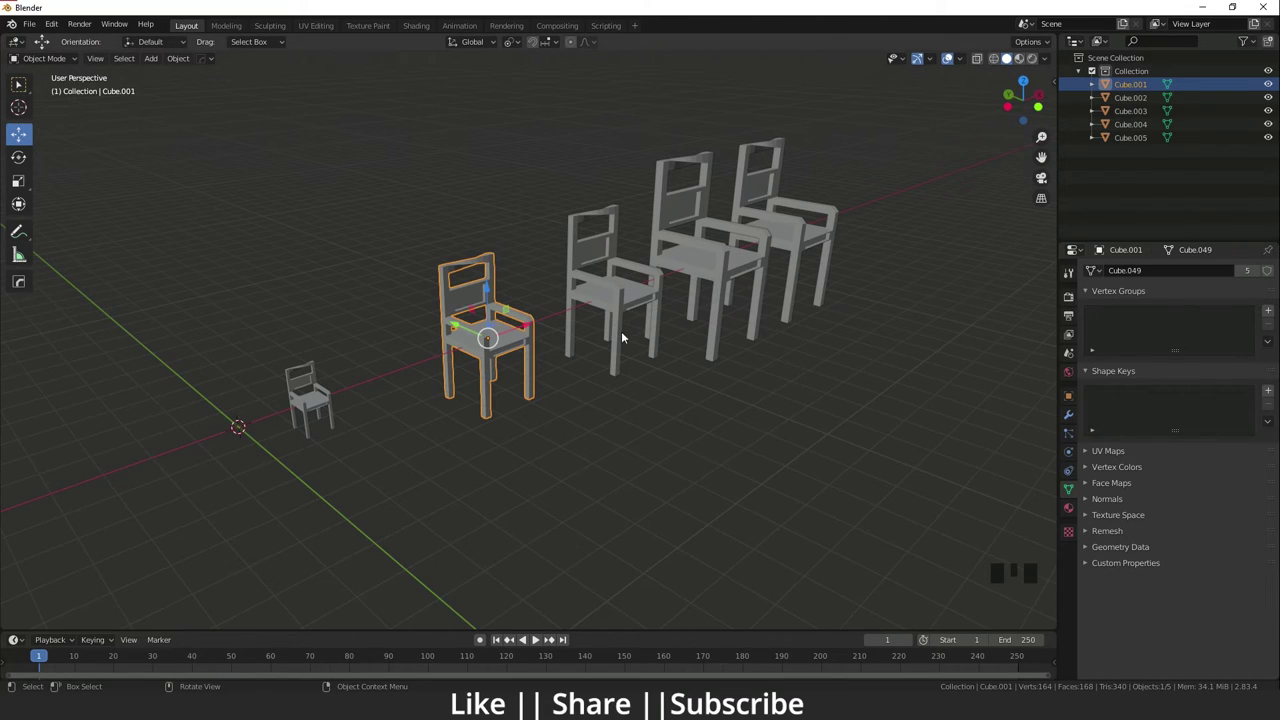
key(Tab)
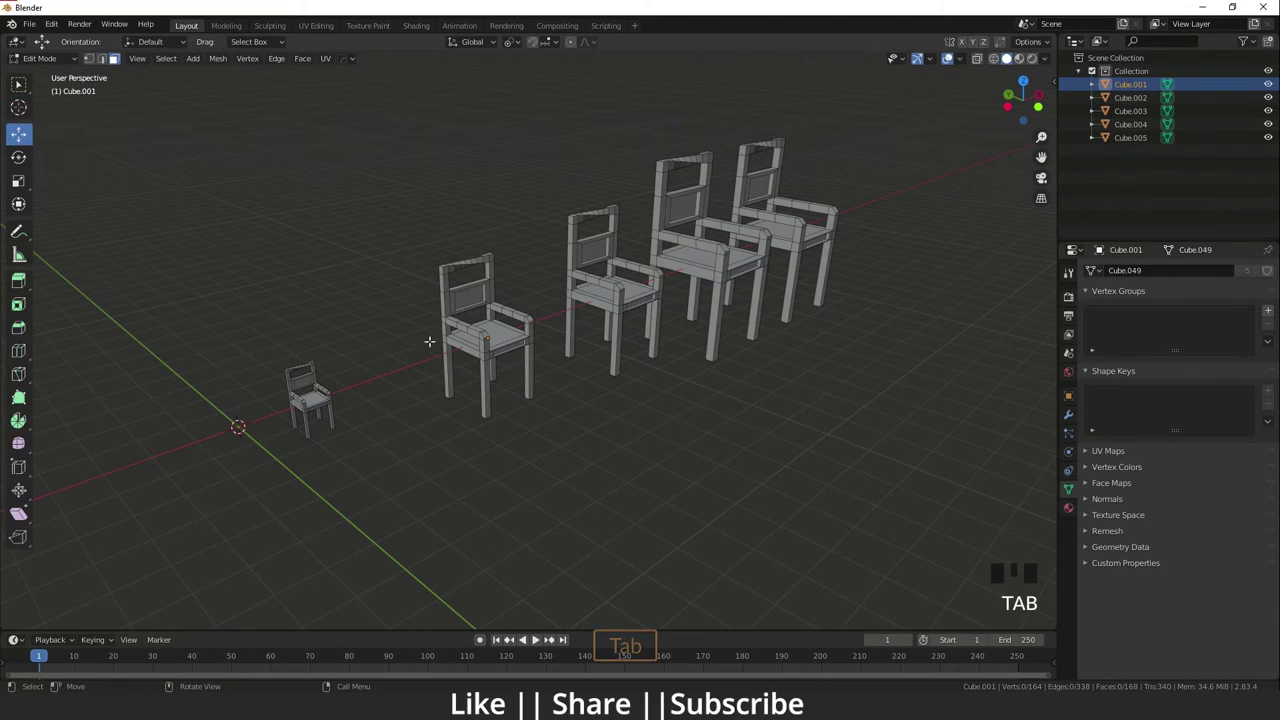
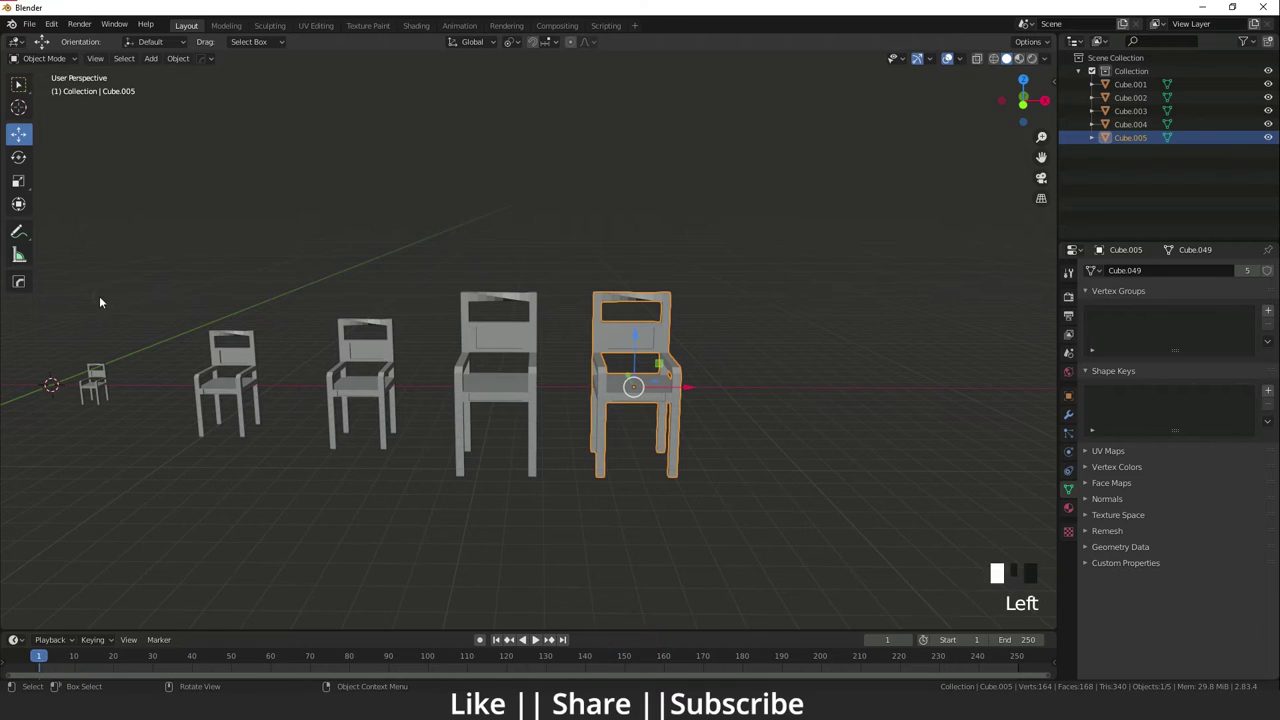
Step: Select Cube.002 and make it single-user so mesh Cube.049 drops to four users
click(466, 260)
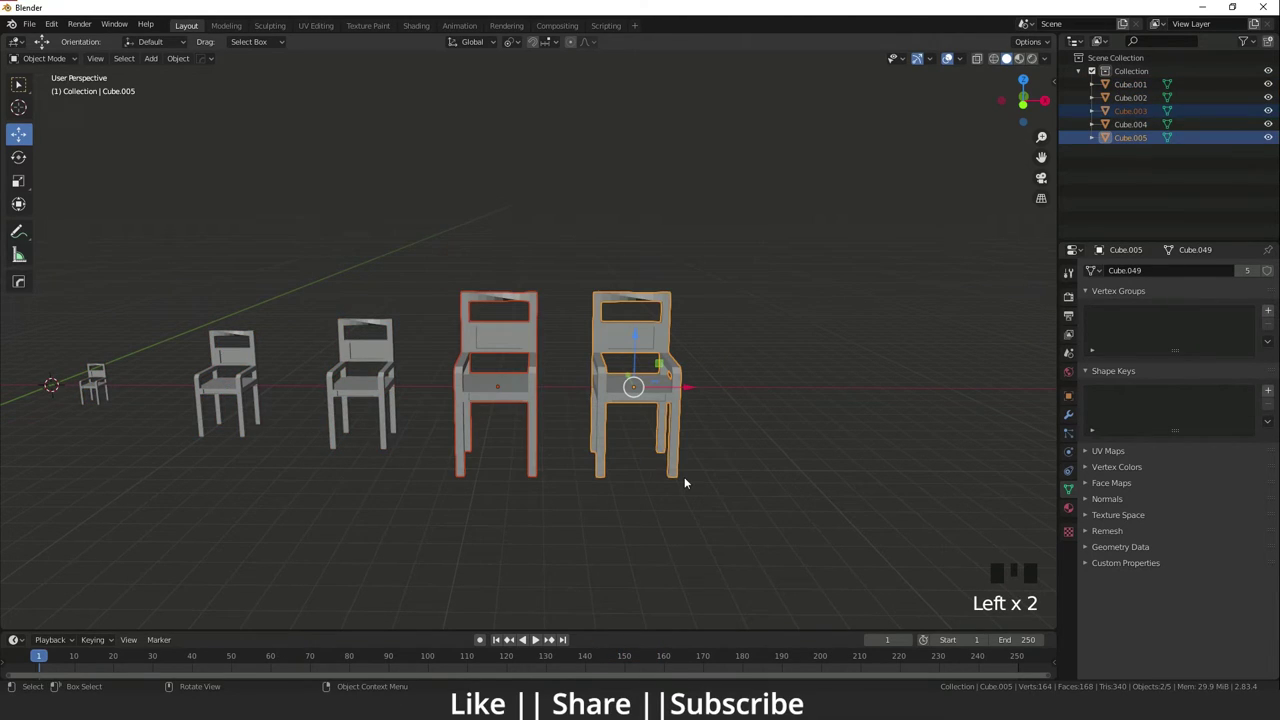
click(475, 510)
click(535, 382)
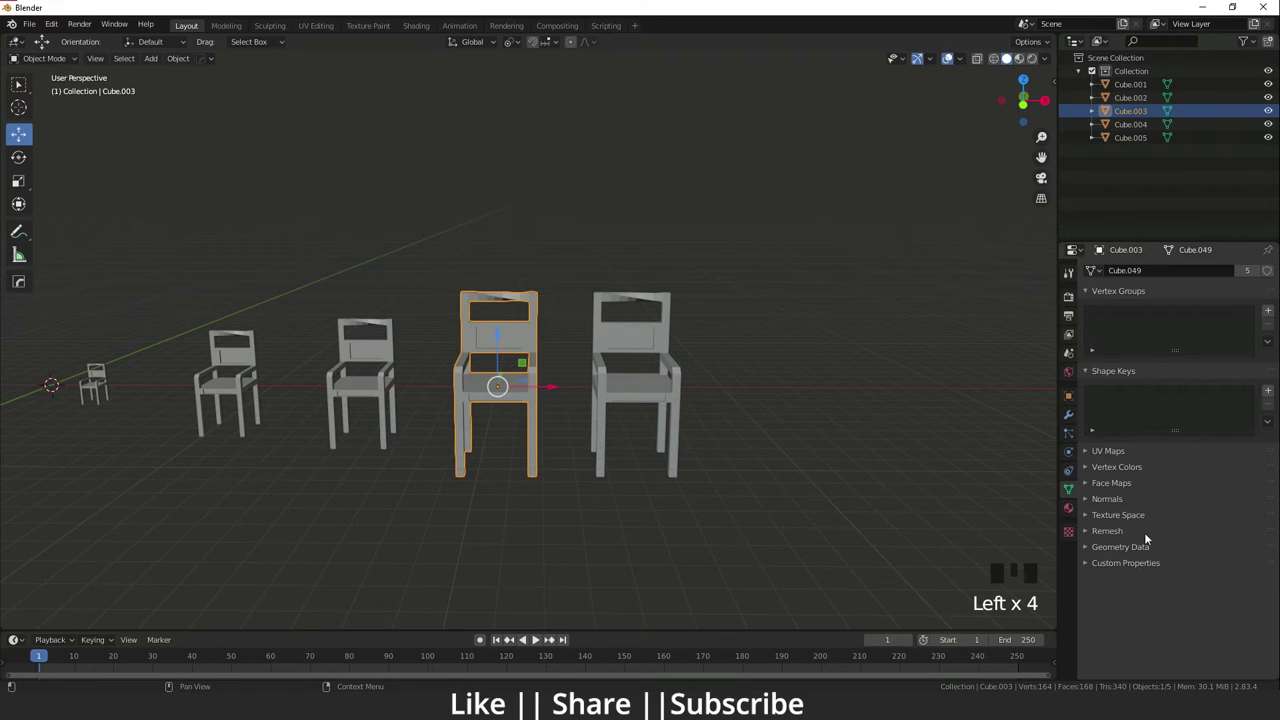
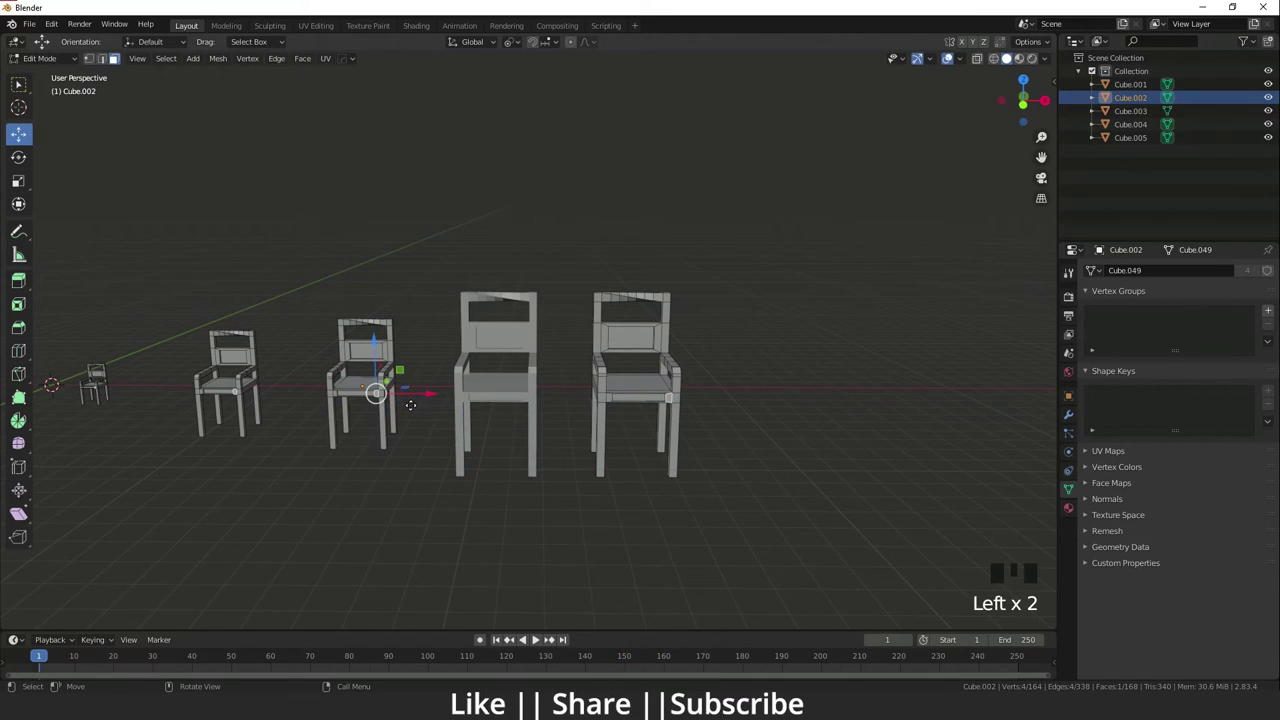
key(Tab)
drag(463, 452, 458, 453)
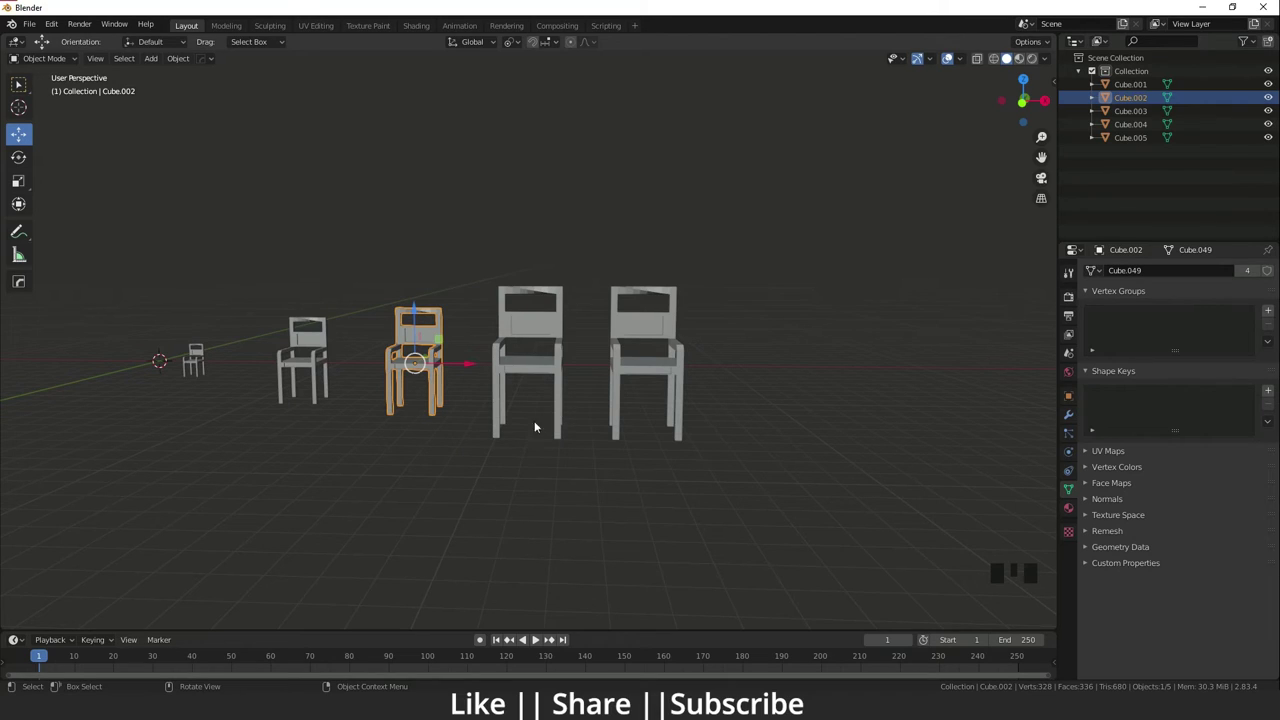
Step: Select the rightmost chair, Cube.005, the one to keep
click(631, 377)
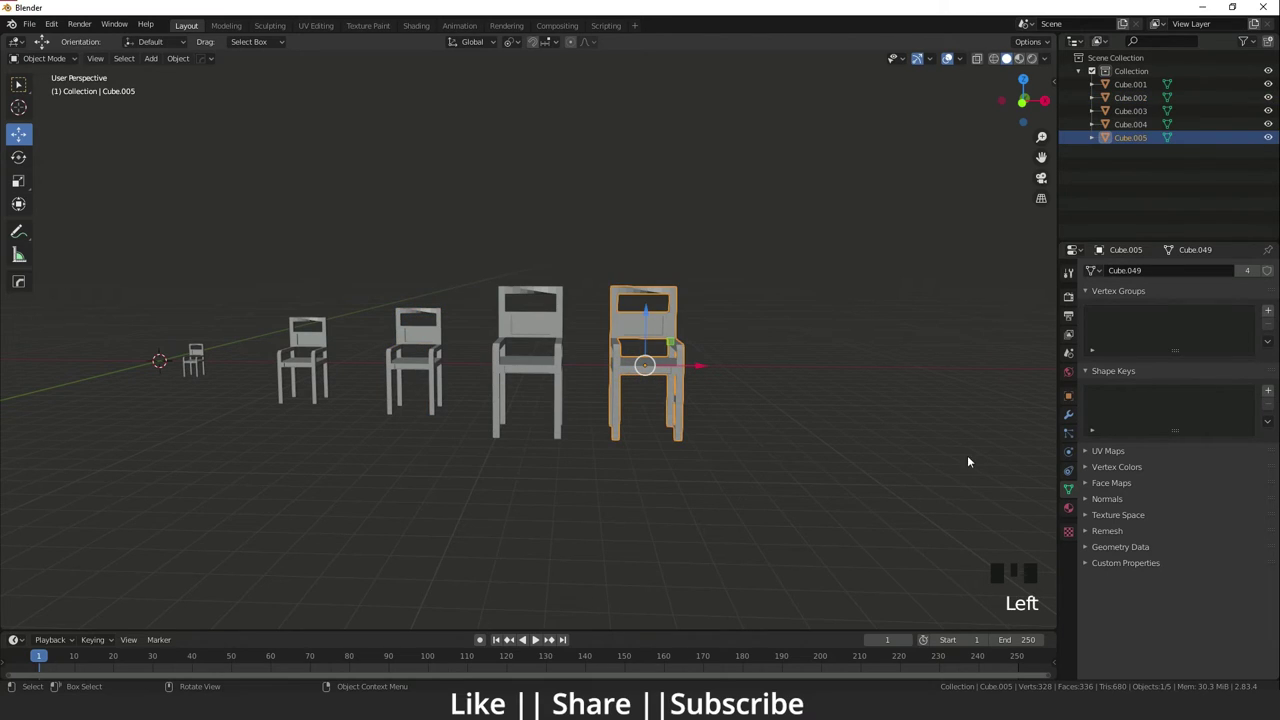
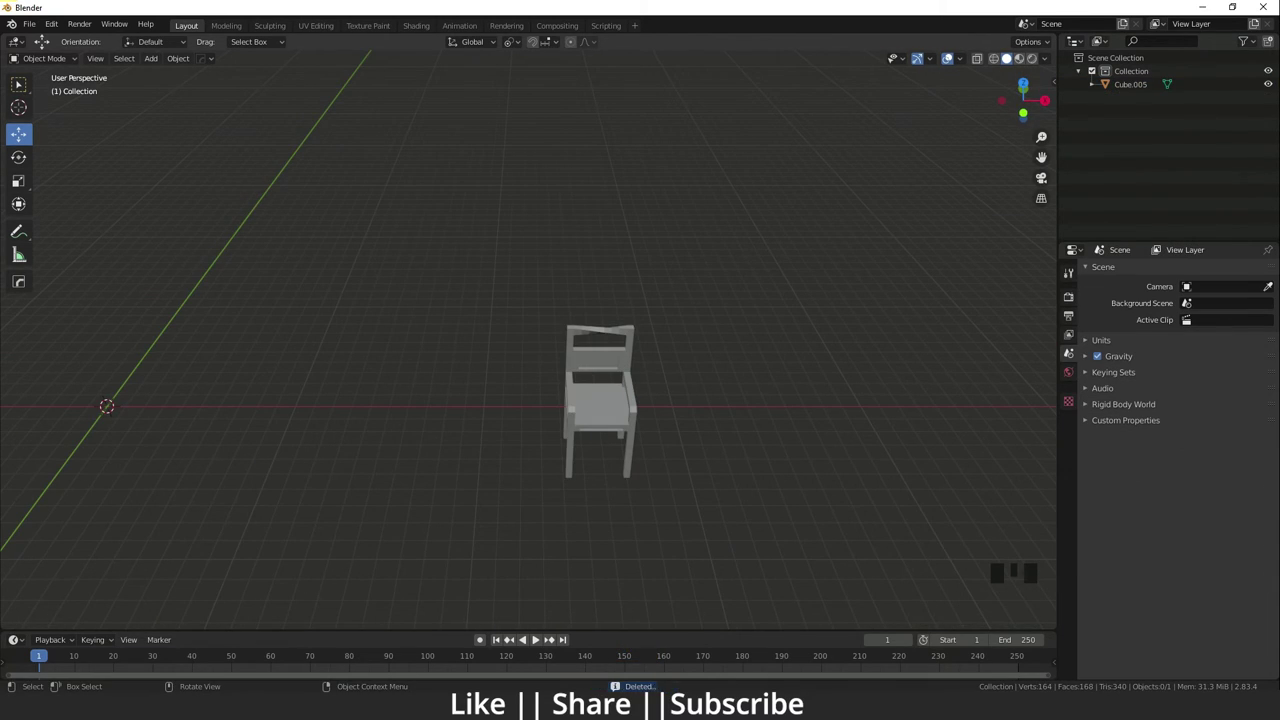
Step: Select Cube.005 and duplicate it with Shift+D, sliding the copy along Y
click(547, 424)
drag(623, 436, 589, 419)
click(589, 419)
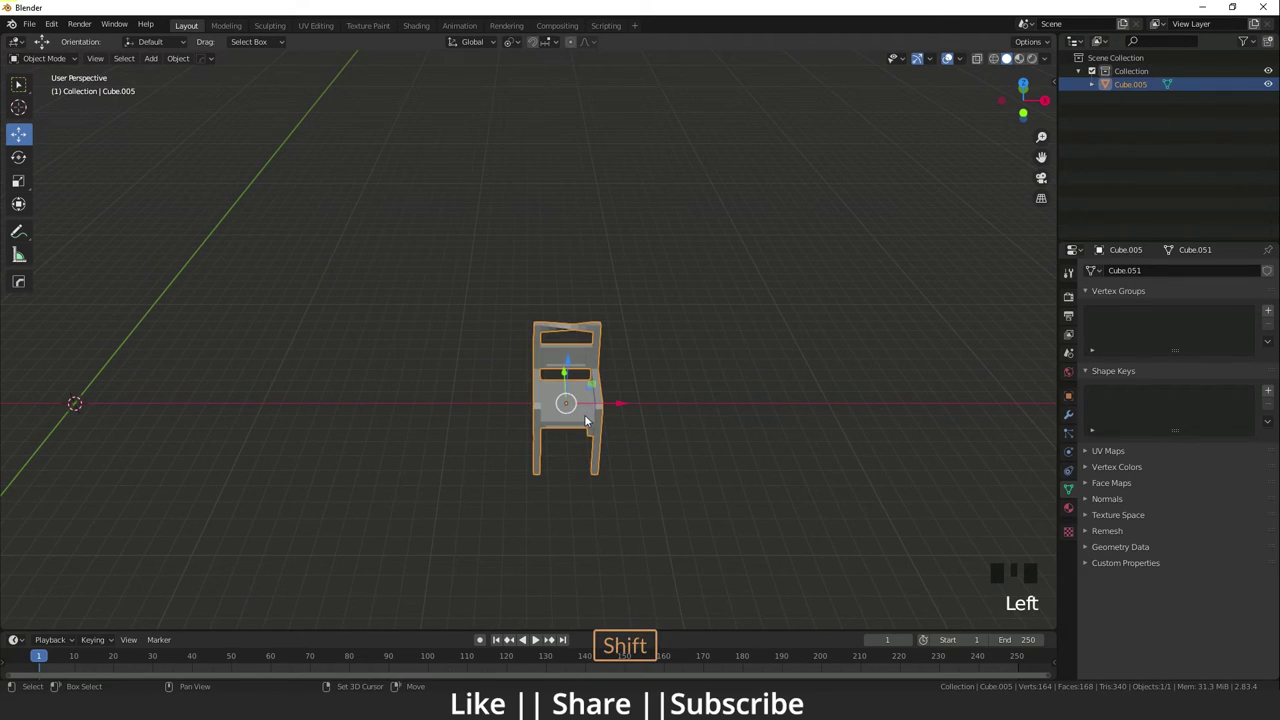
key(shift+d)
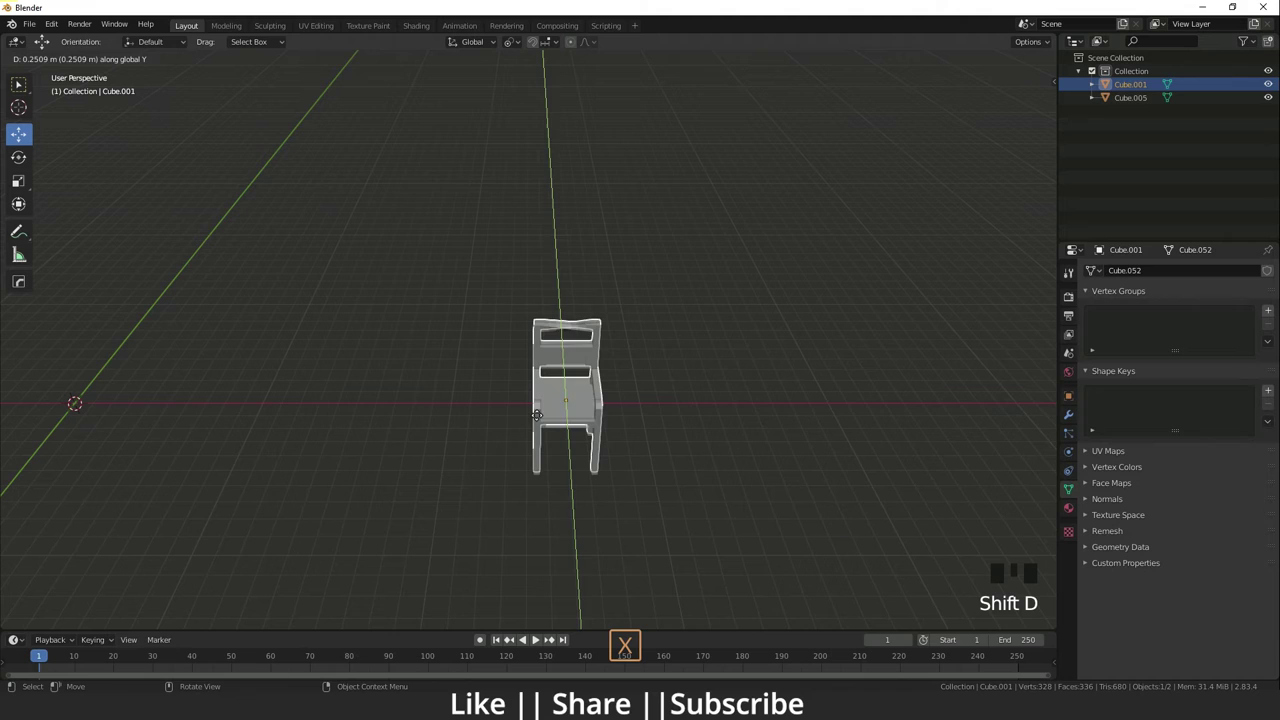
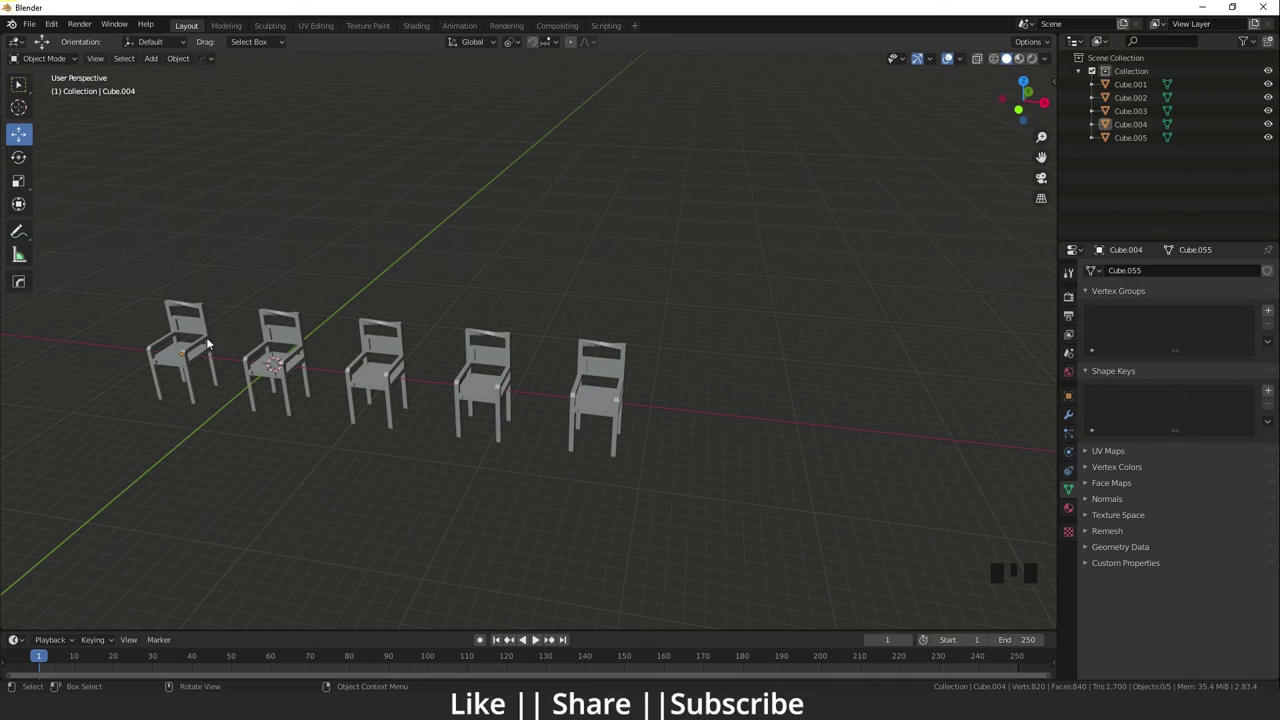
Step: Select all five chairs with Cube.005 active and bring up the Make Links options
click(178, 315)
click(268, 321)
click(382, 349)
click(506, 356)
click(603, 369)
key(ctrl+l)
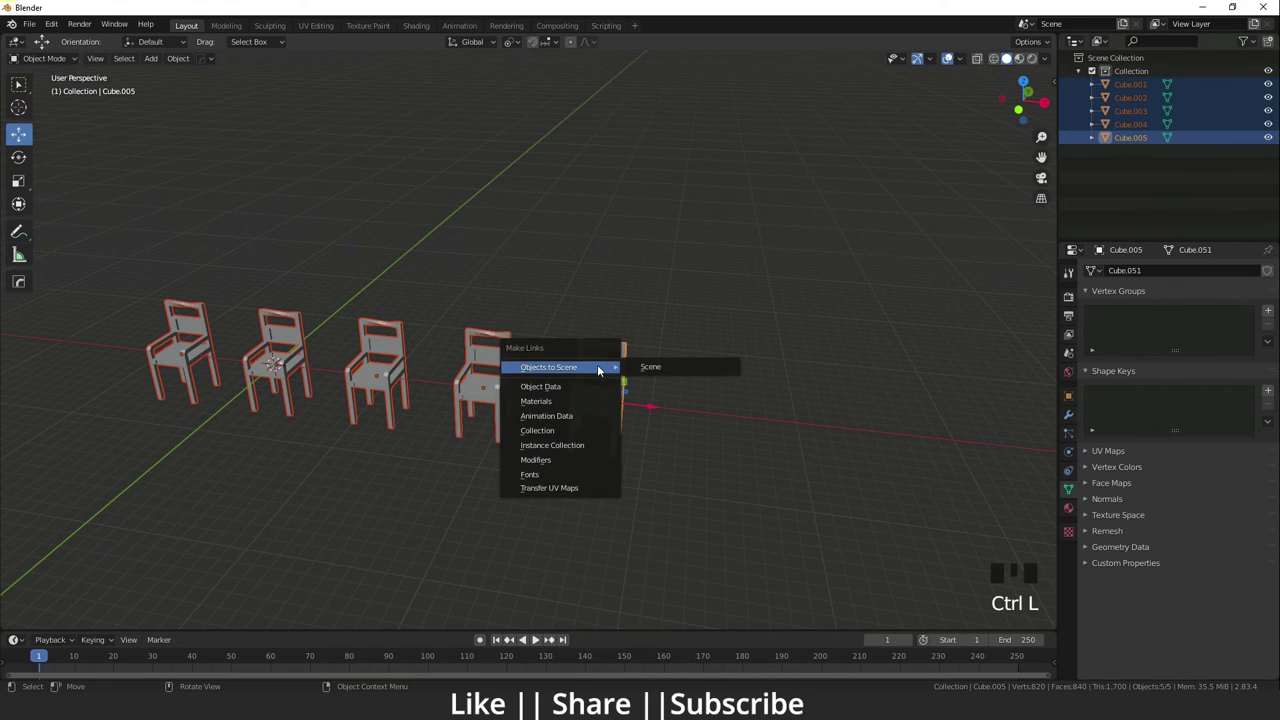
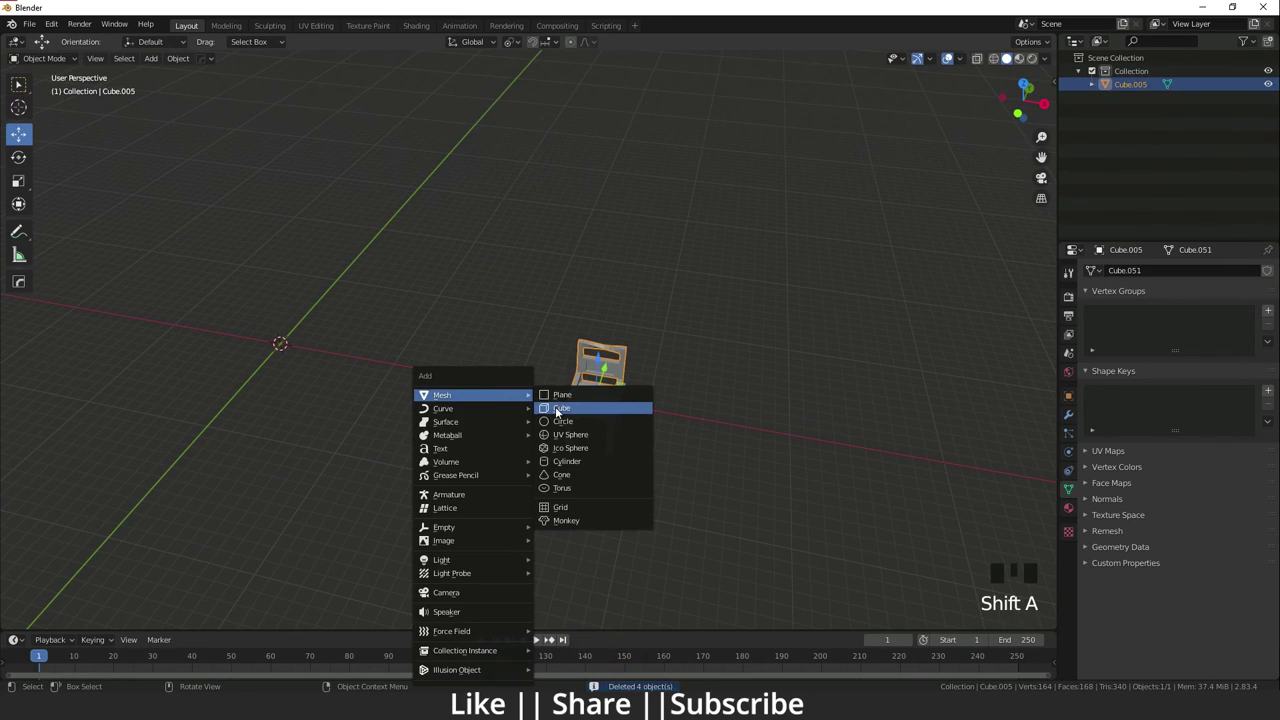
Step: Add a cube and duplicate it along X repeatedly into a row of five cubes
click(324, 353)
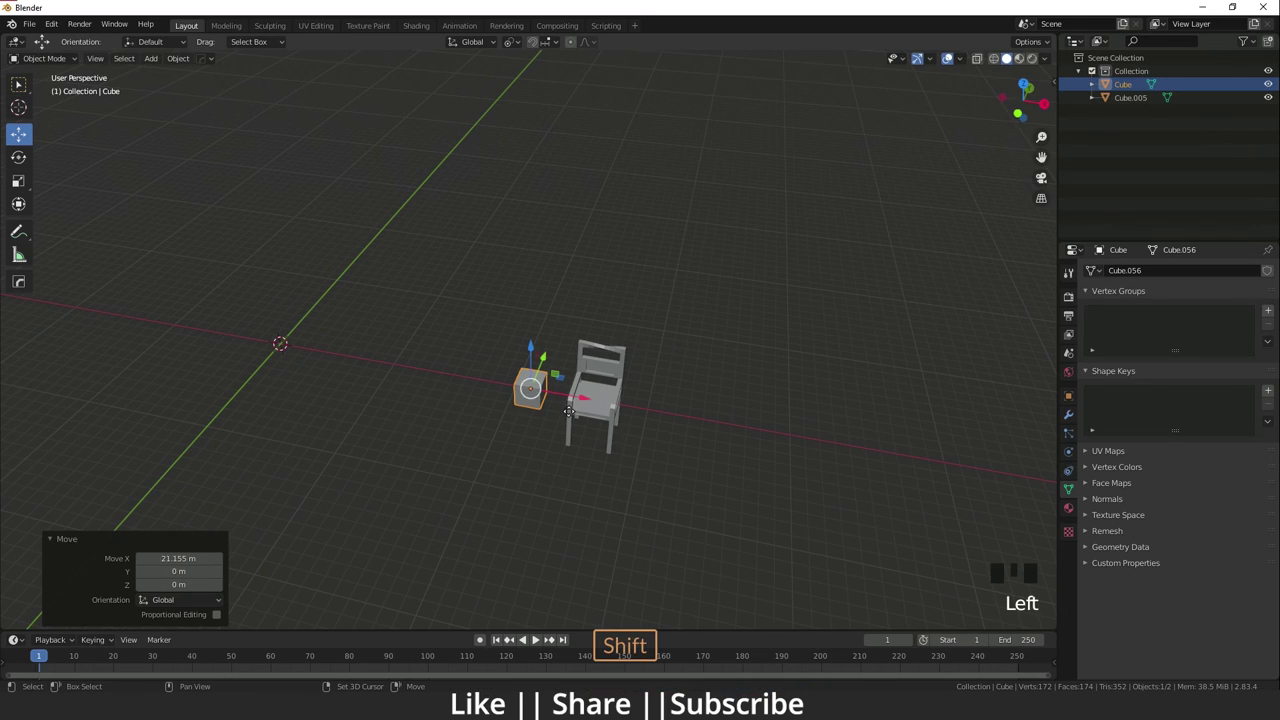
key(shift+d)
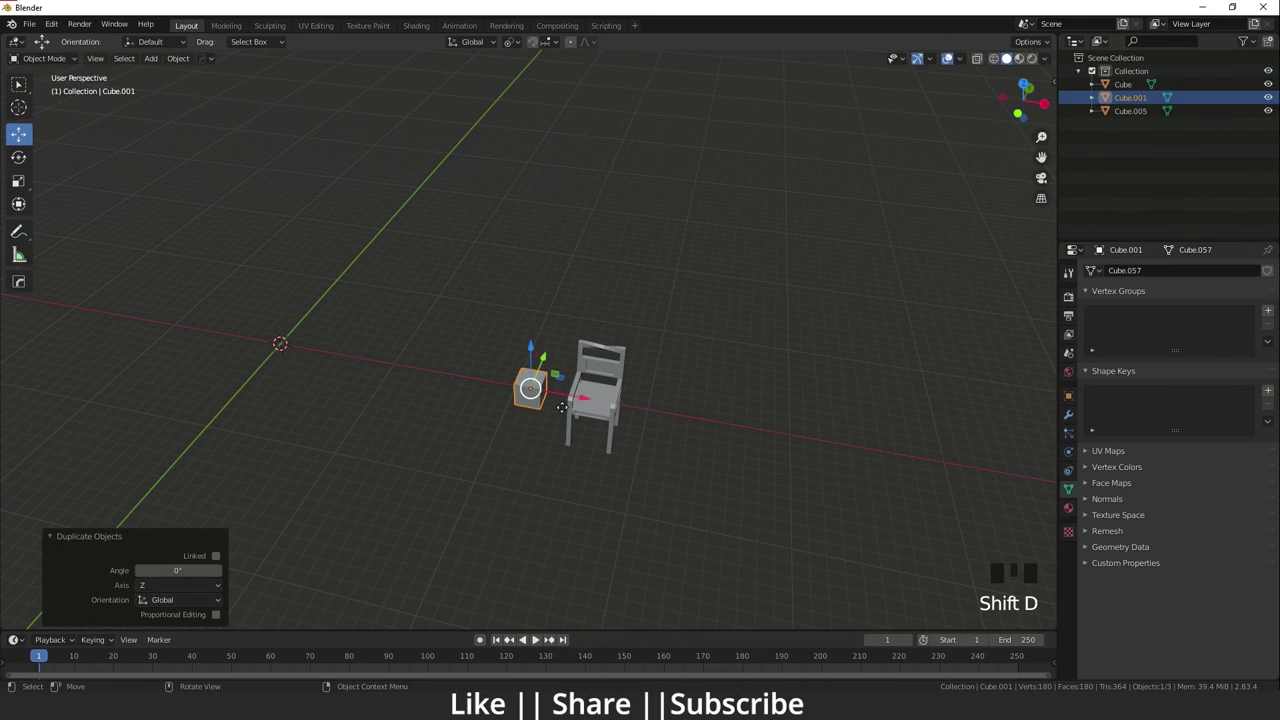
key(x)
click(533, 397)
key(shift+d)
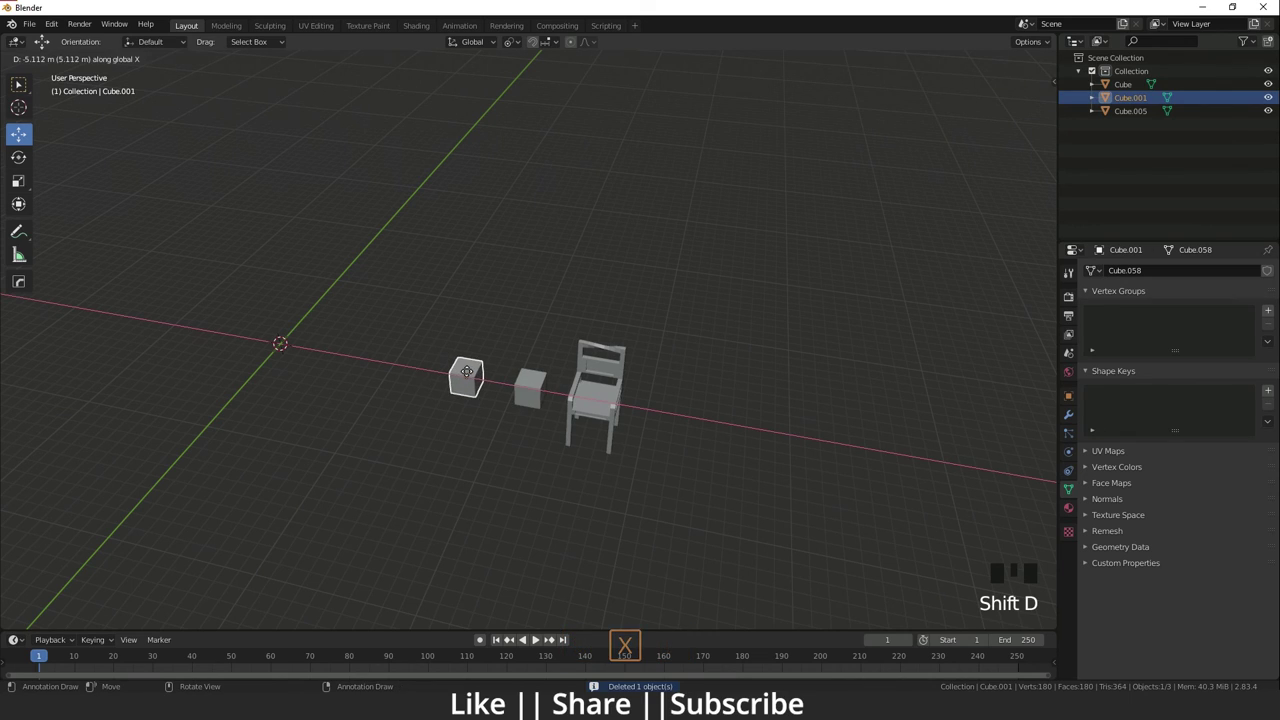
key(shift+r)
key(shift+r)
key(shift+r)
Step: Select the five cubes then the chair and link object data so all share mesh Cube.051
click(326, 423)
click(296, 358)
click(346, 360)
click(384, 373)
click(453, 382)
click(518, 389)
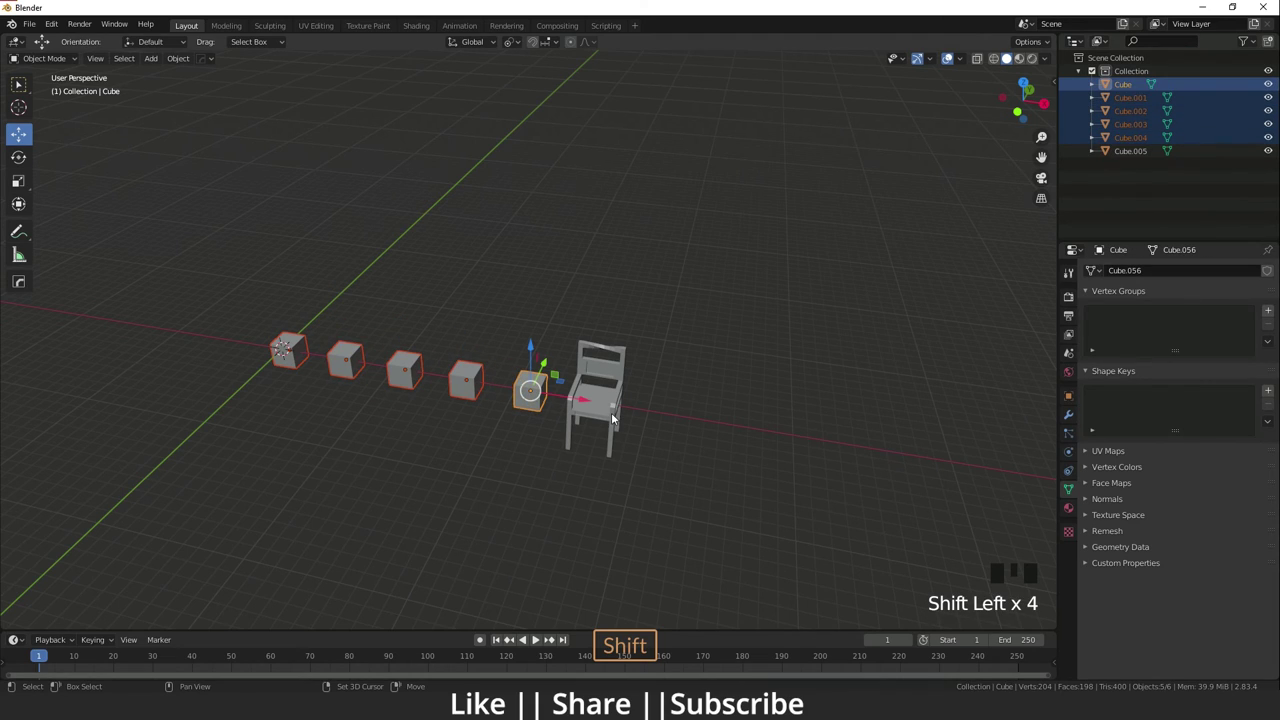
click(616, 412)
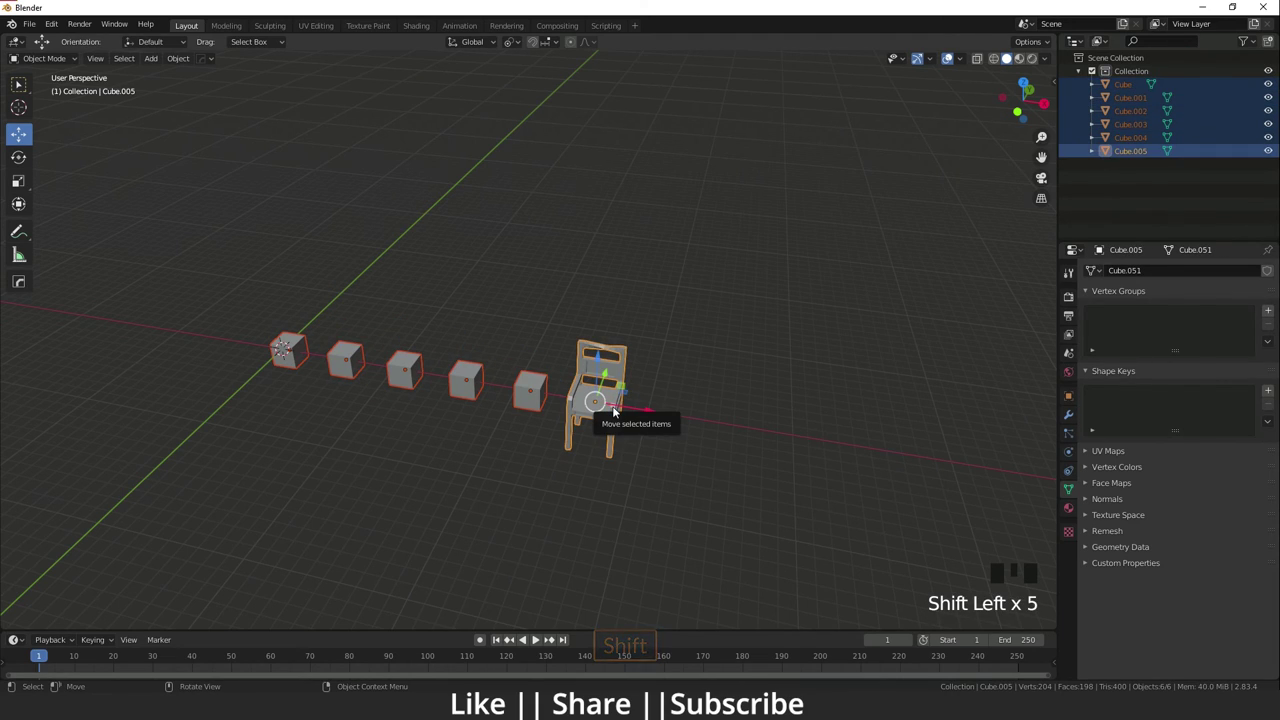
key(ctrl+l)
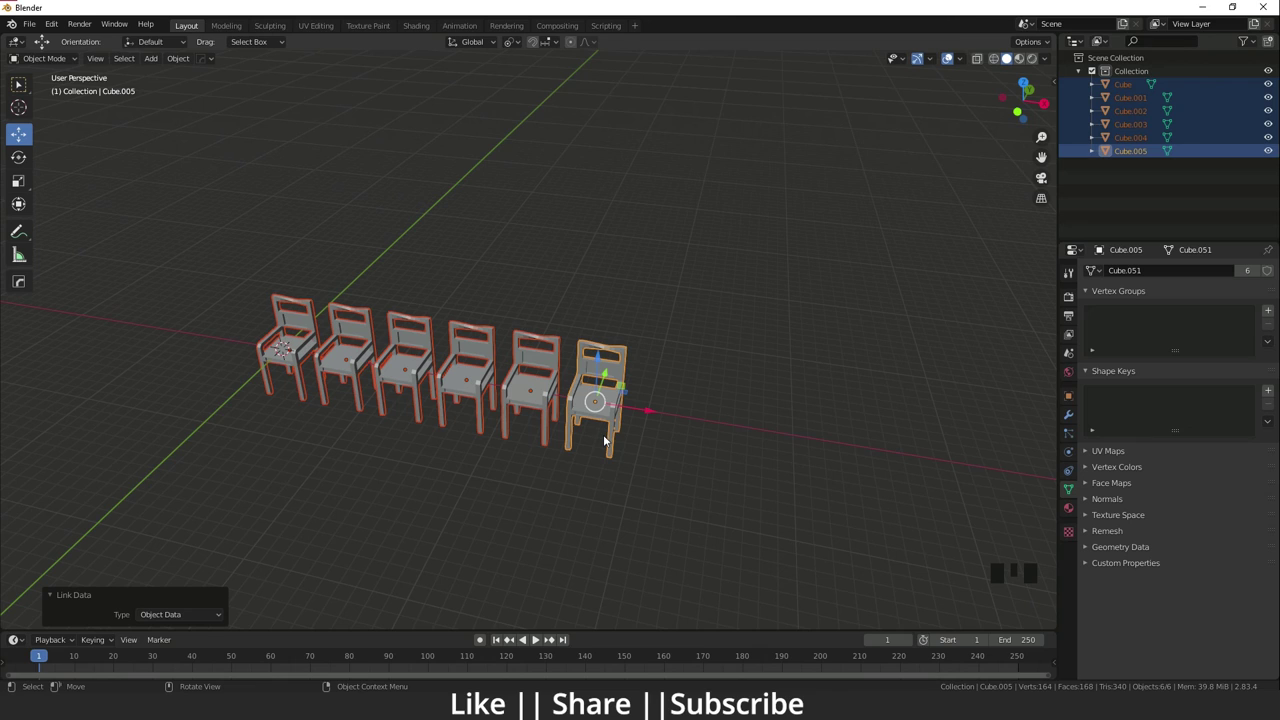
click(614, 434)
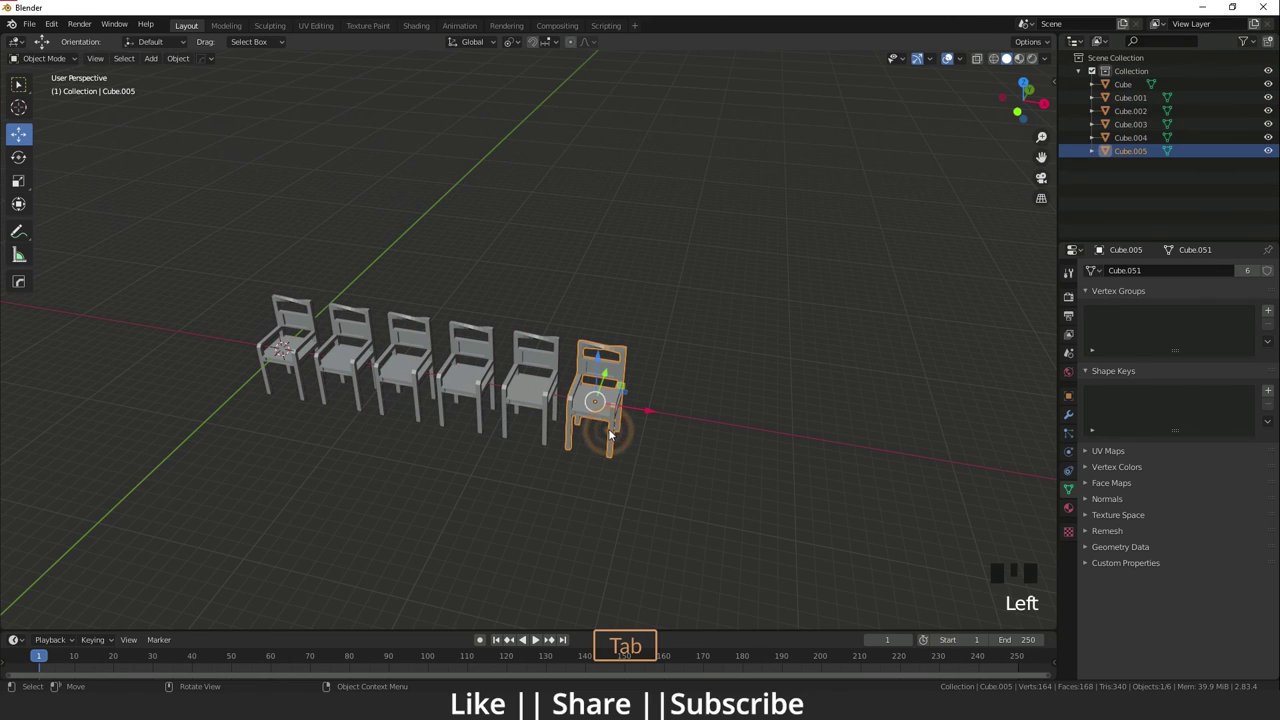